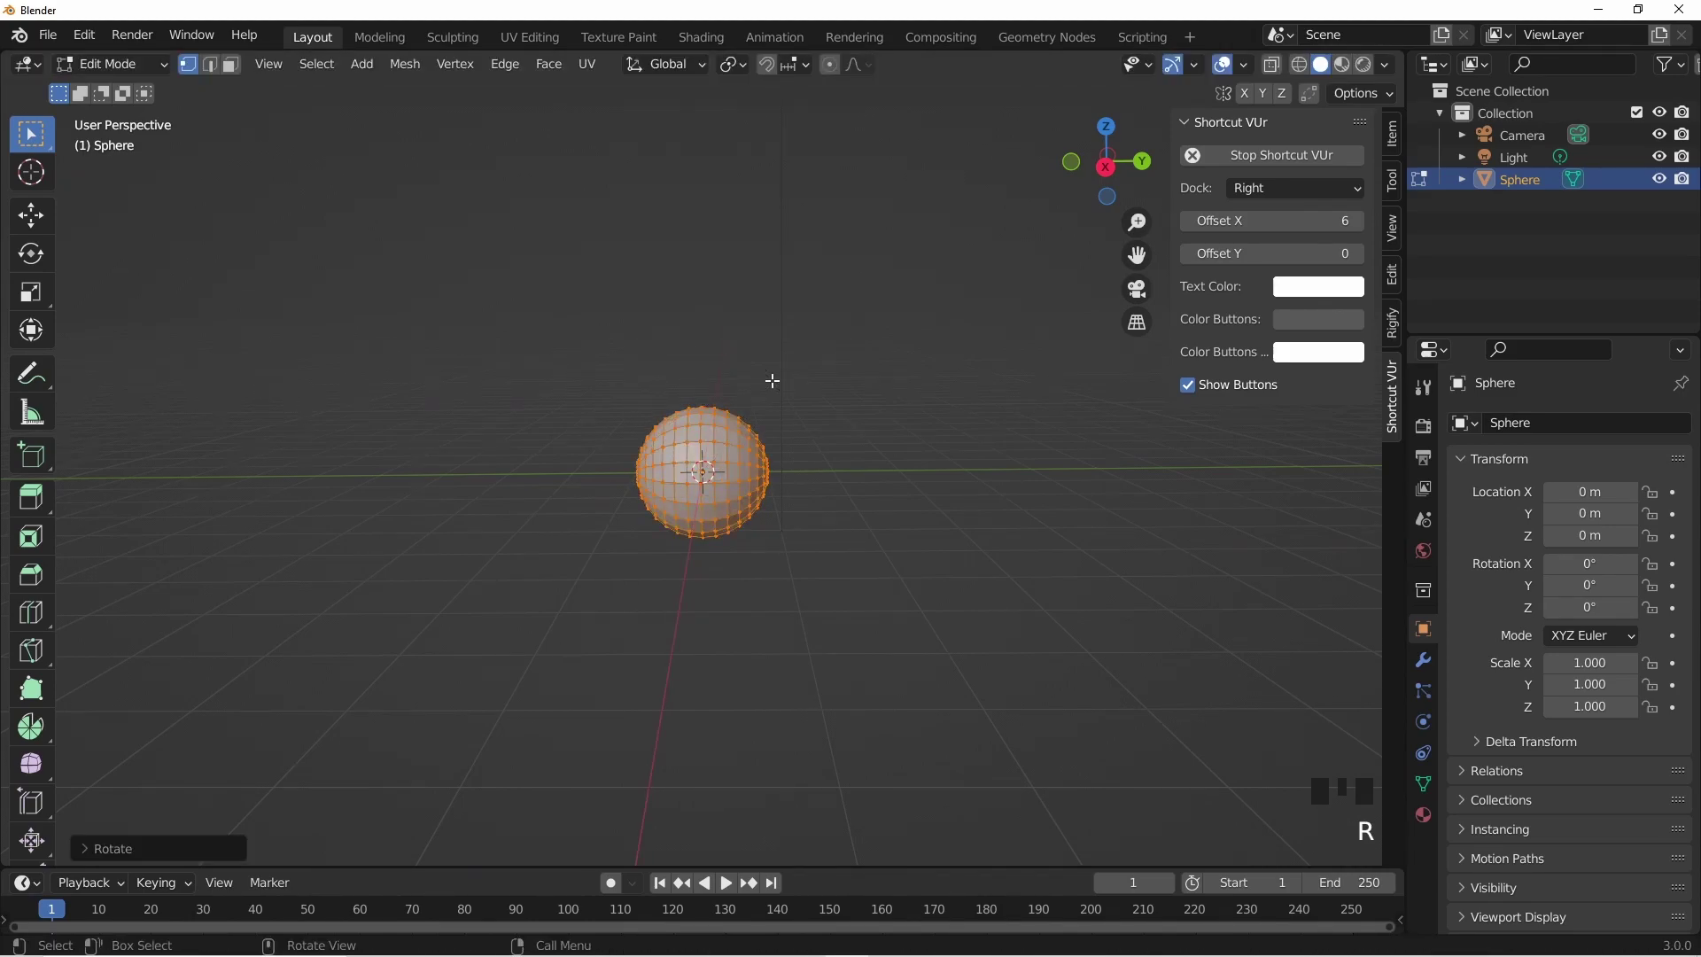
- Stretch the sphere along Y to about 1.265 to form an egg-shaped body
key(KP_1)
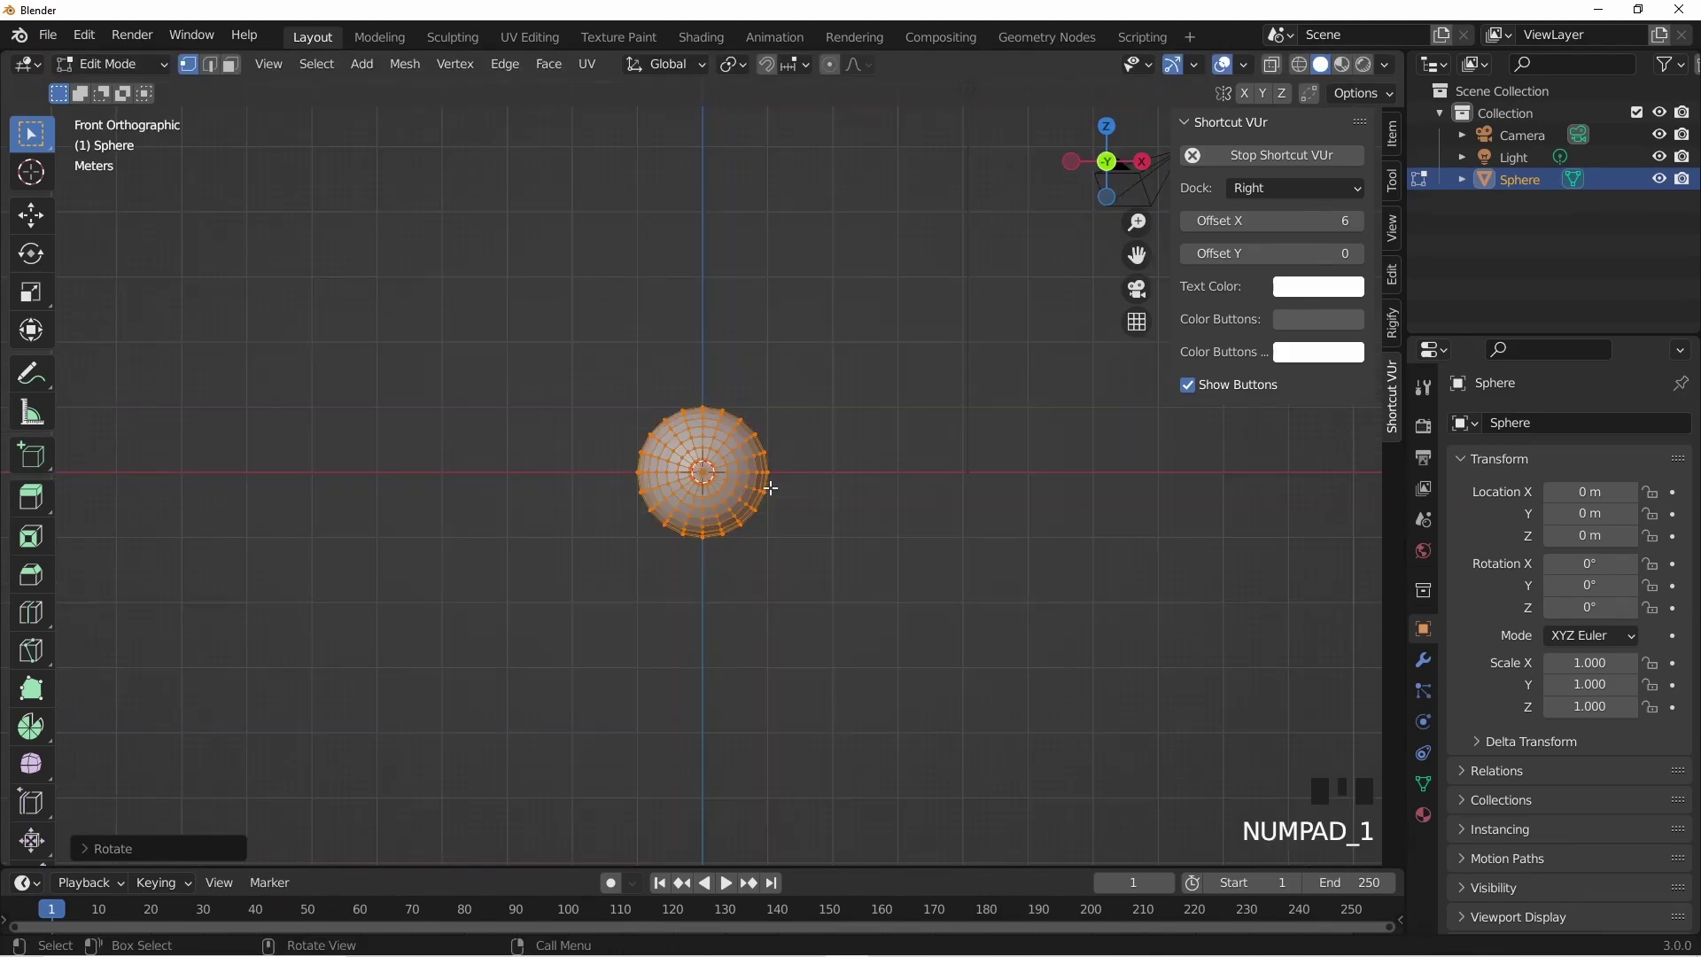
scroll(up, 3)
key(Tab)
key(s)
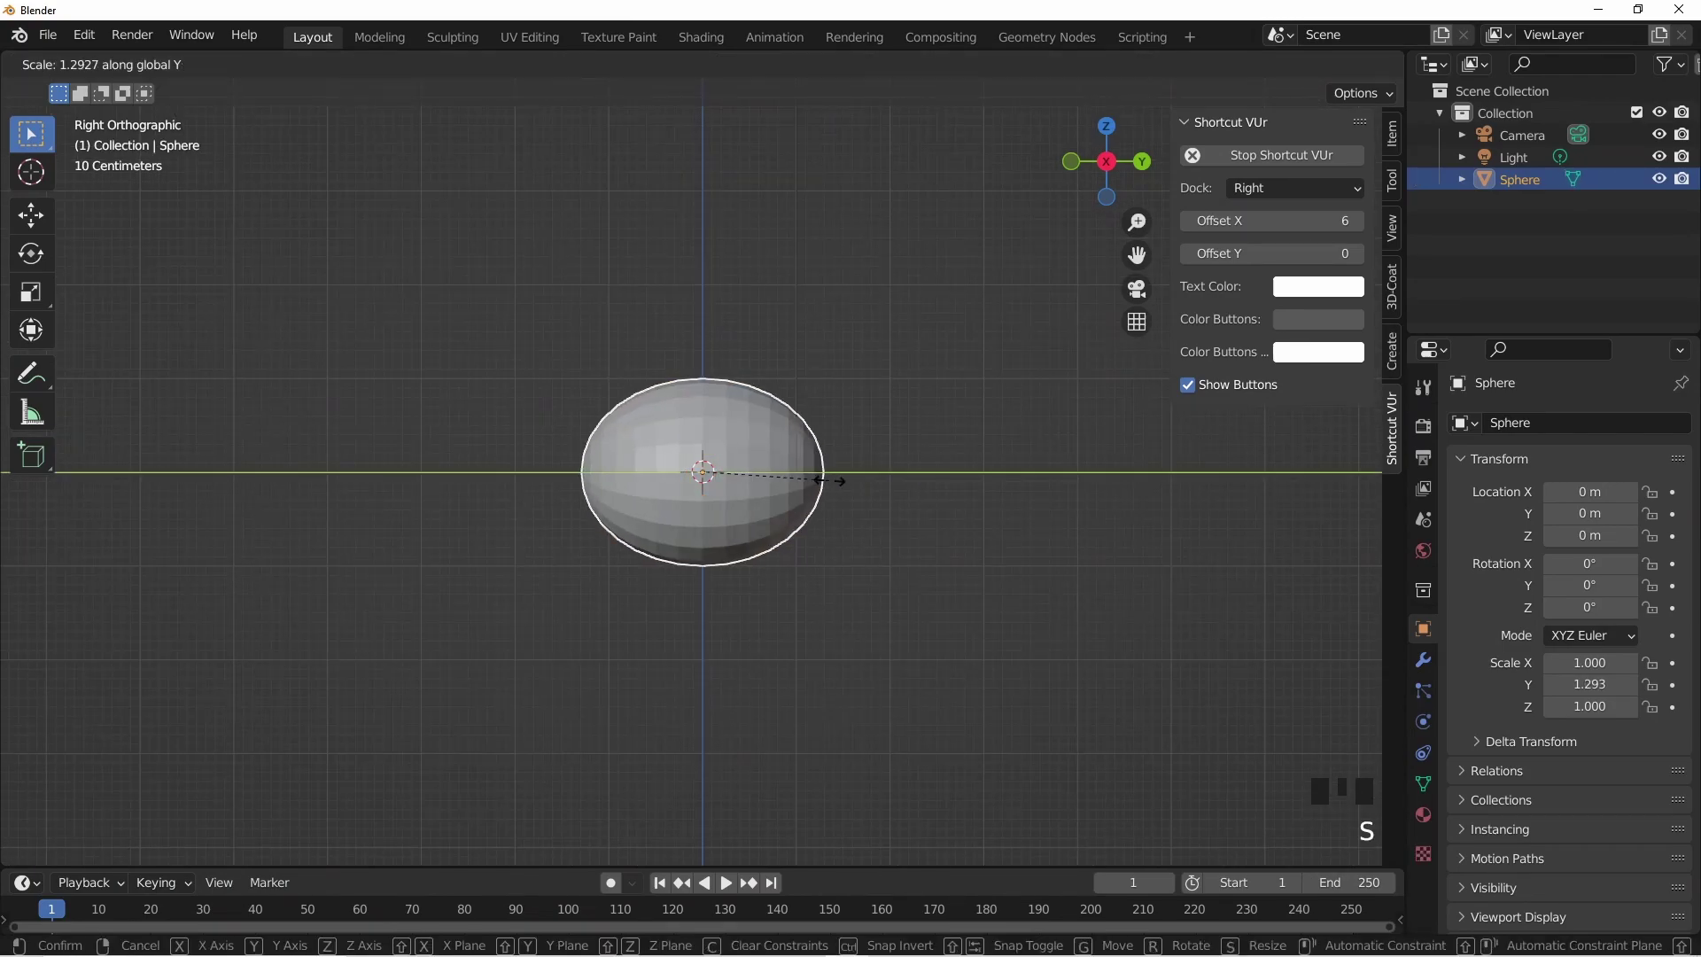
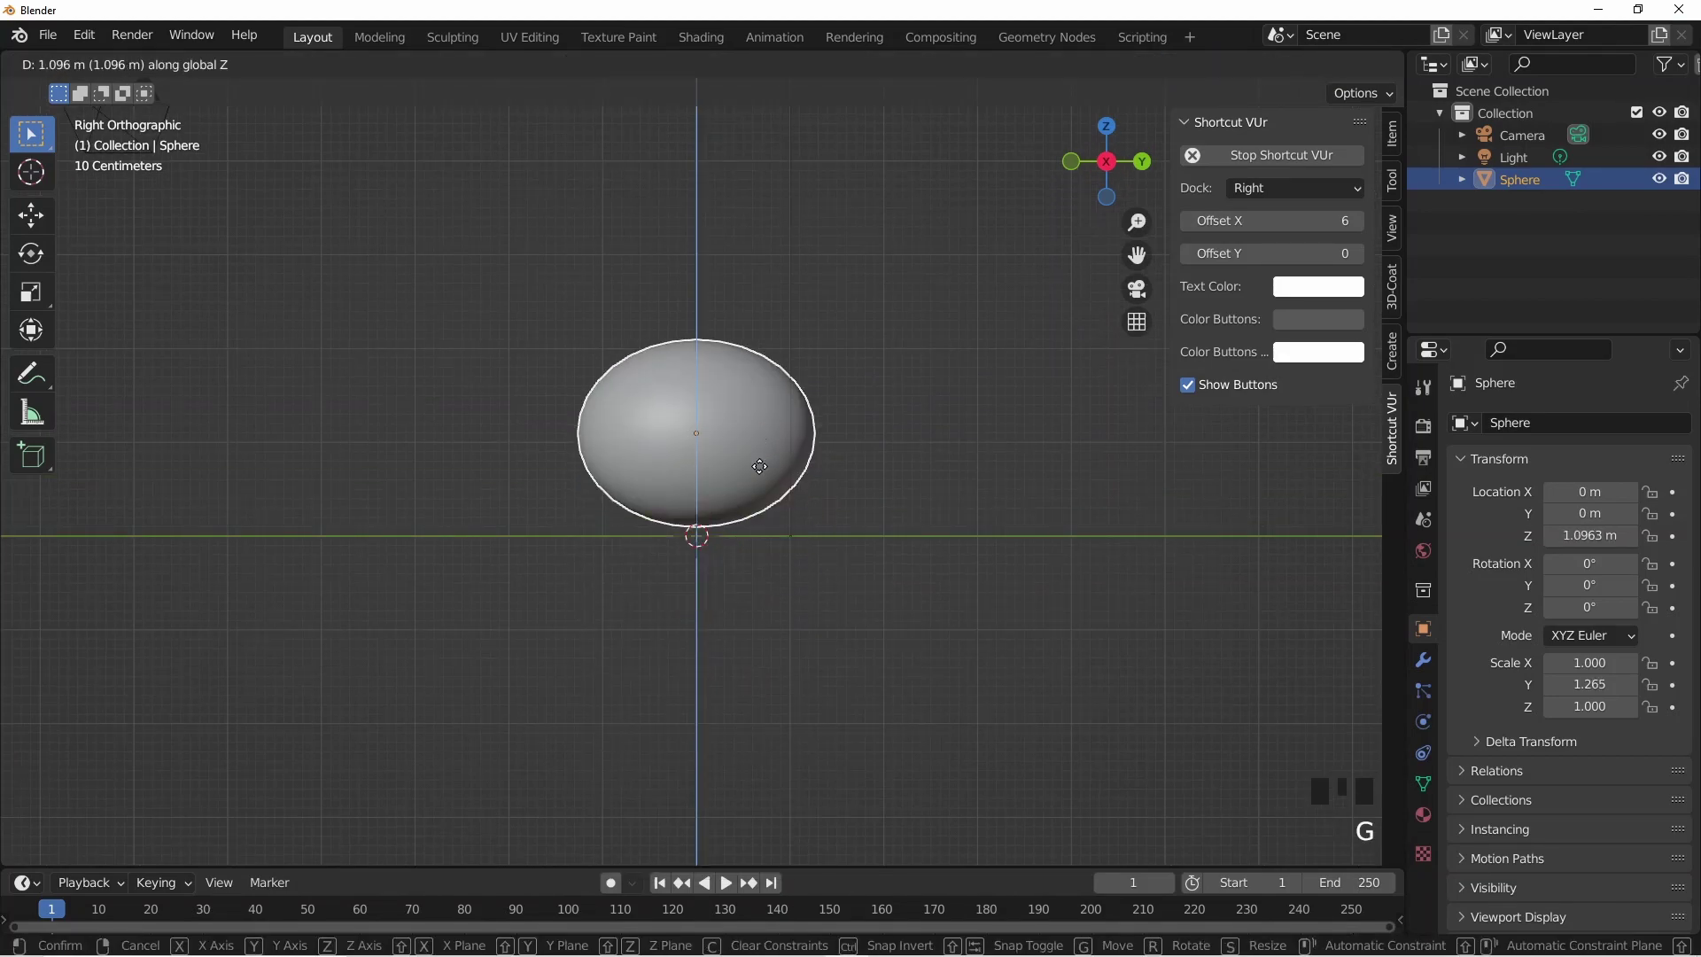
- Raise the egg-shaped body so it sits above the ground grid
drag(746, 509, 746, 524)
click(815, 564)
click(759, 507)
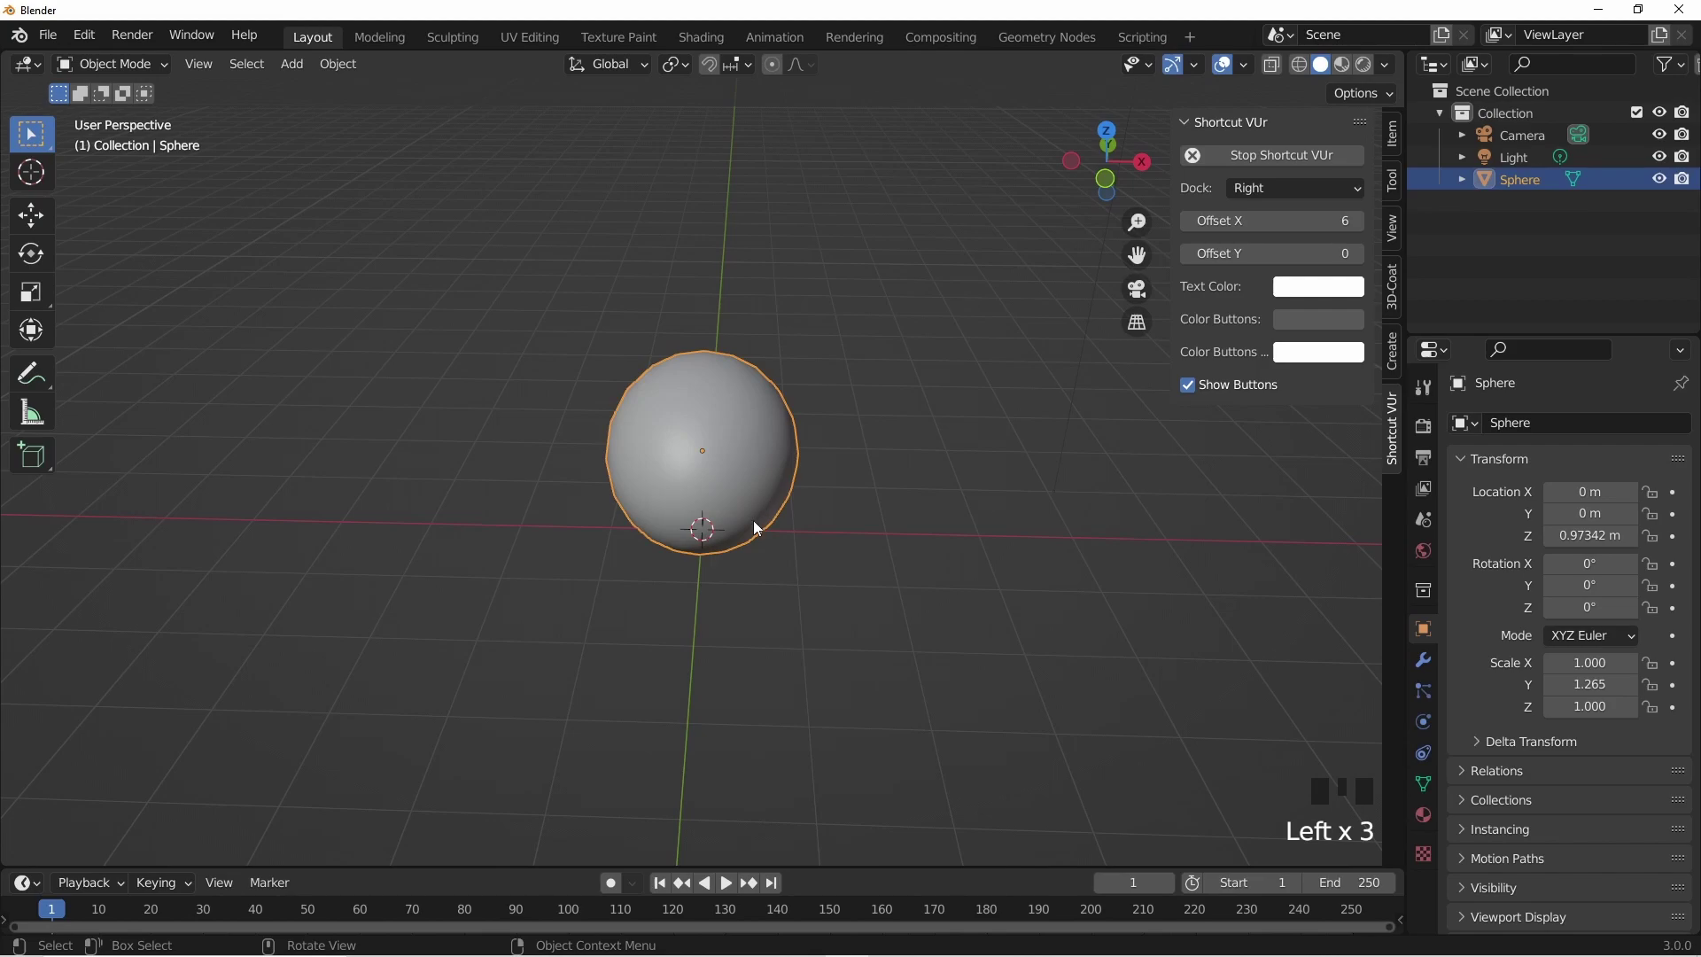
- Duplicate the body into a smaller squashed egg and raise it up the side
key(shift+d)
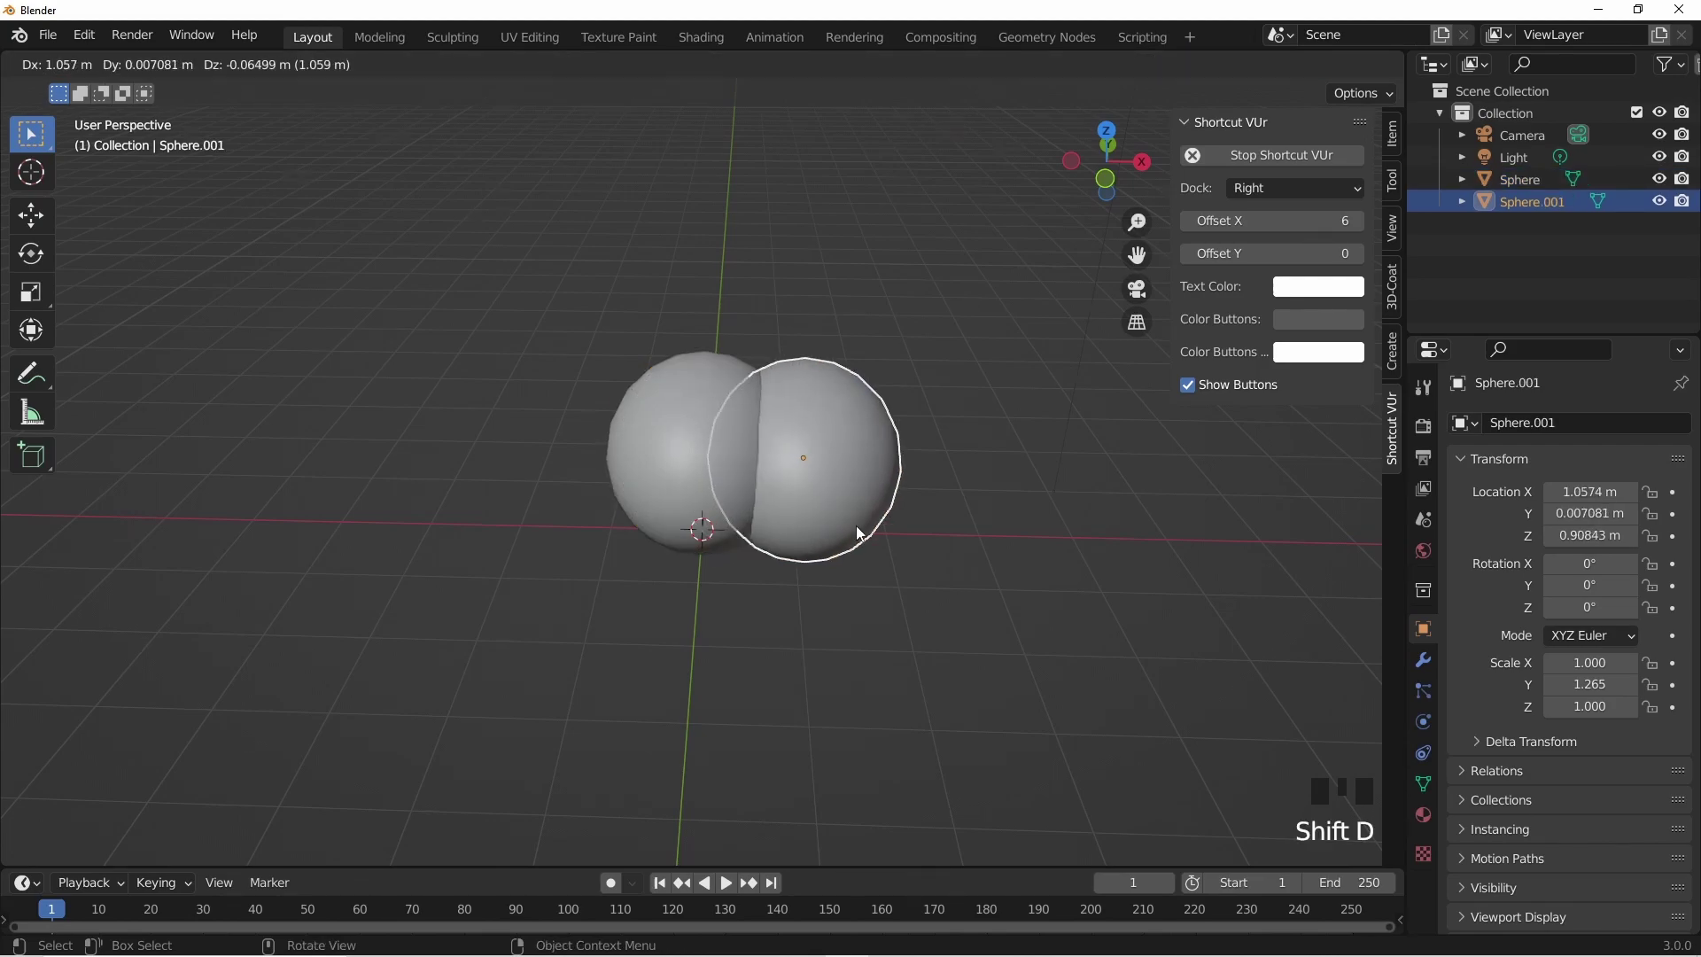
key(KP_7)
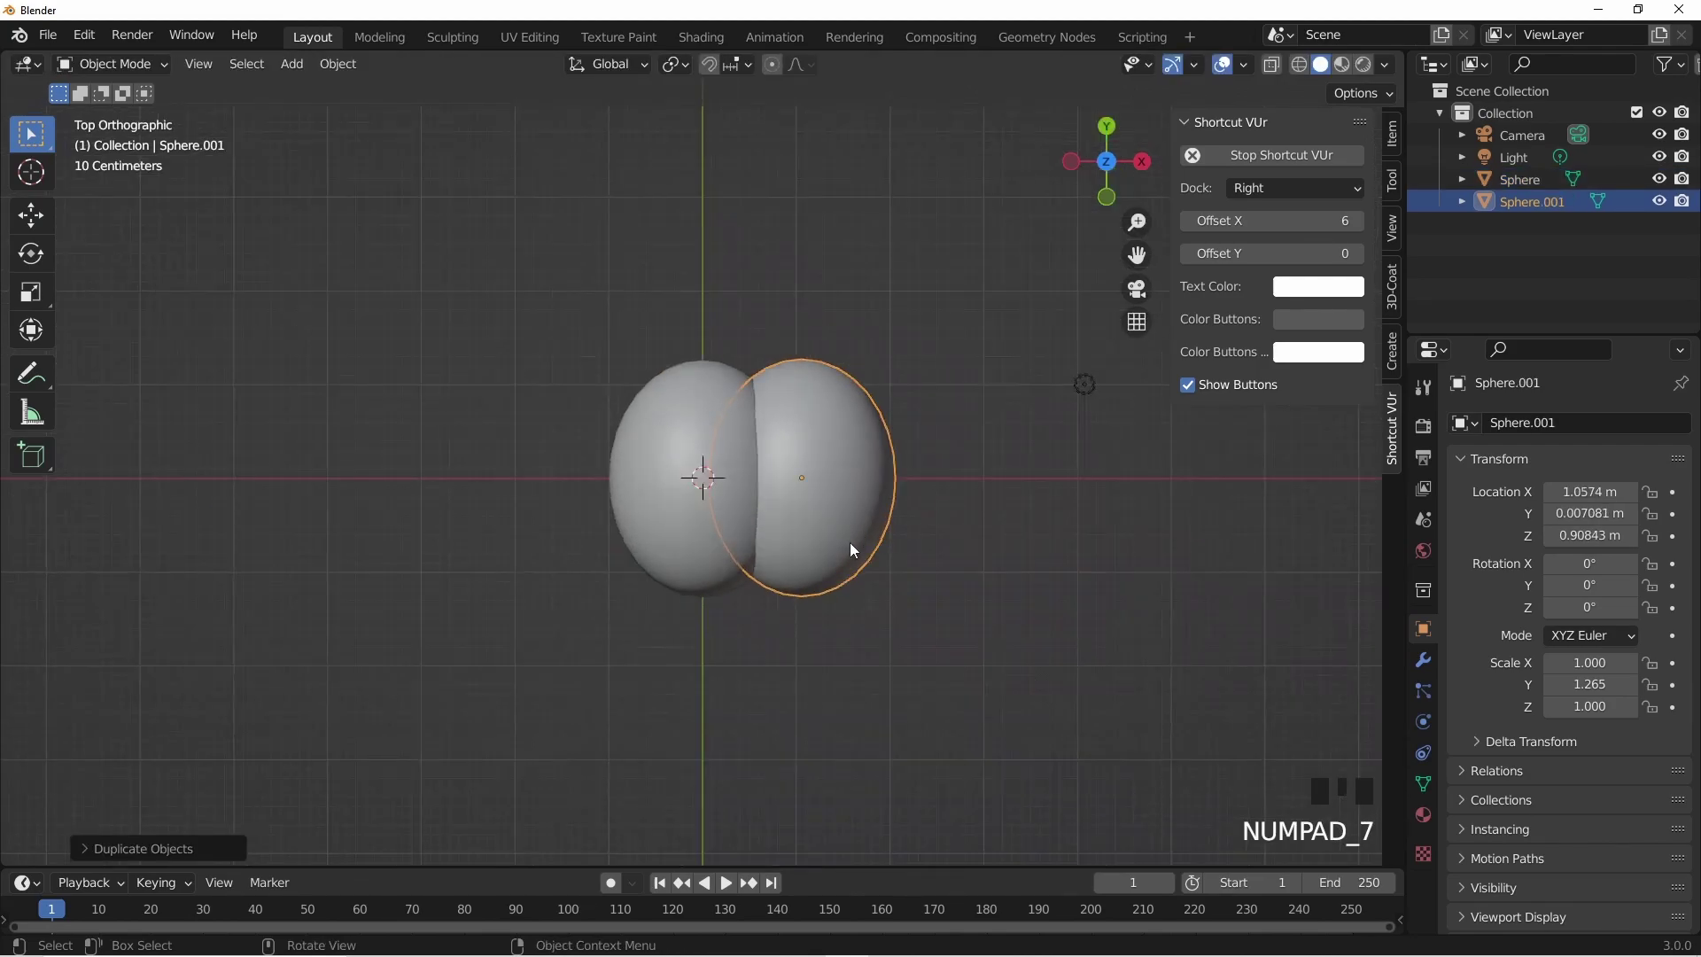
key(g)
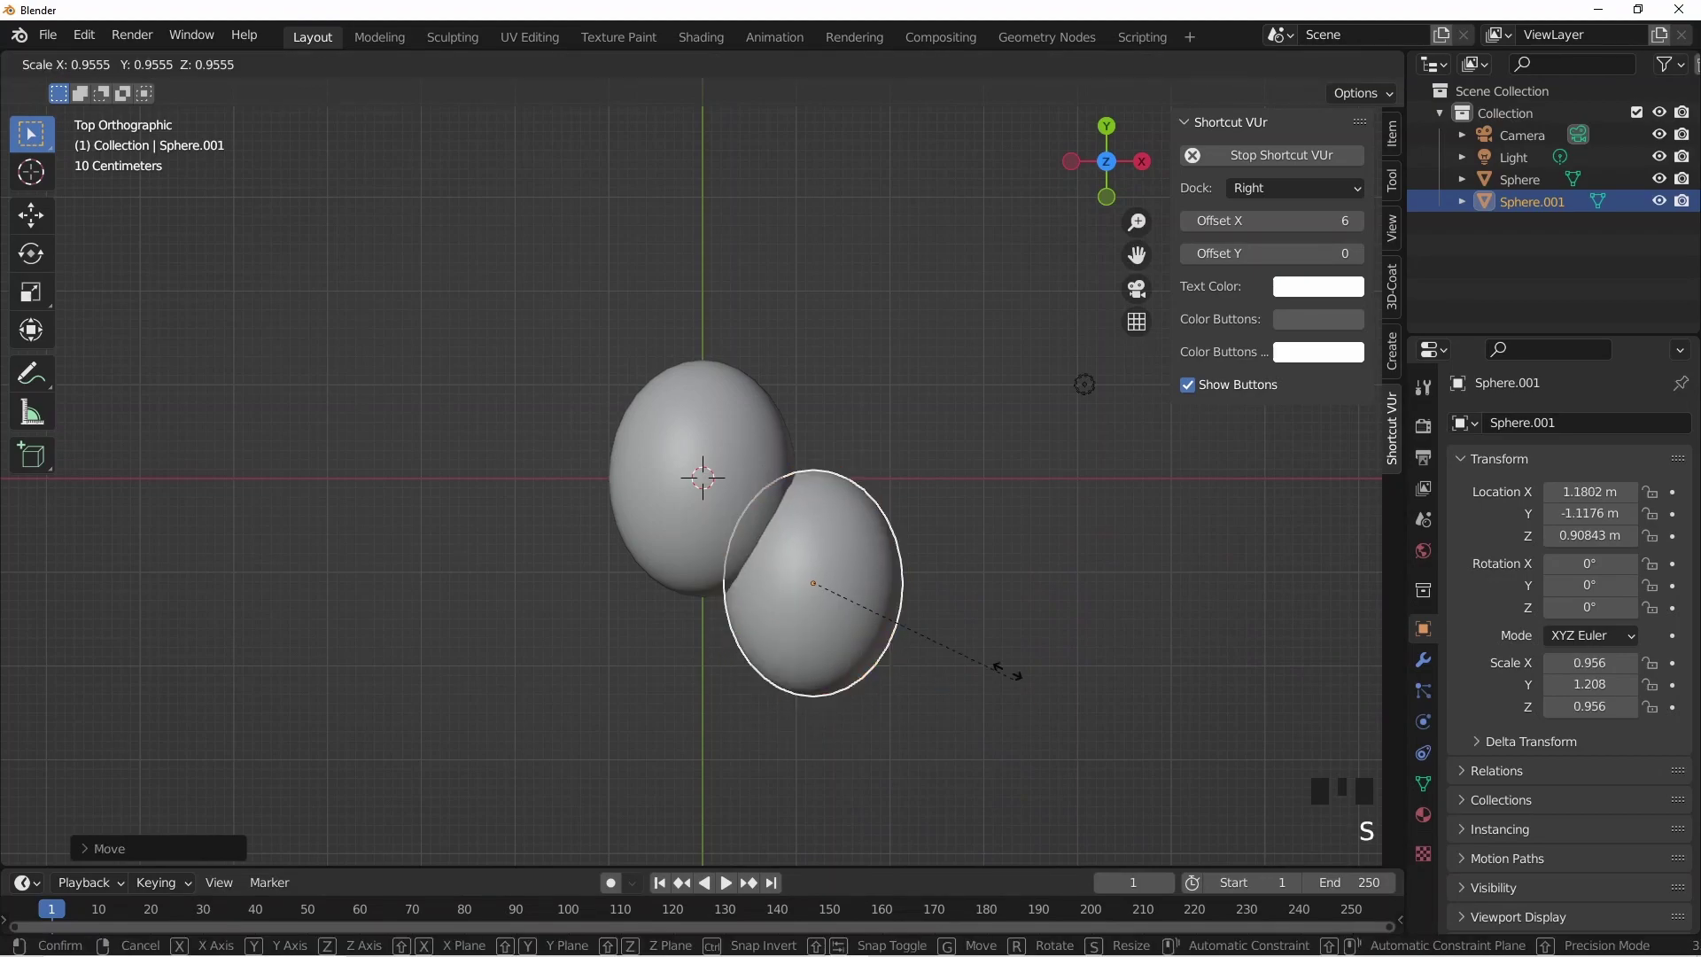
key(s)
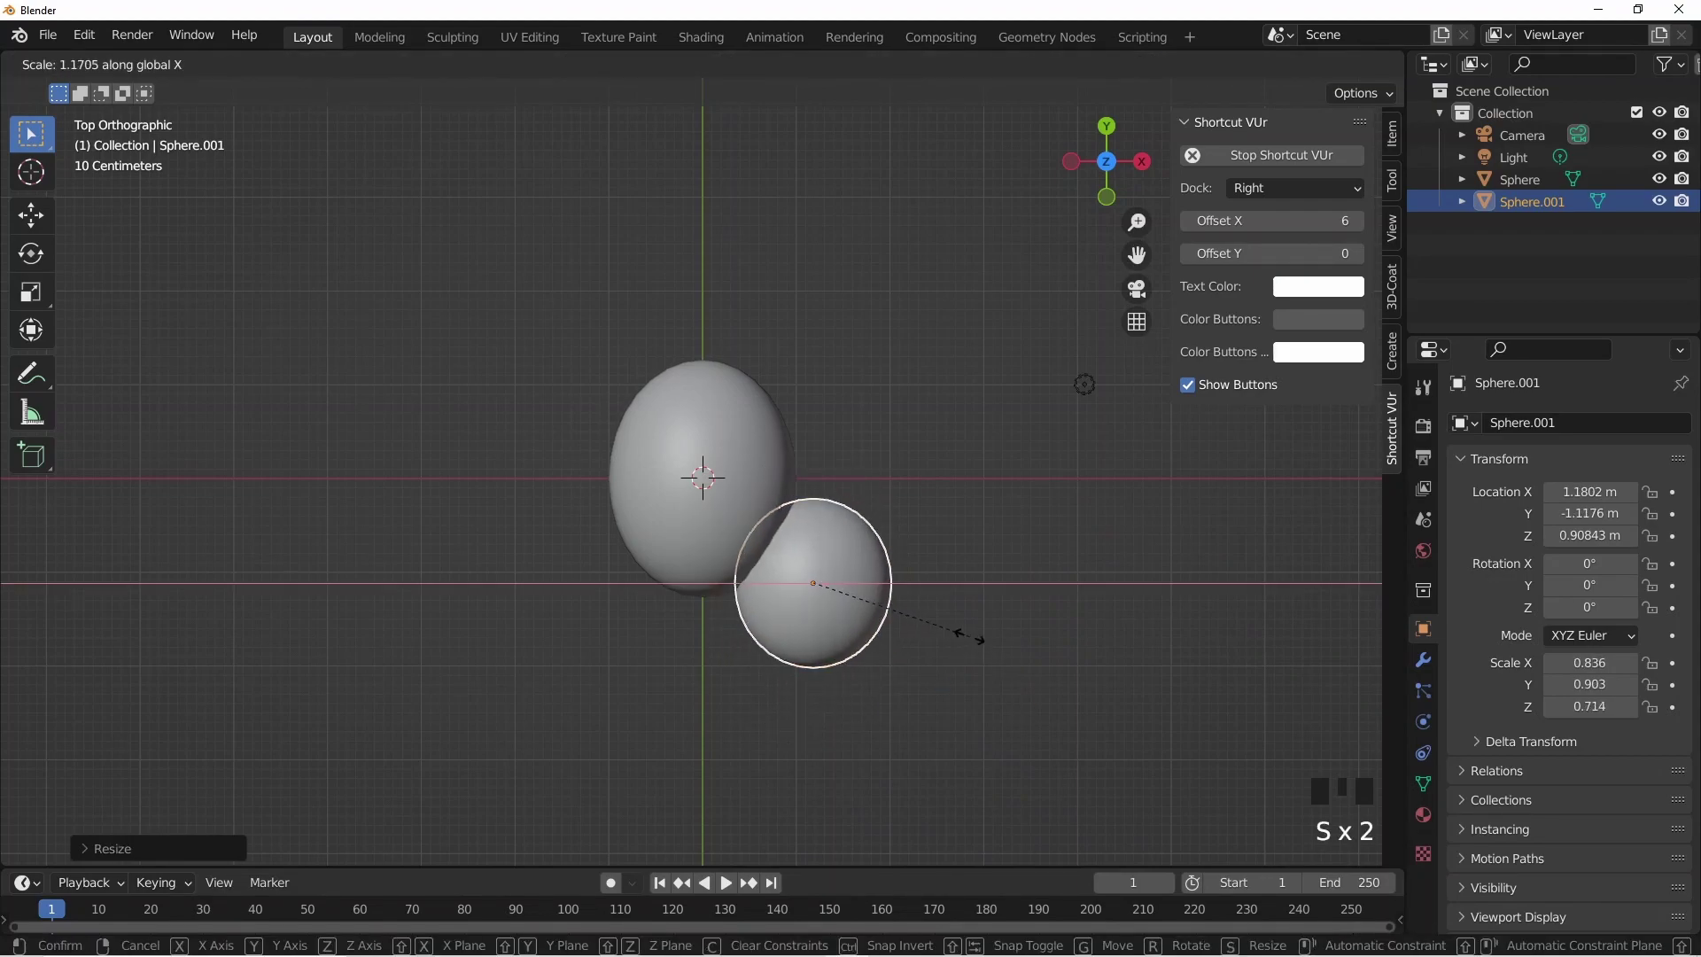
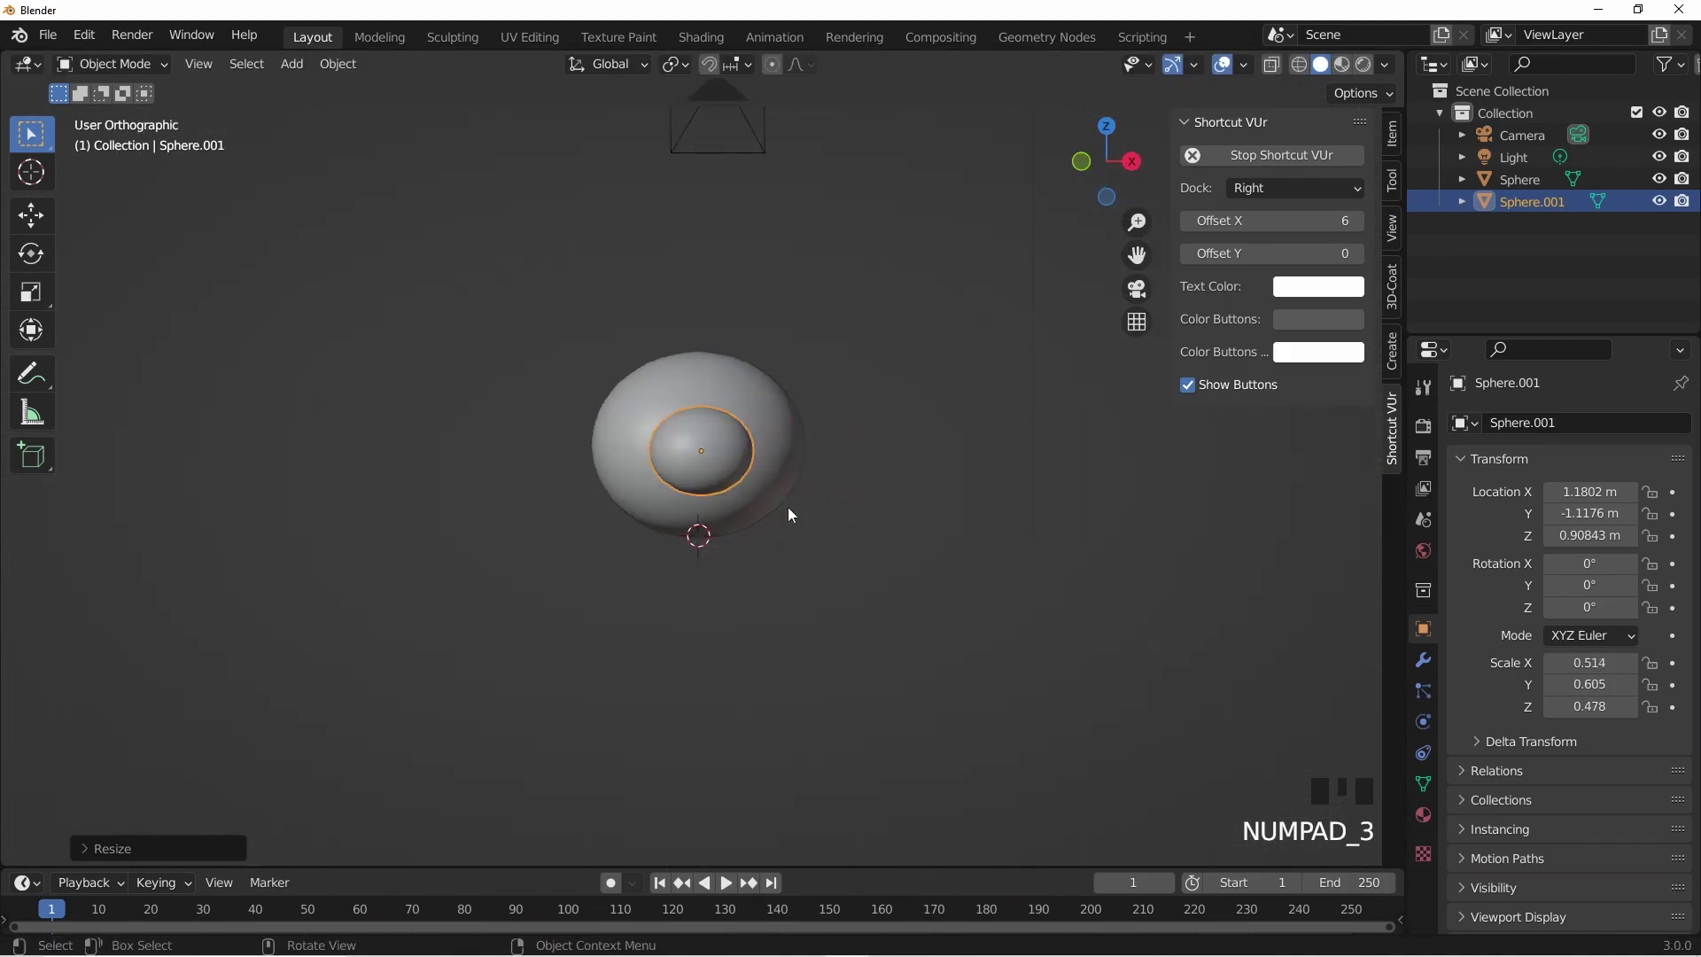
key(g)
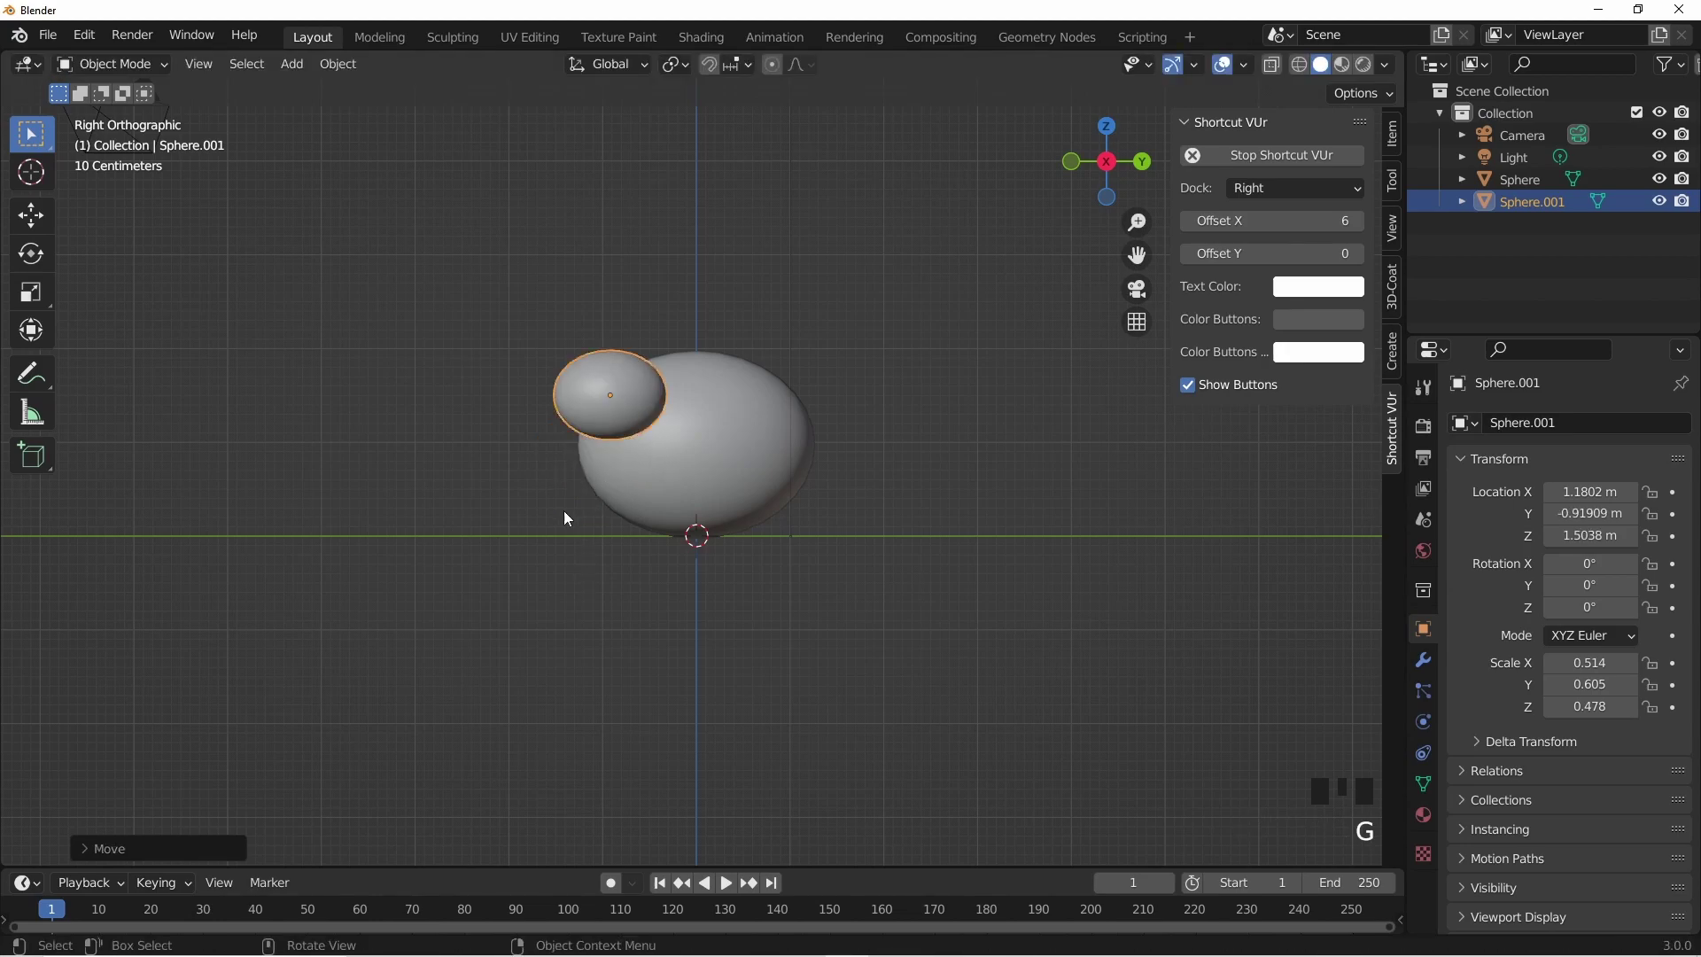
drag(599, 459, 773, 485)
- Slide the smaller egg against the upper side of the body and tilt it into place
key(KP_7)
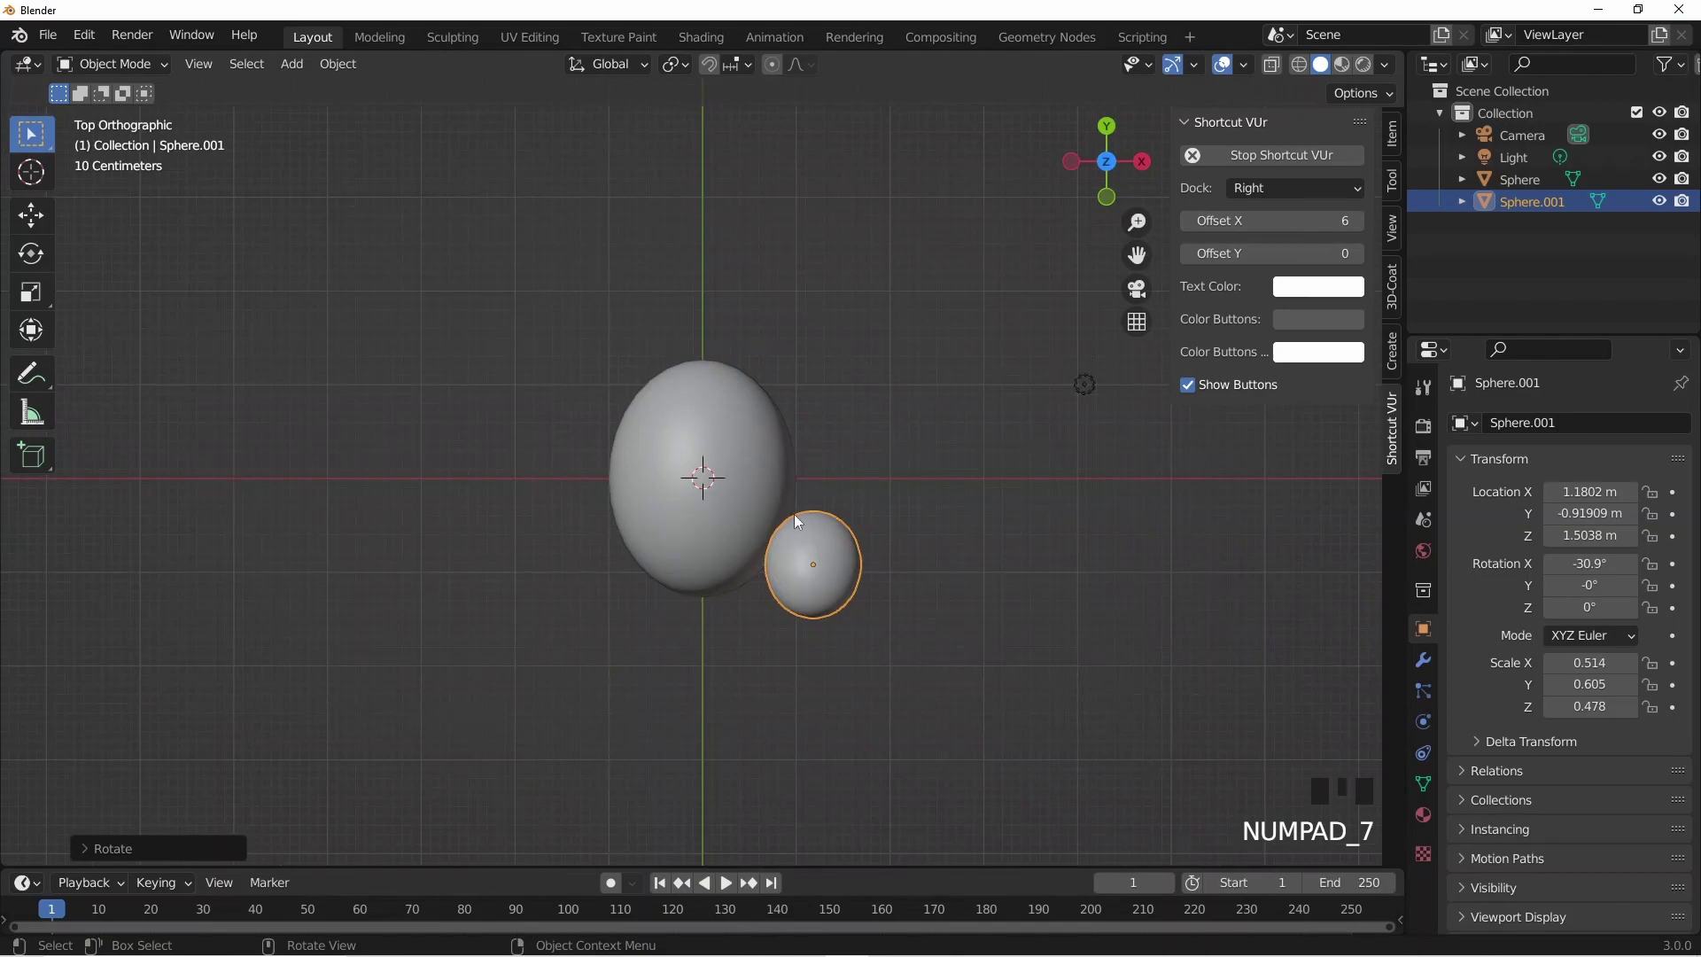
key(g)
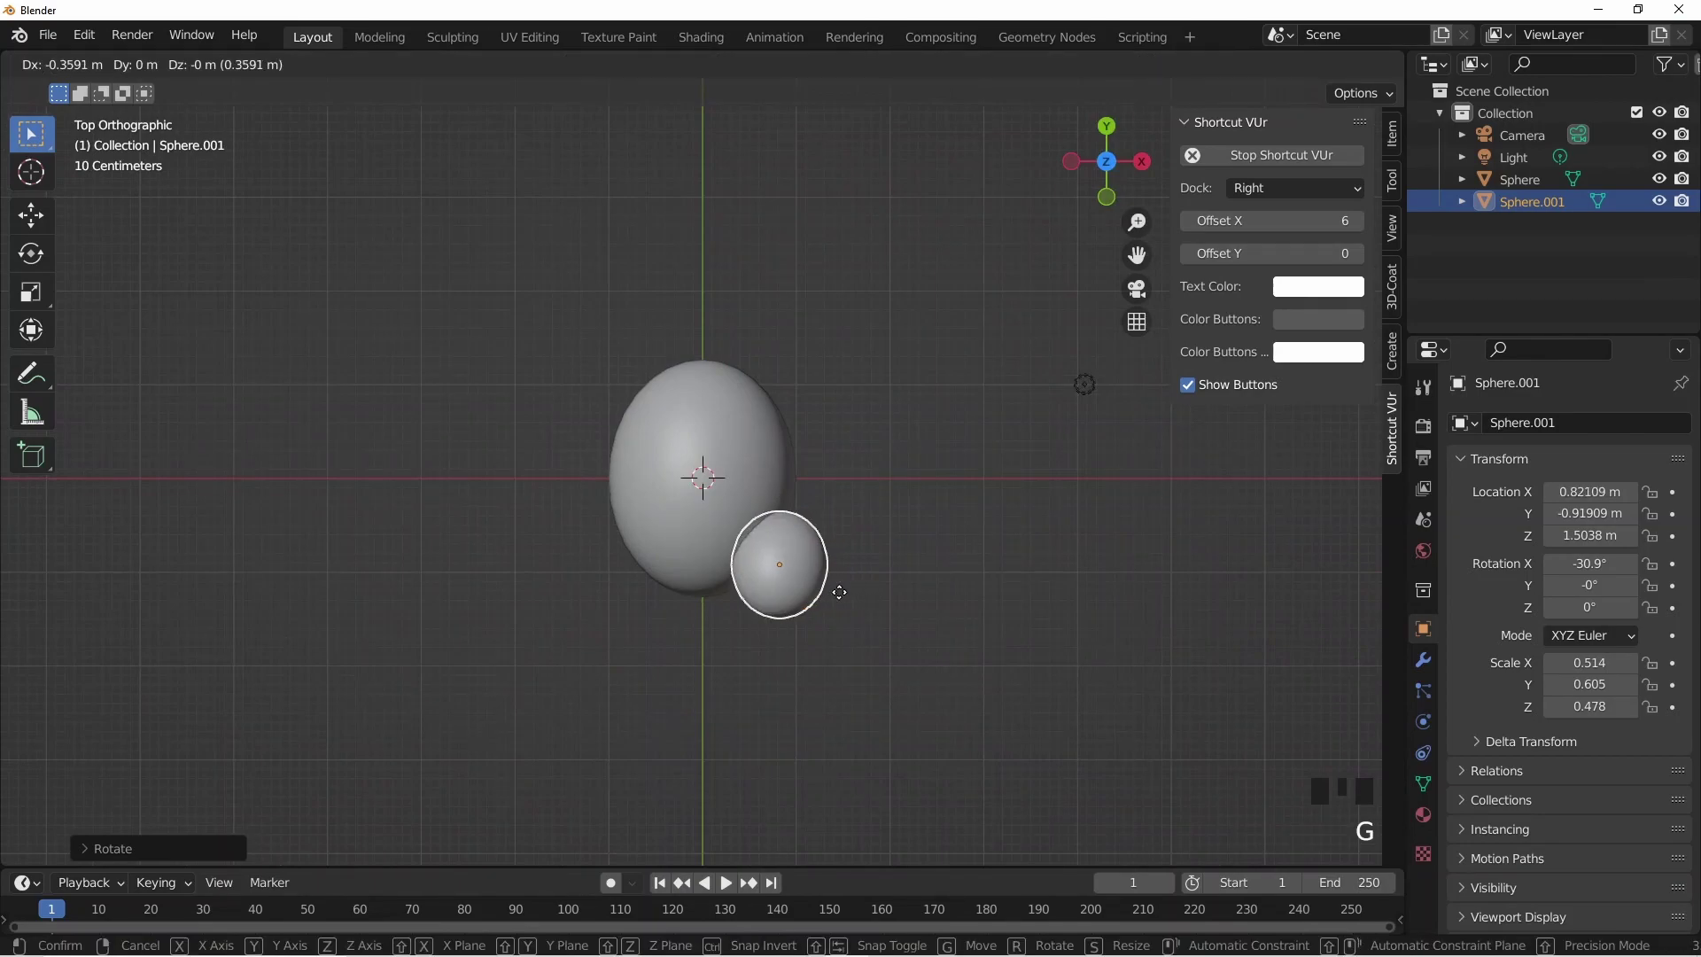
key(g)
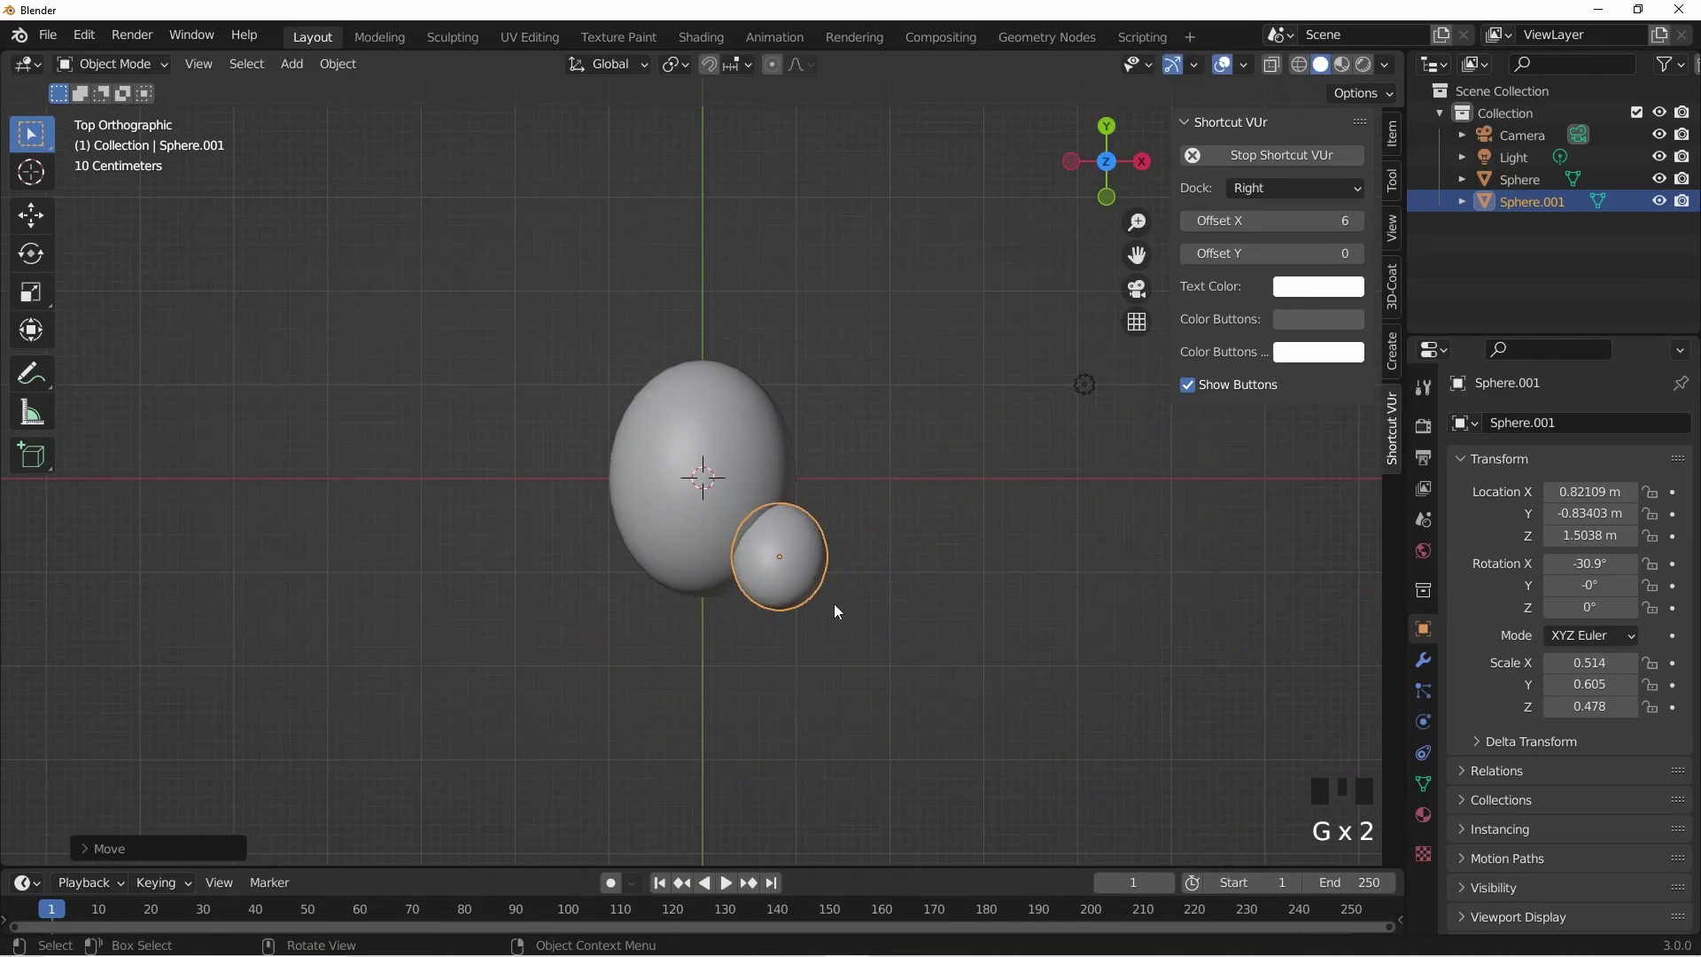
key(r)
click(915, 609)
drag(766, 545, 557, 419)
click(557, 419)
key(g)
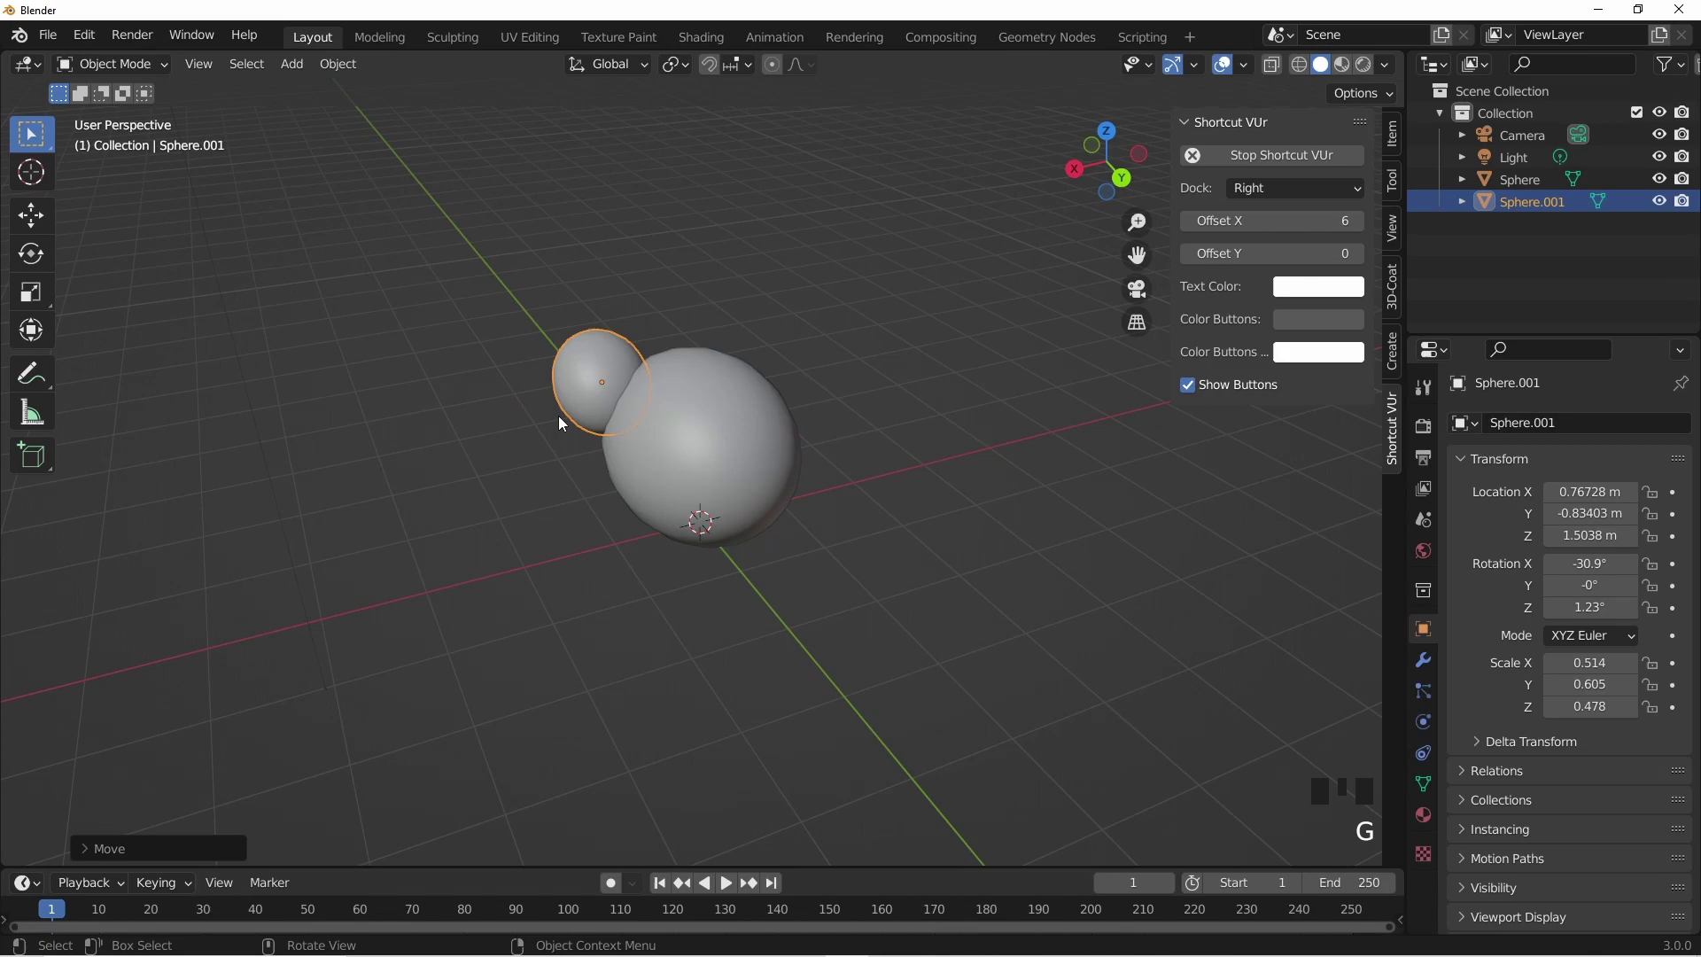
key(r)
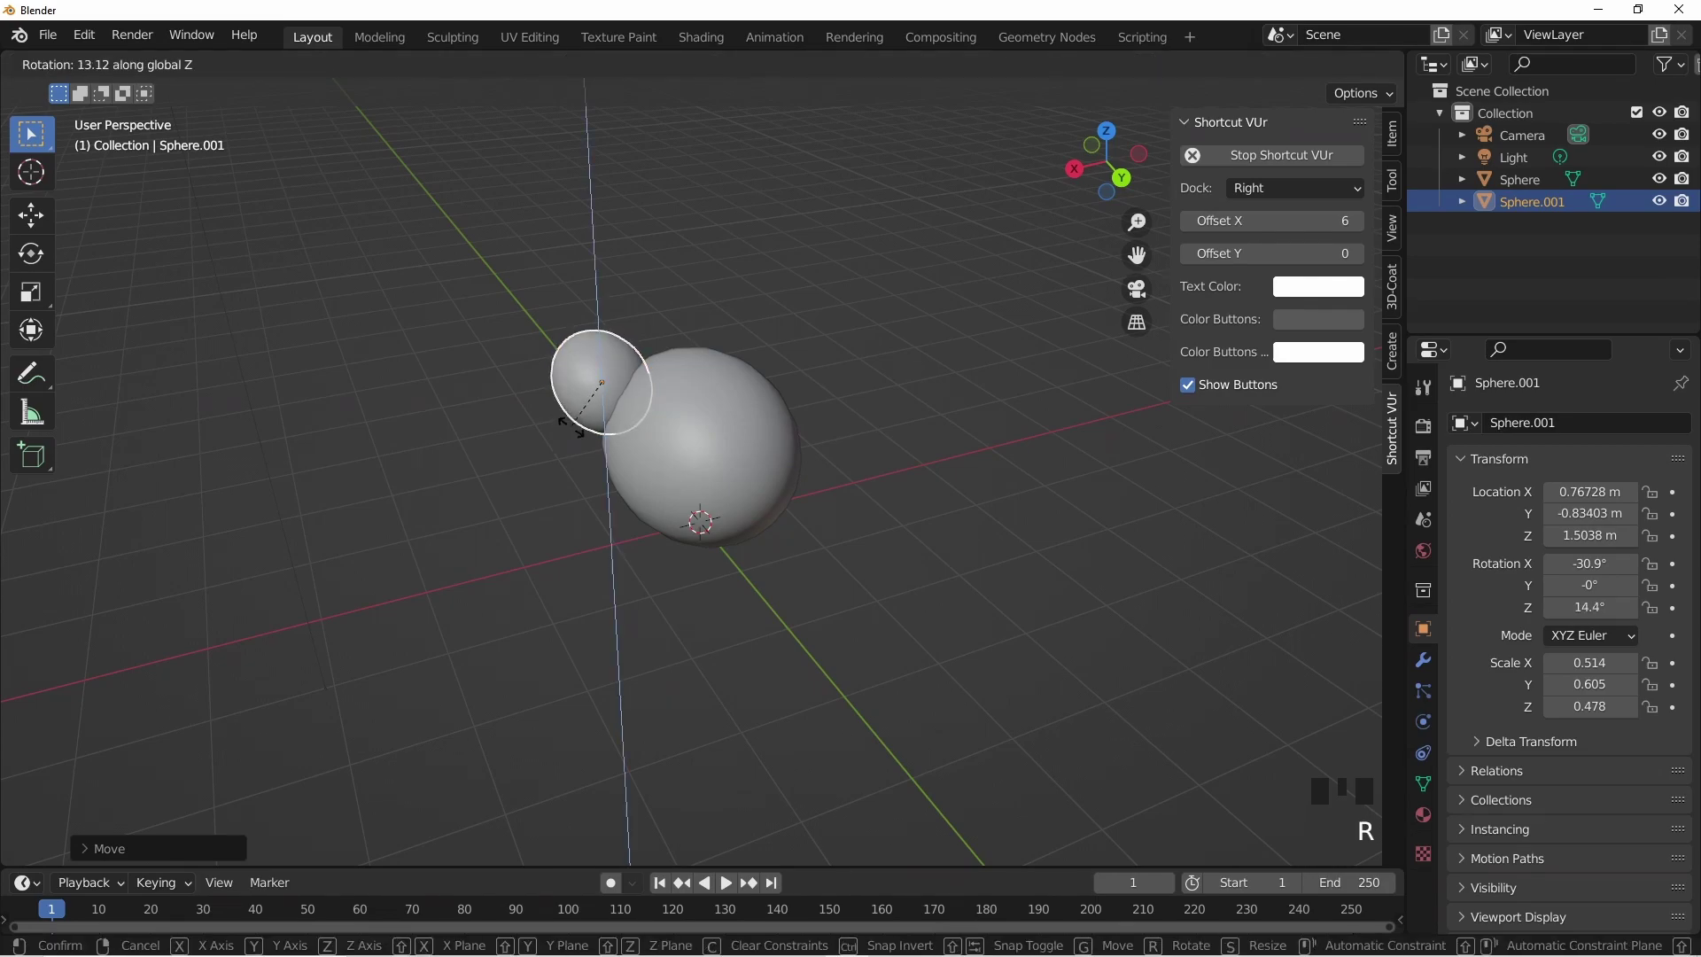
click(514, 526)
drag(718, 565, 694, 469)
click(631, 373)
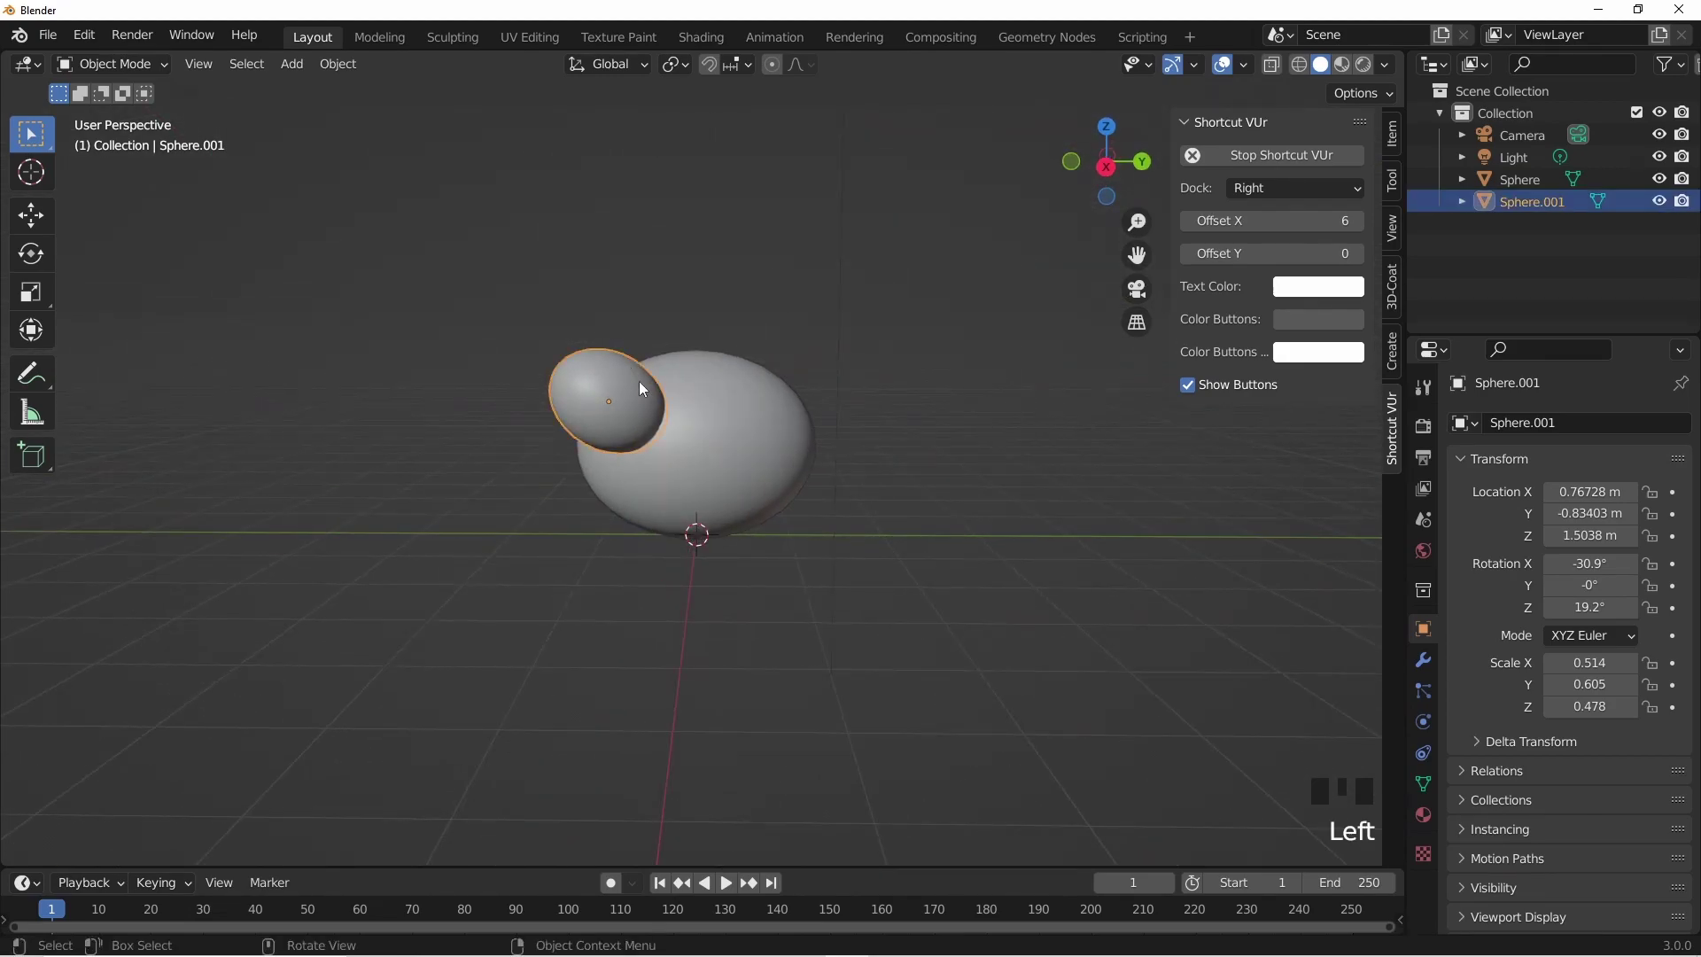
- Refine the smaller egg to about 0.53 × 0.83 × 0.67 and adjust its angle from above
middle_click(634, 386)
key(KP_1)
key(s)
key(s)
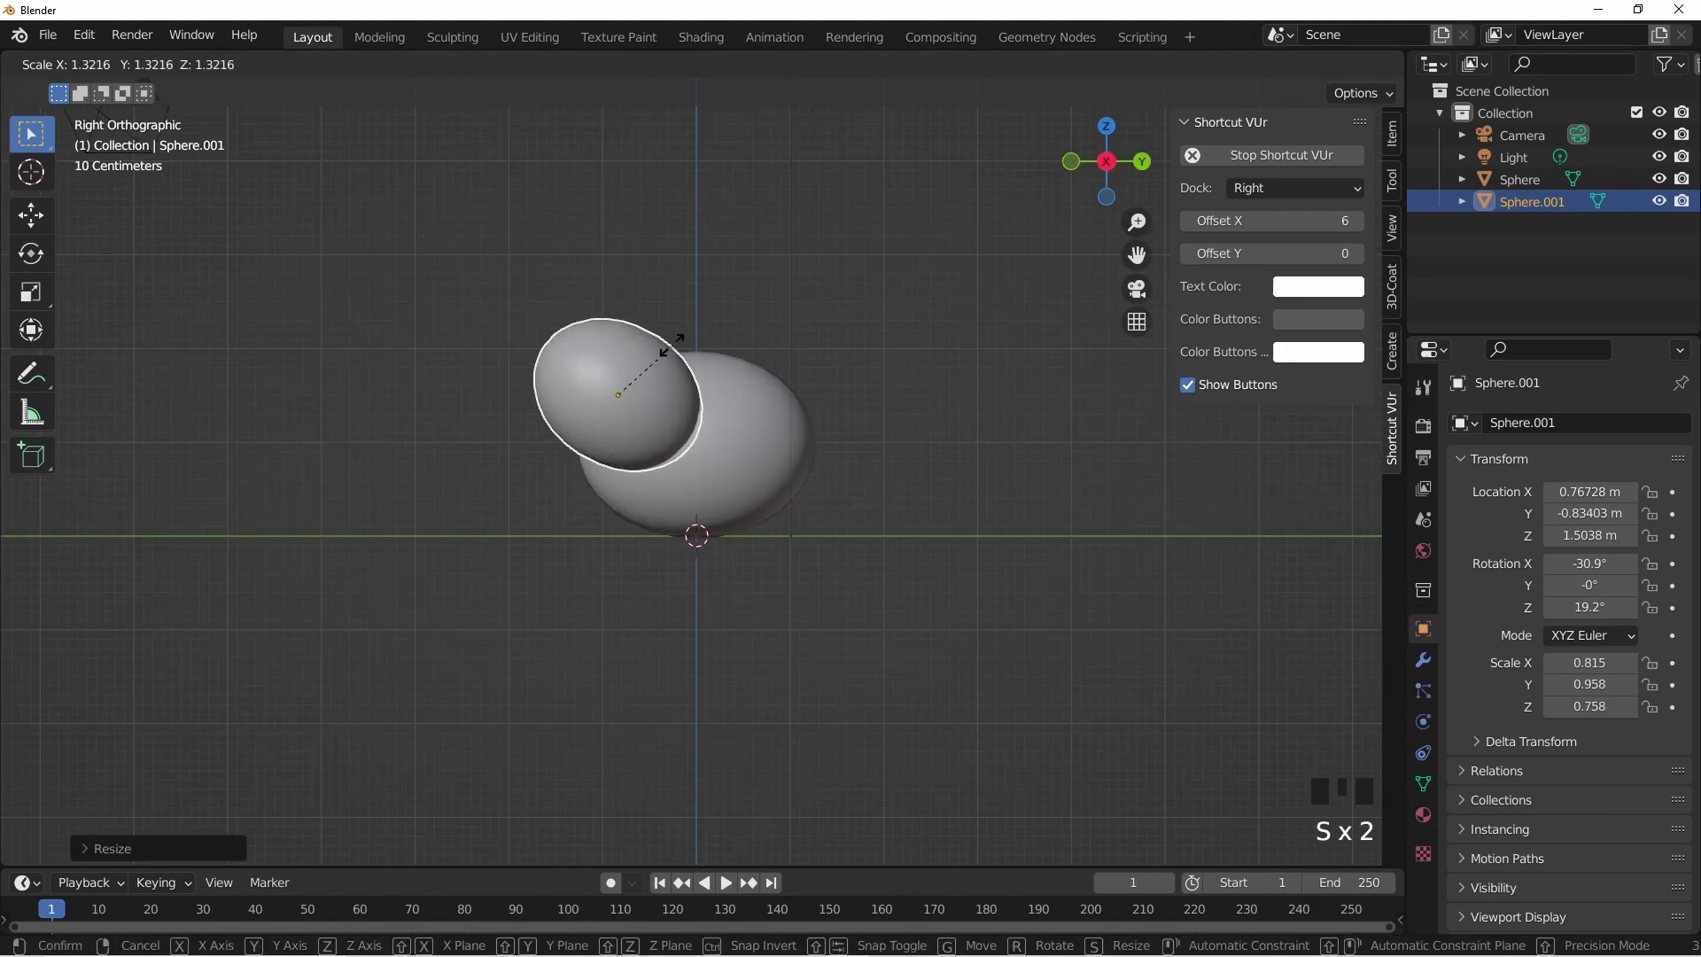
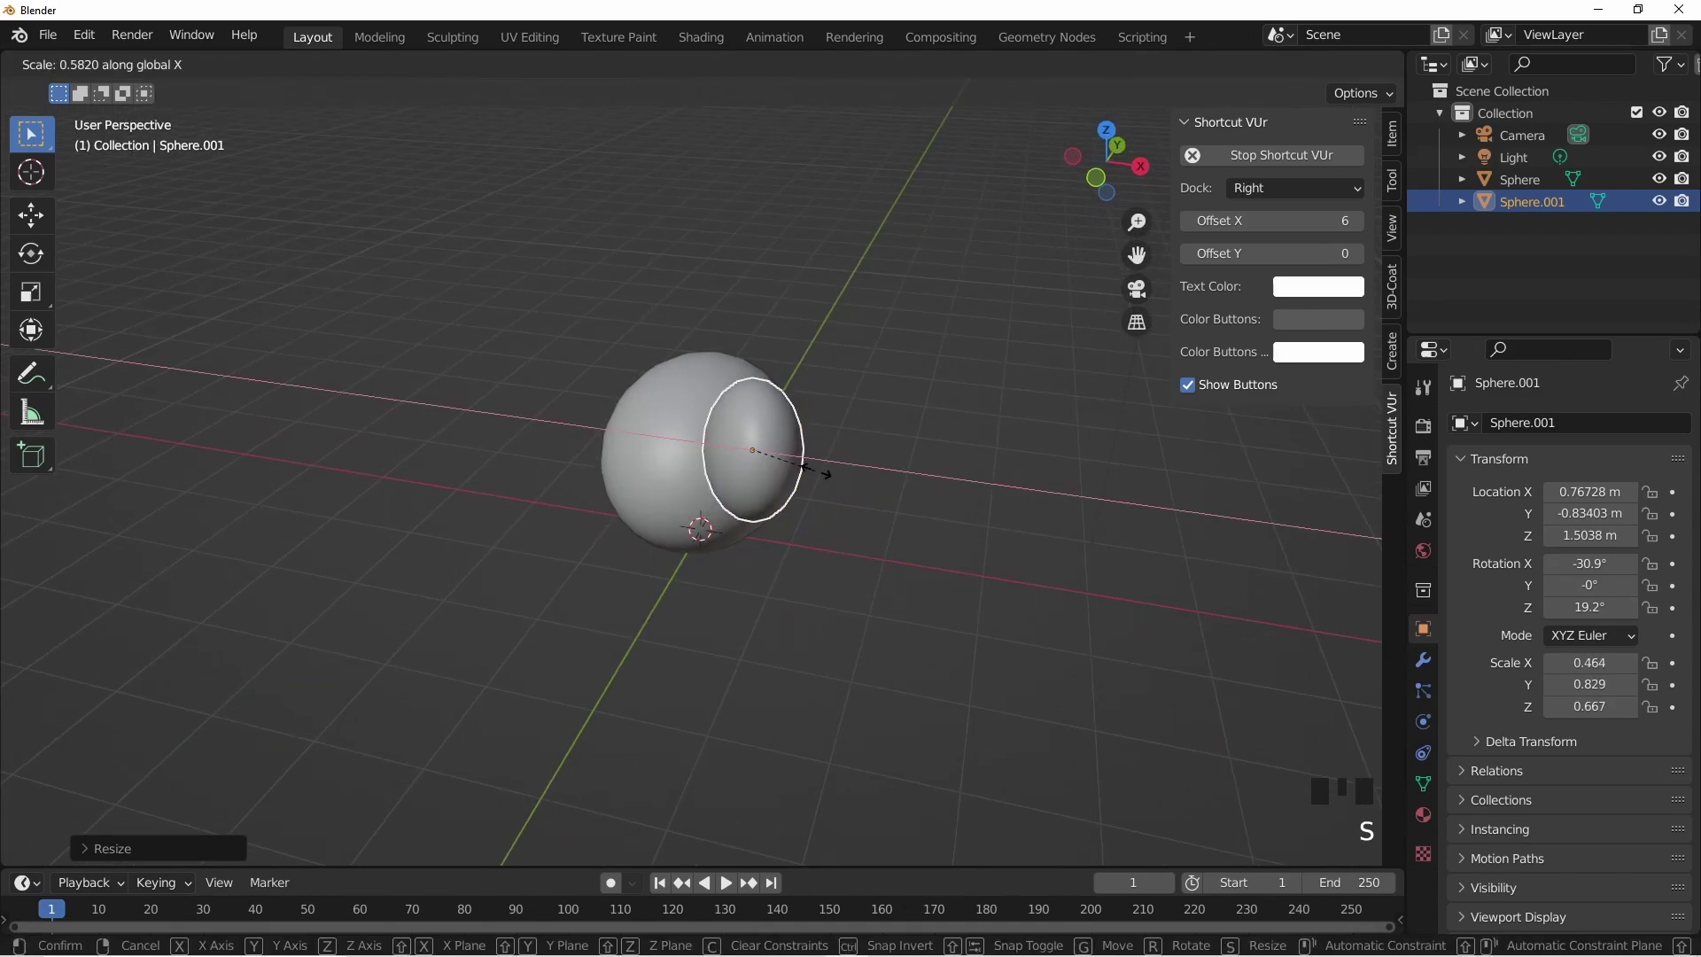
key(KP_7)
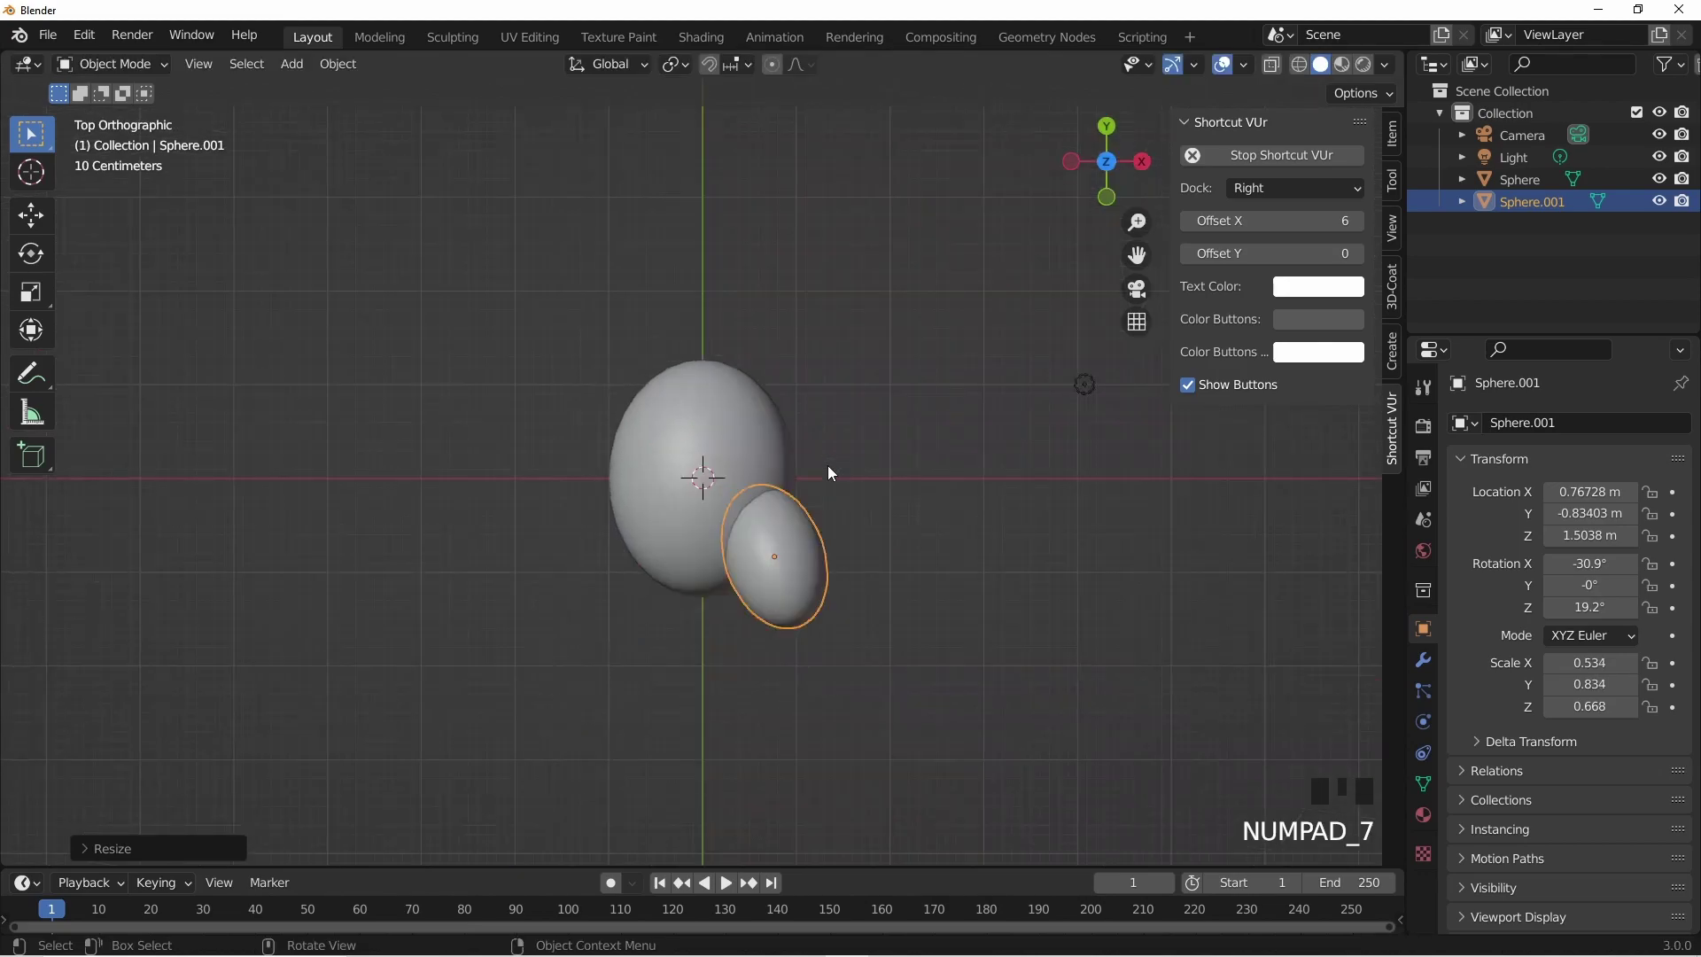
key(r)
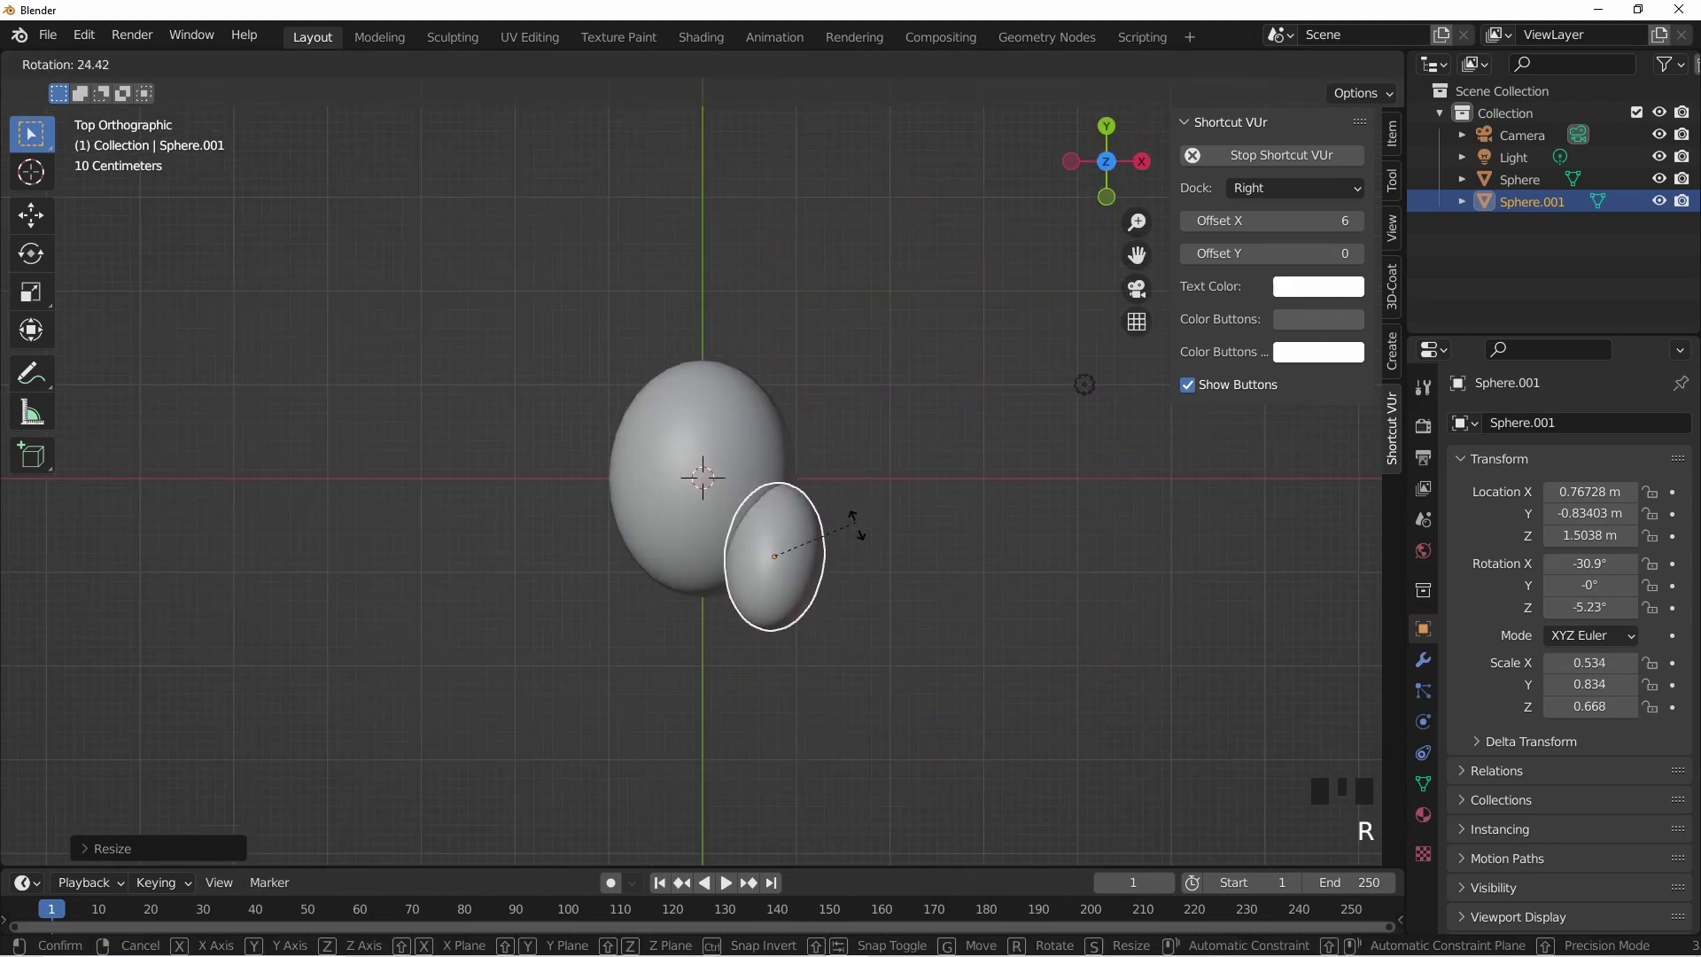
click(932, 619)
drag(886, 610, 781, 486)
click(781, 486)
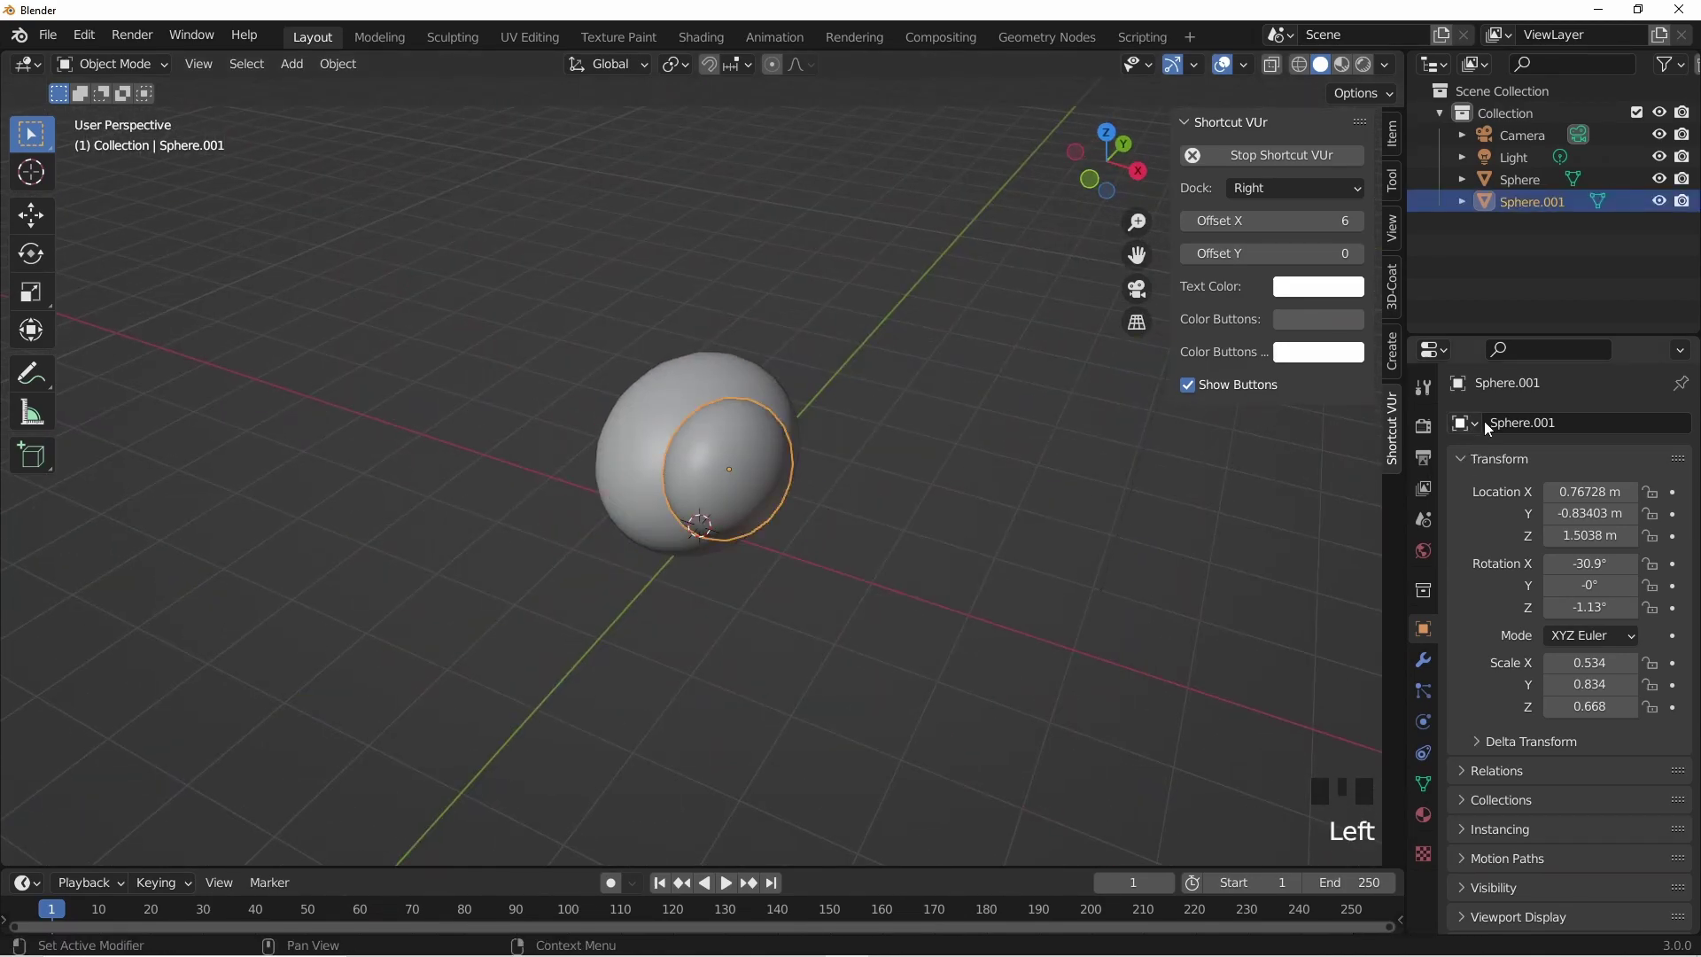
- Add a Mirror modifier to the smaller egg with the body sphere as mirror object
click(1426, 664)
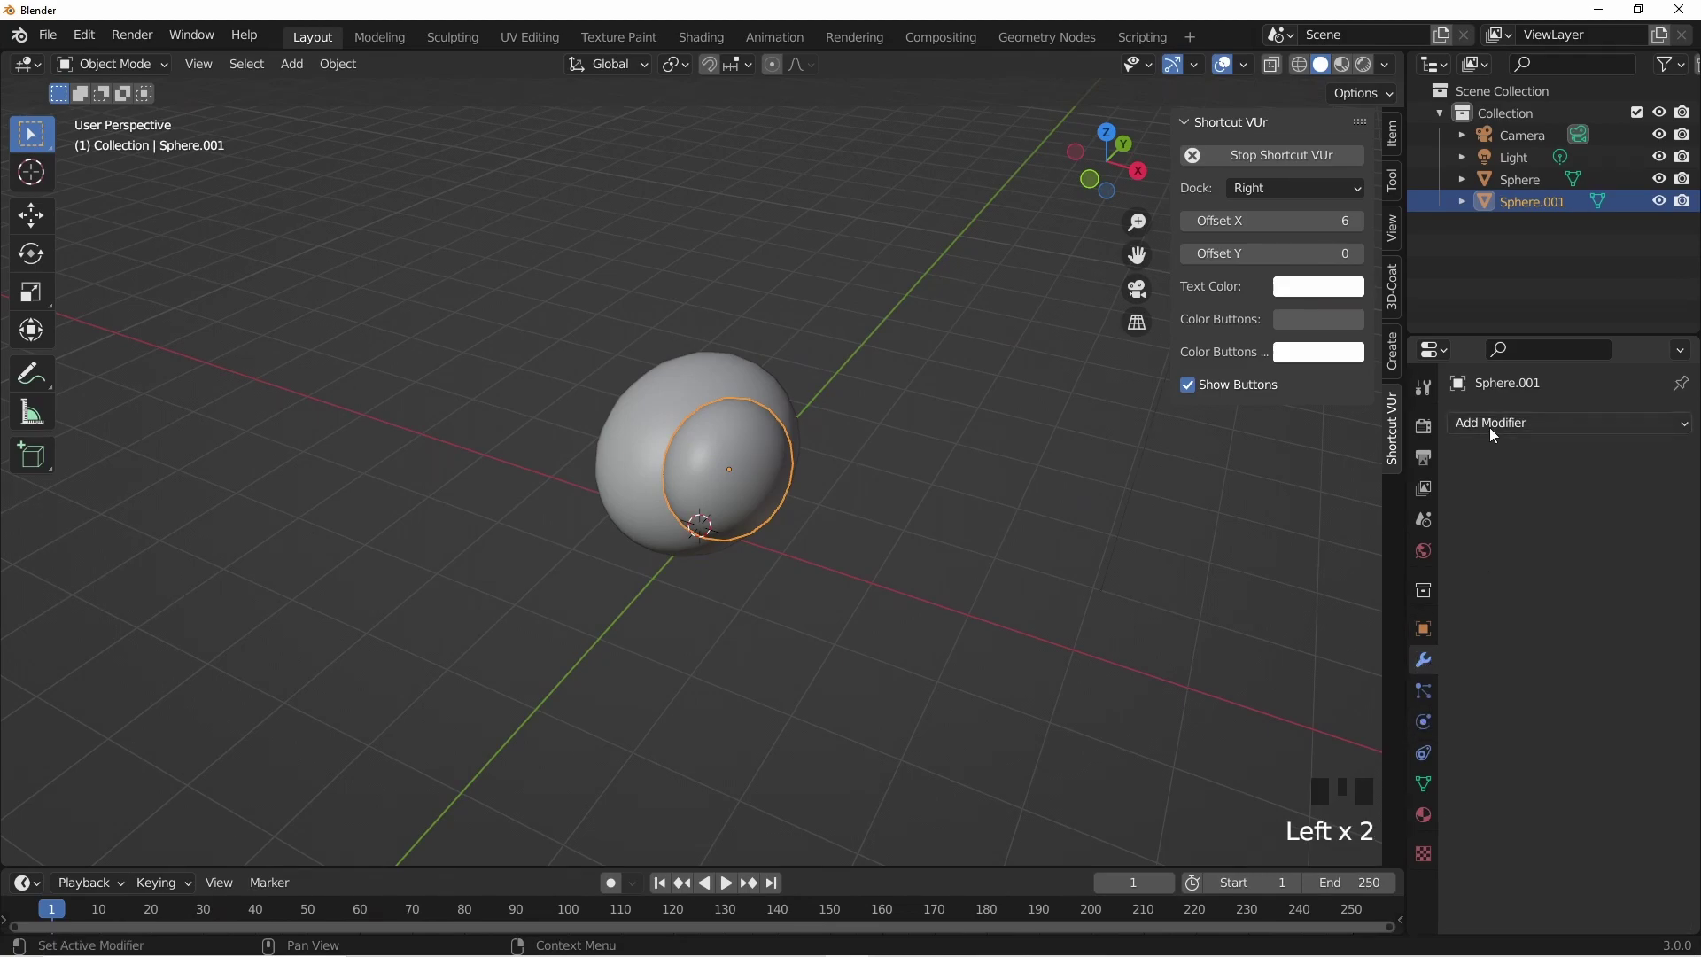
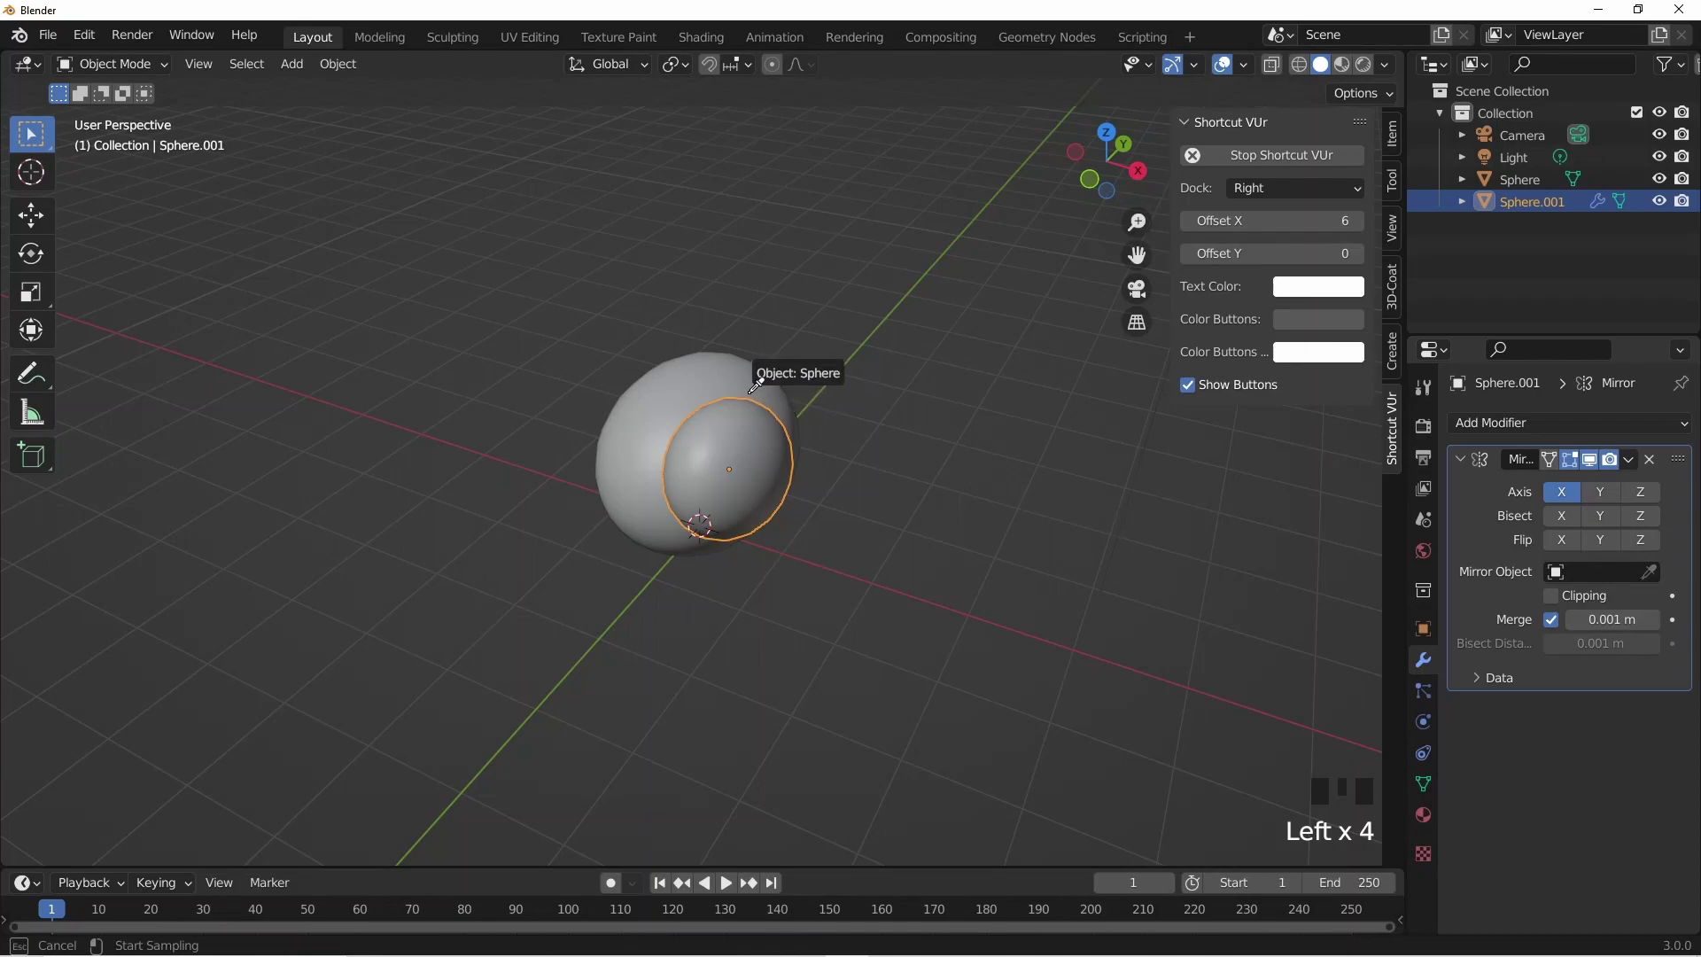
drag(861, 535, 895, 556)
click(895, 556)
drag(791, 553, 543, 448)
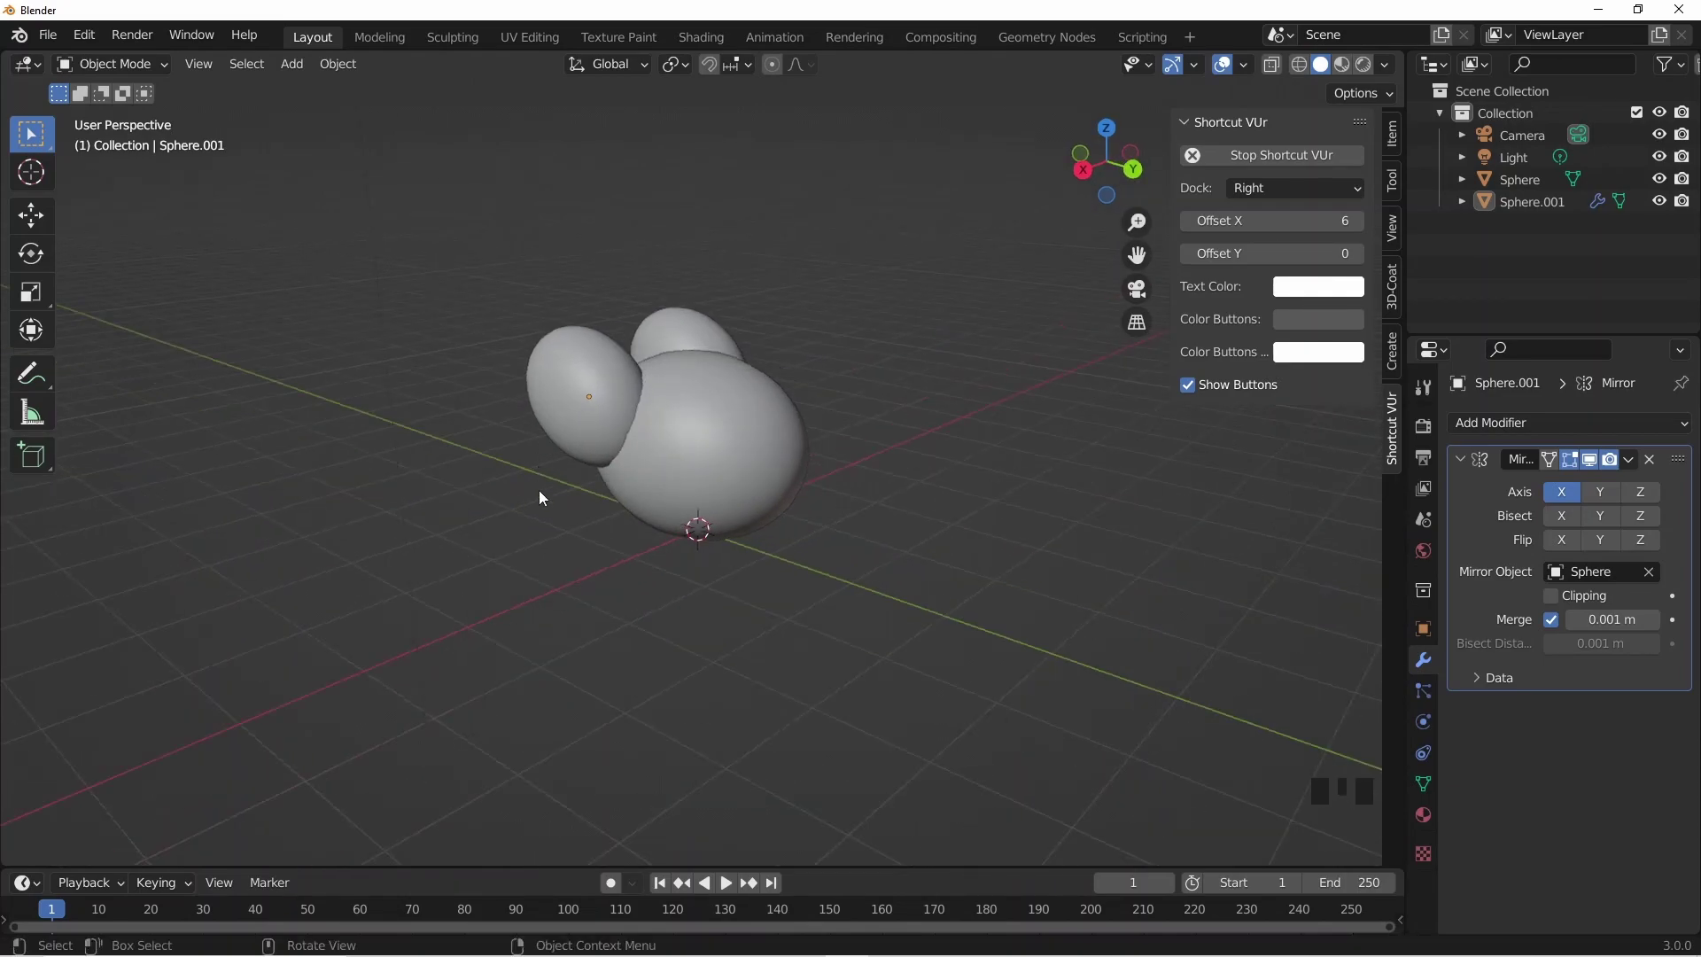
middle_click(644, 492)
- Add a cylinder and angle it outward from the smaller egg as a bone
key(shift+a)
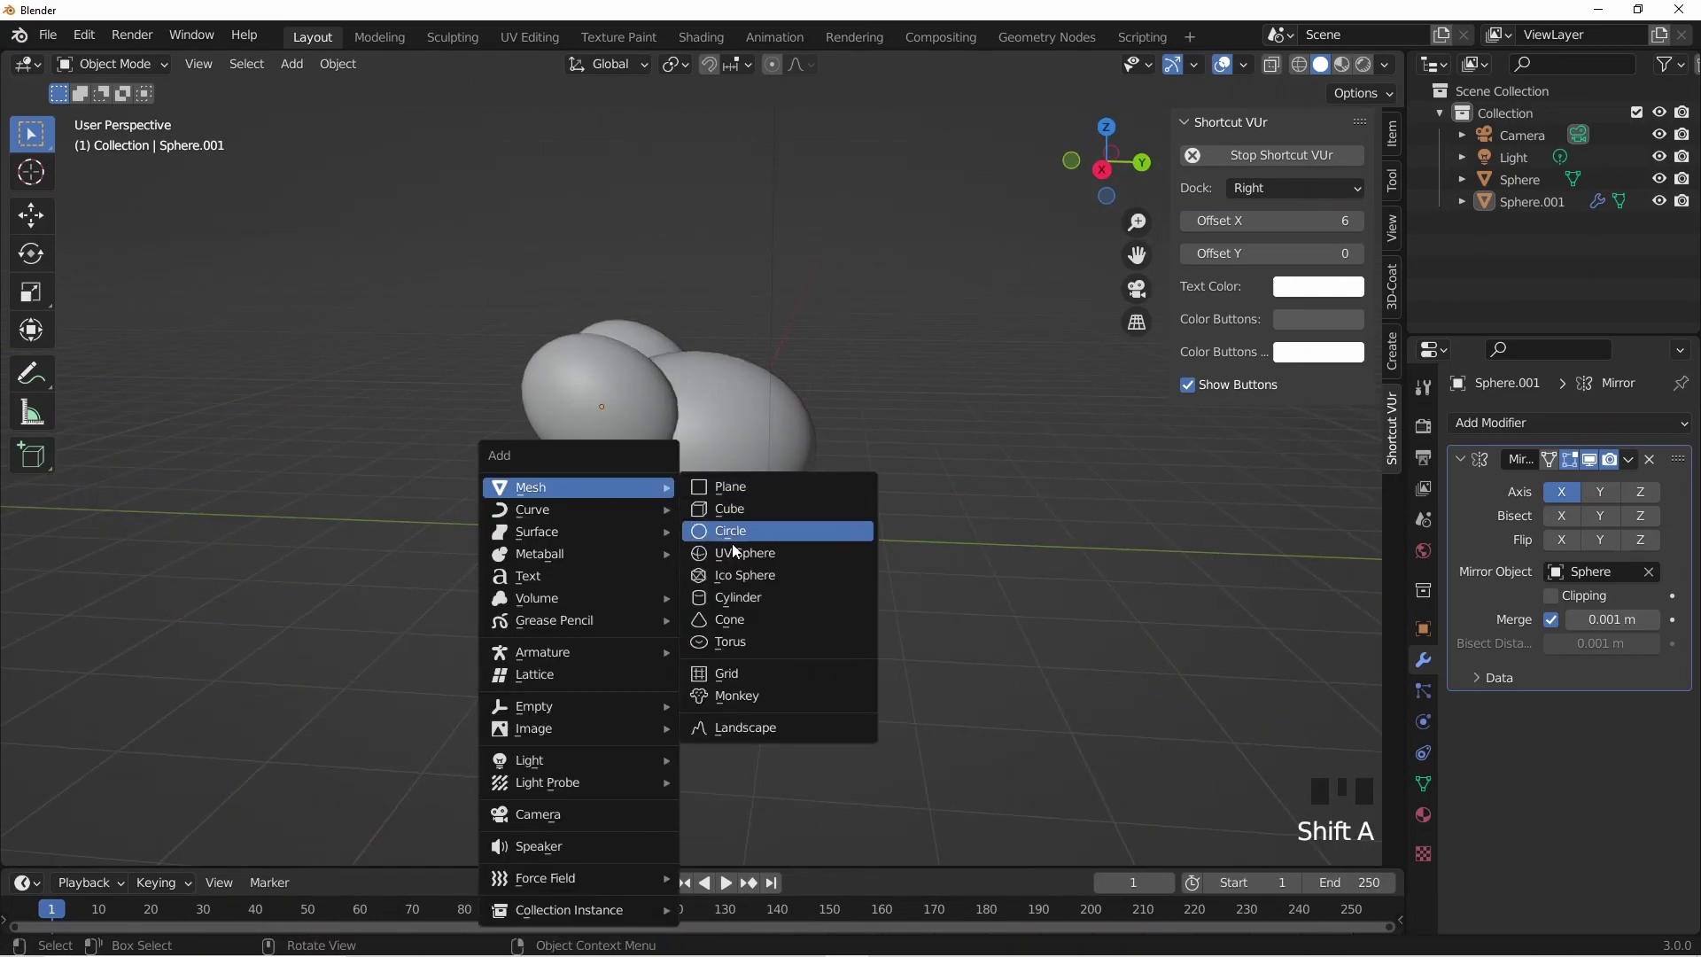
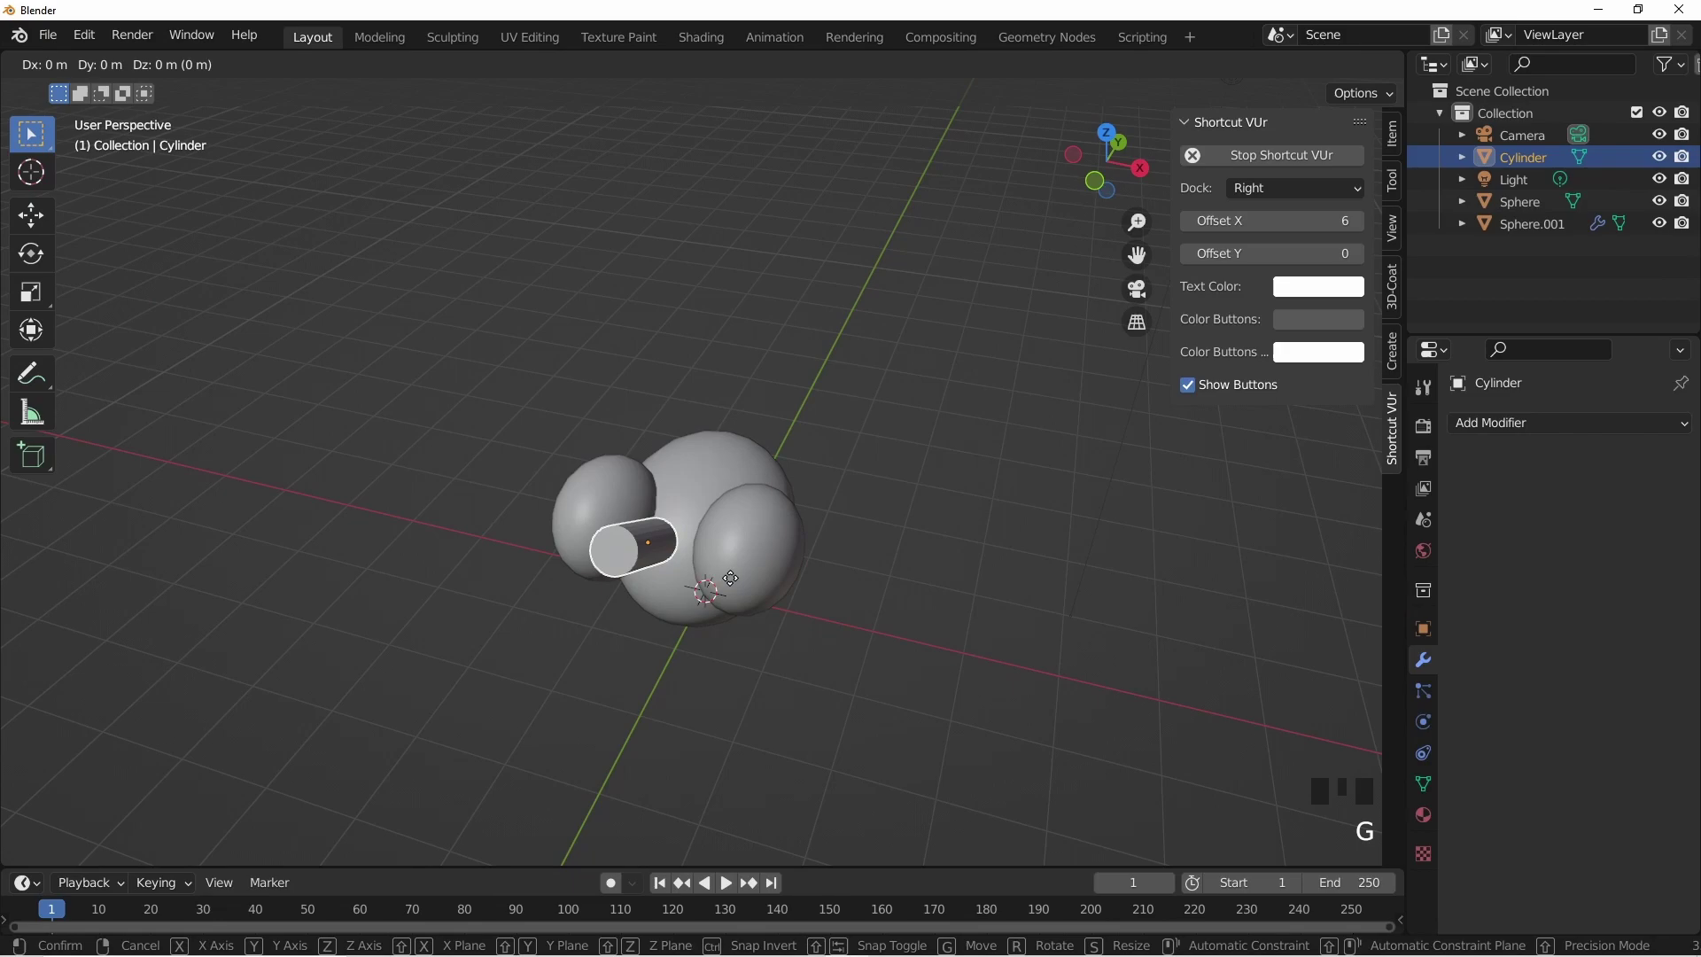
drag(700, 590, 715, 551)
key(KP_3)
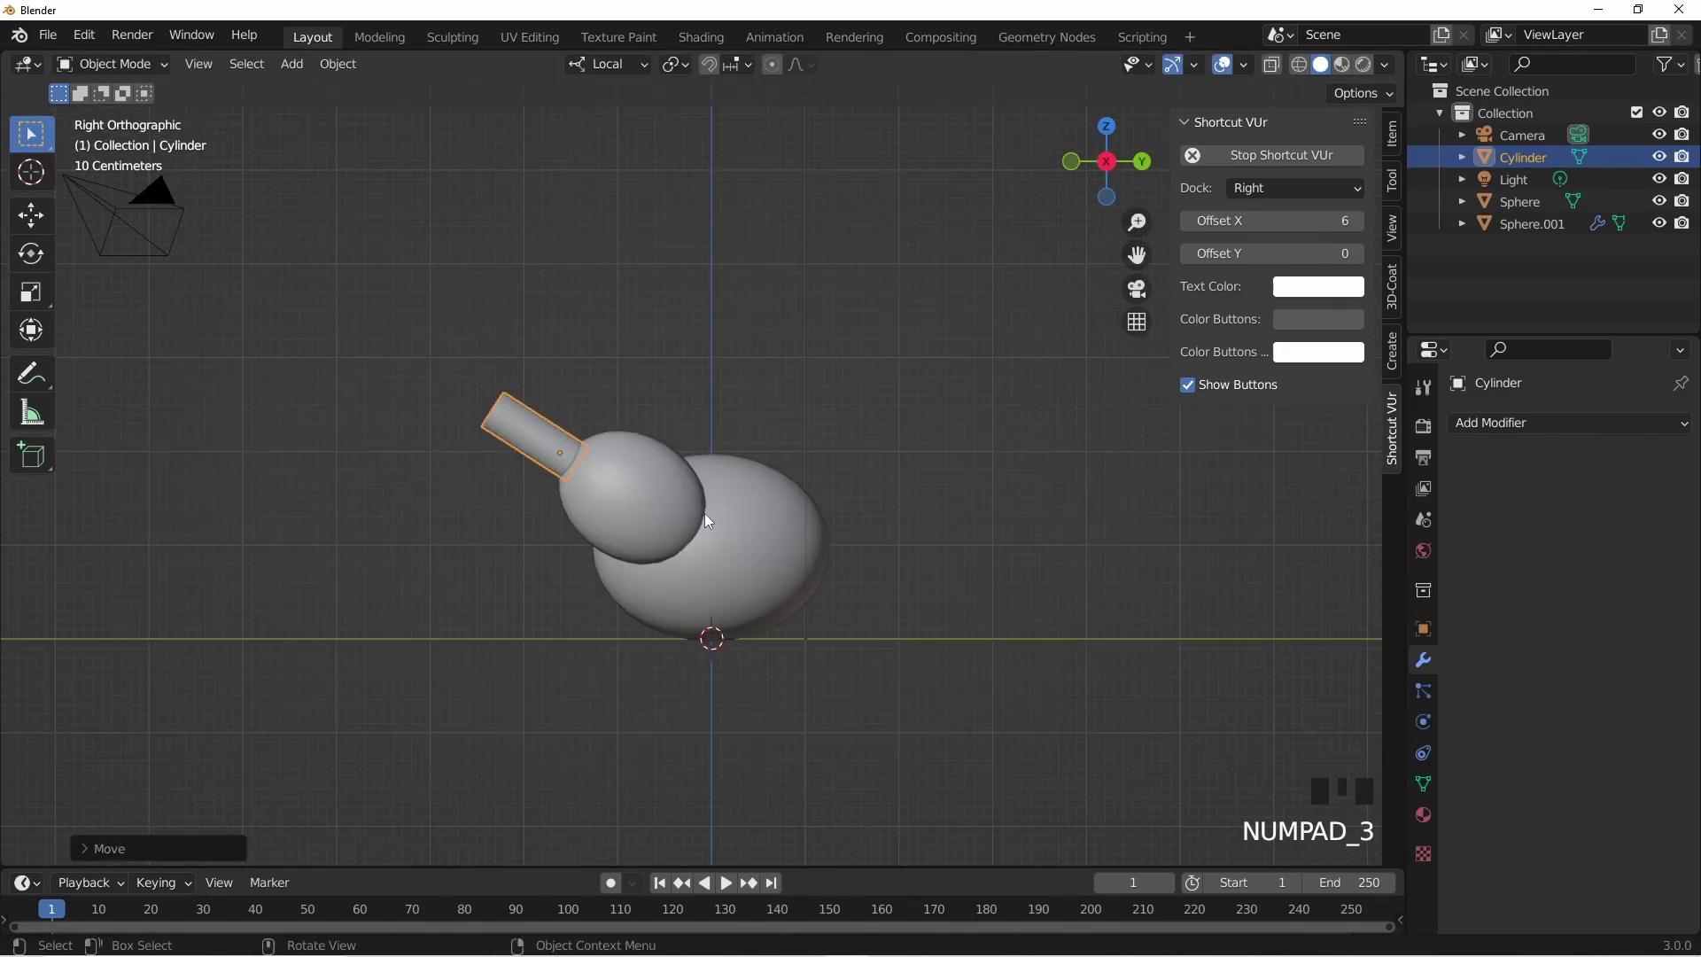
key(g)
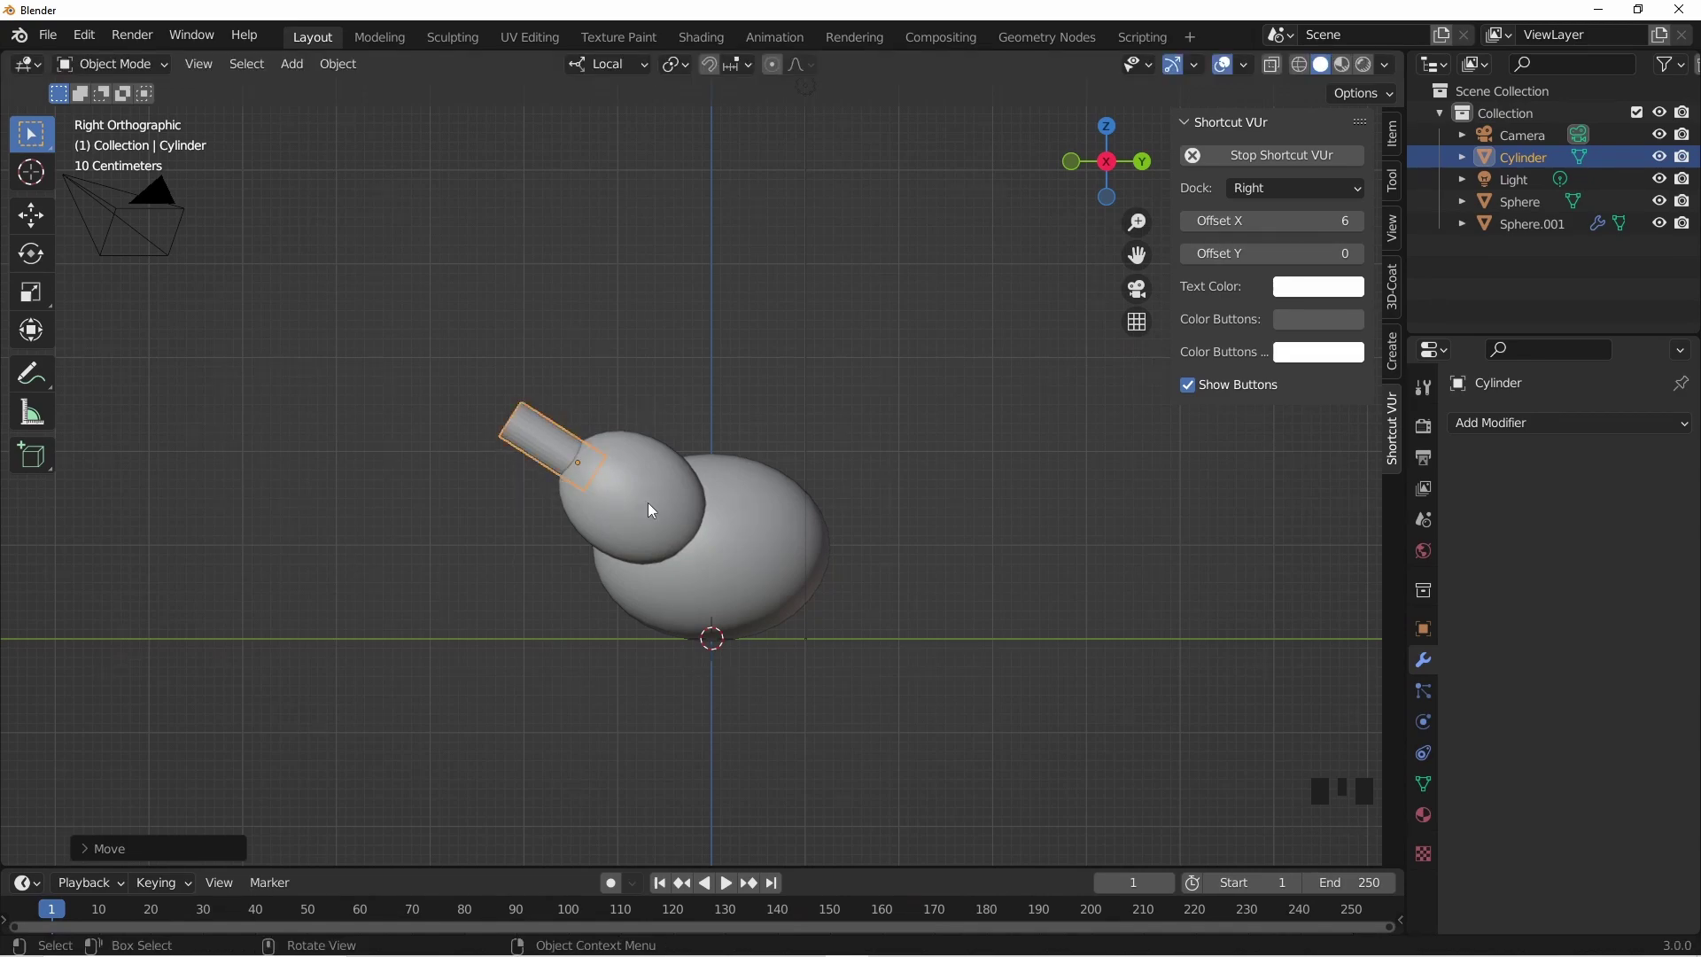
right_click(546, 456)
click(489, 542)
- Mirror the bone cylinder across the body sphere to create the second bone
drag(604, 577, 862, 519)
click(862, 520)
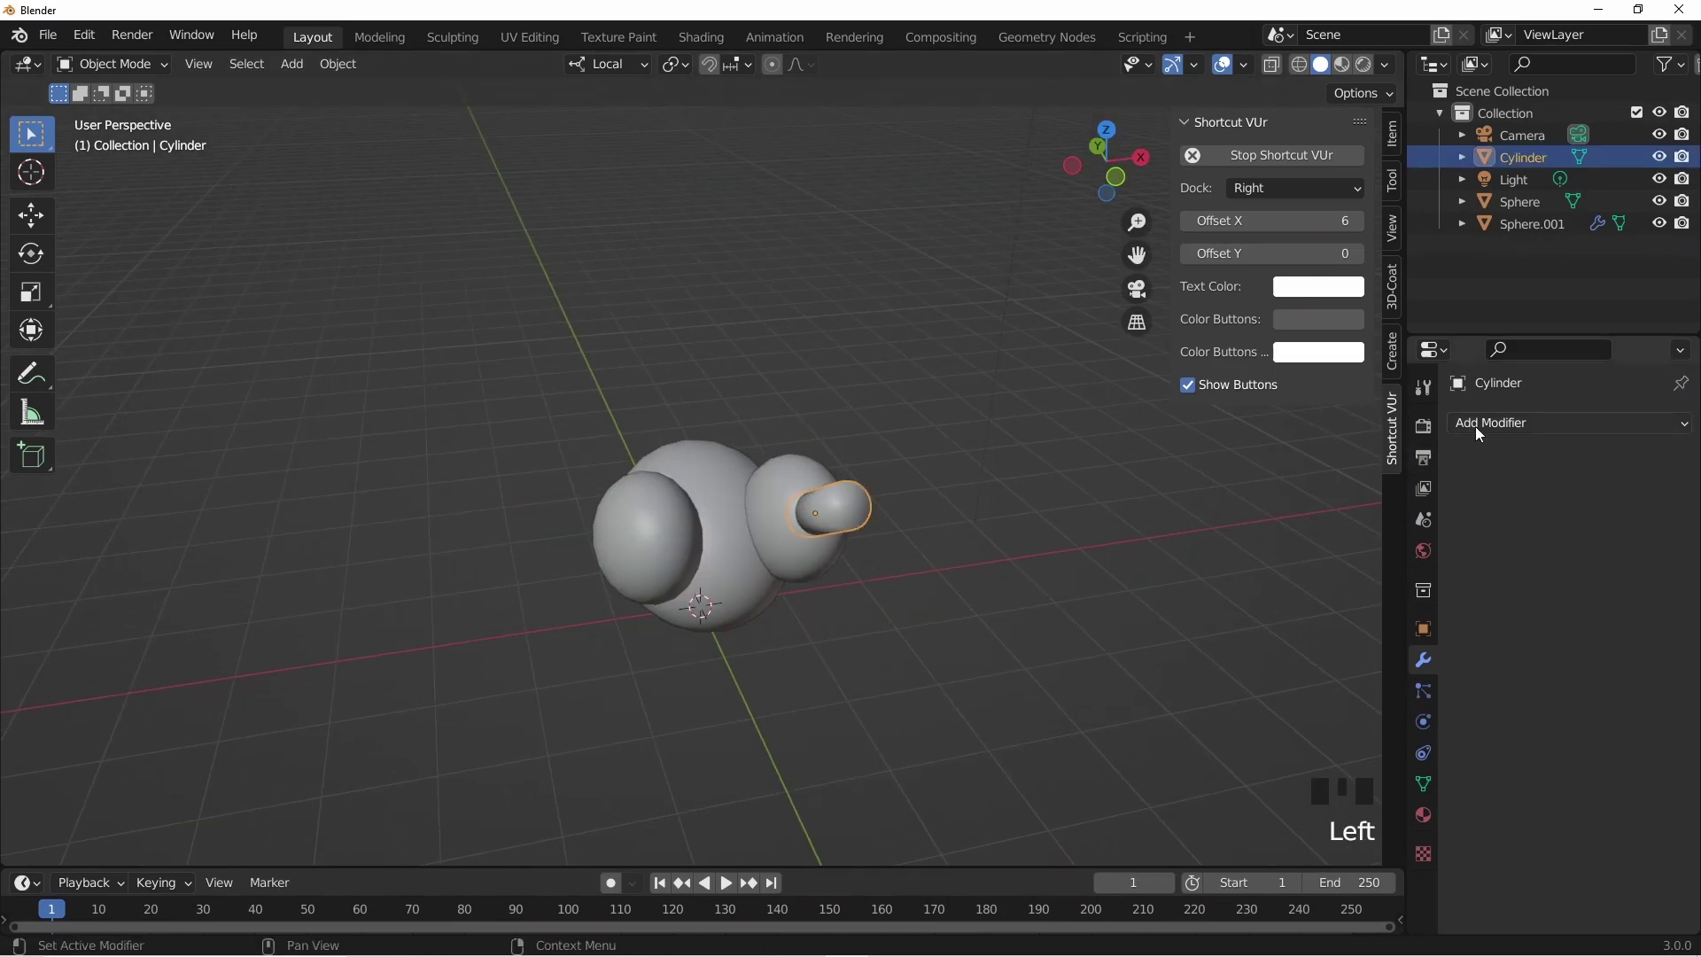
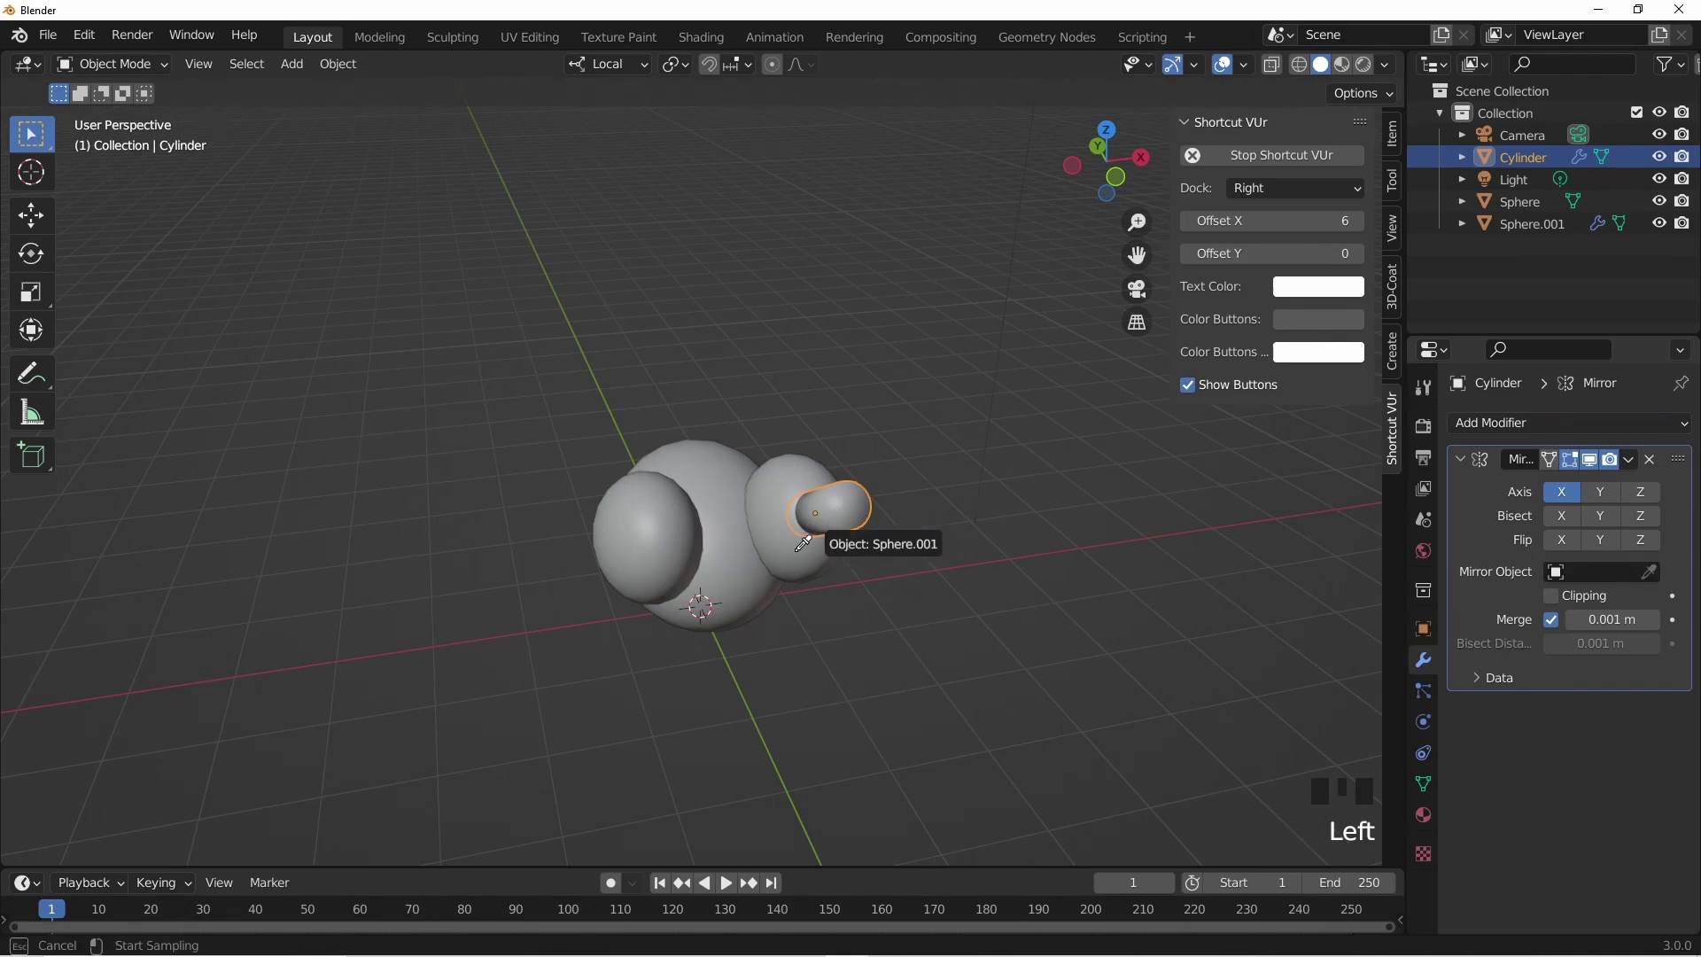
click(828, 662)
drag(809, 659, 721, 577)
click(722, 578)
- Duplicate a sphere onto the bone tip and scale it into a round knuckle
key(KP_1)
key(KP_3)
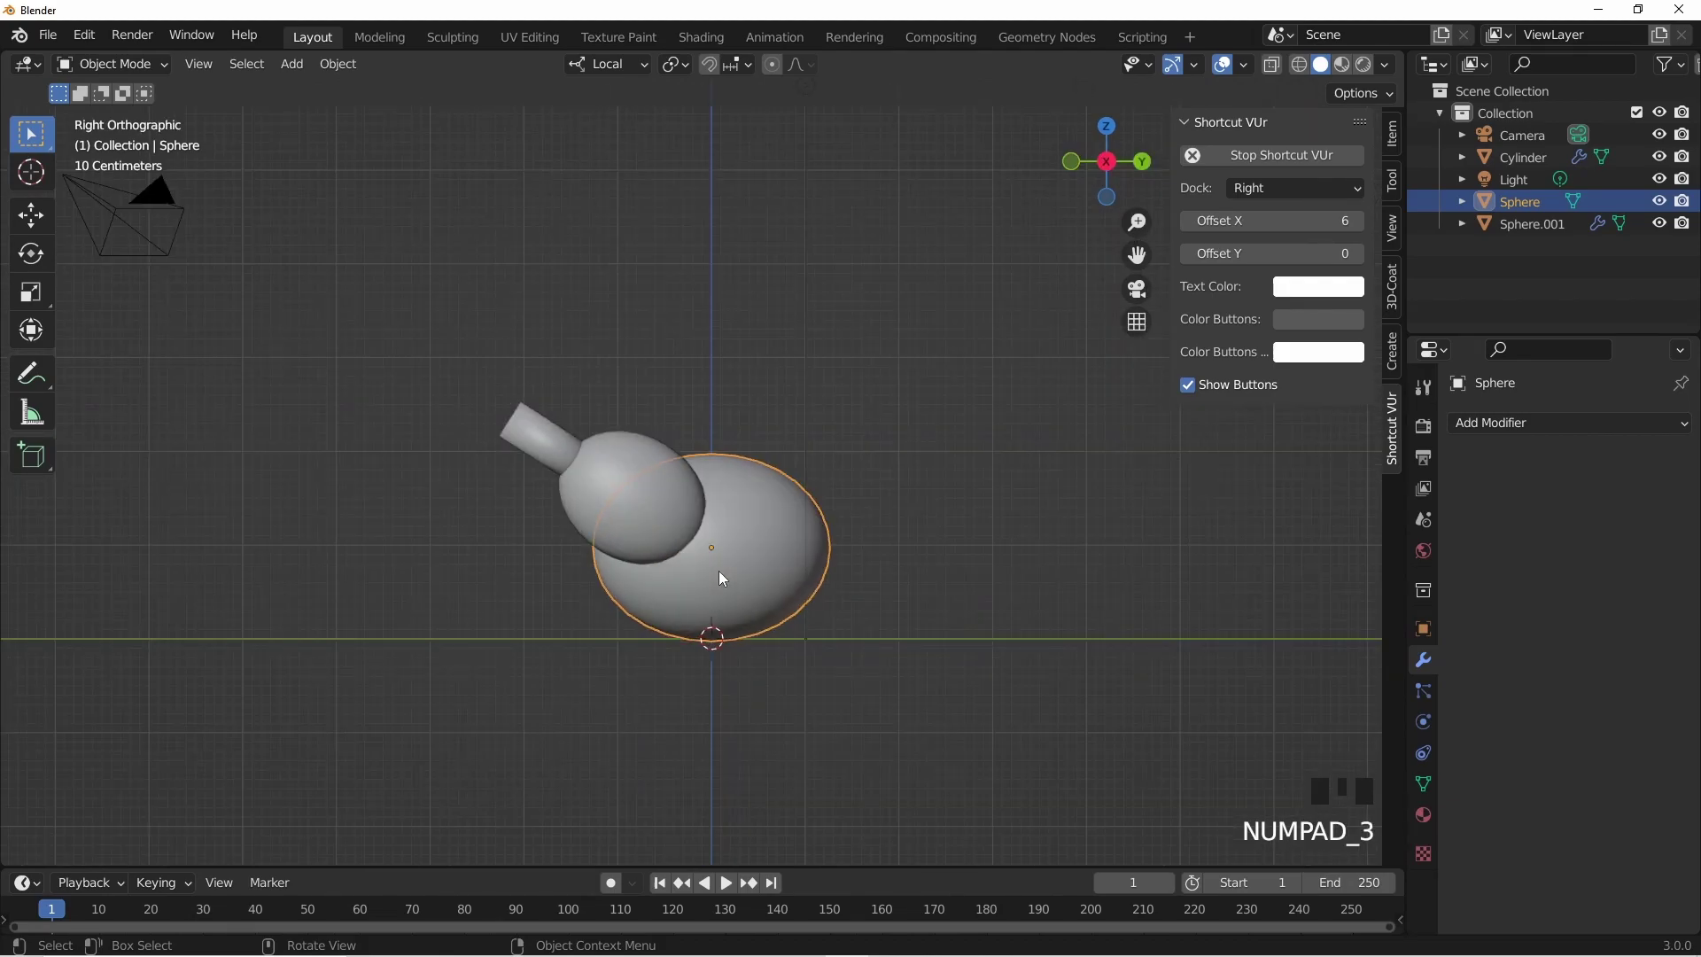
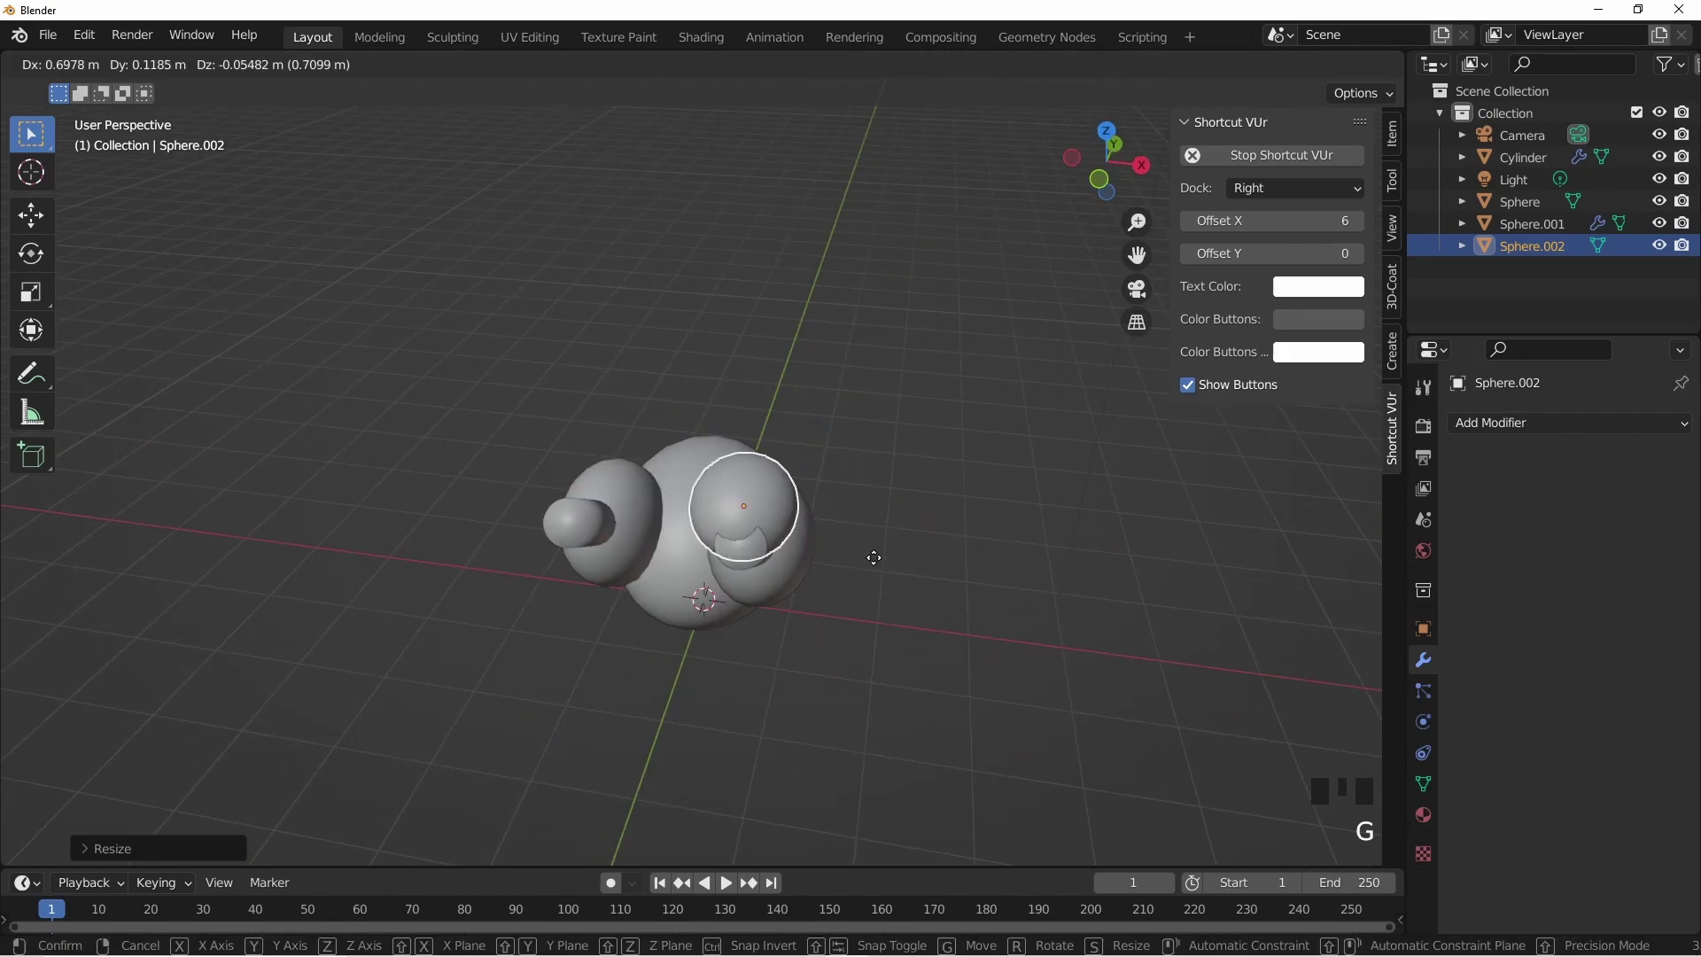
key(KP_3)
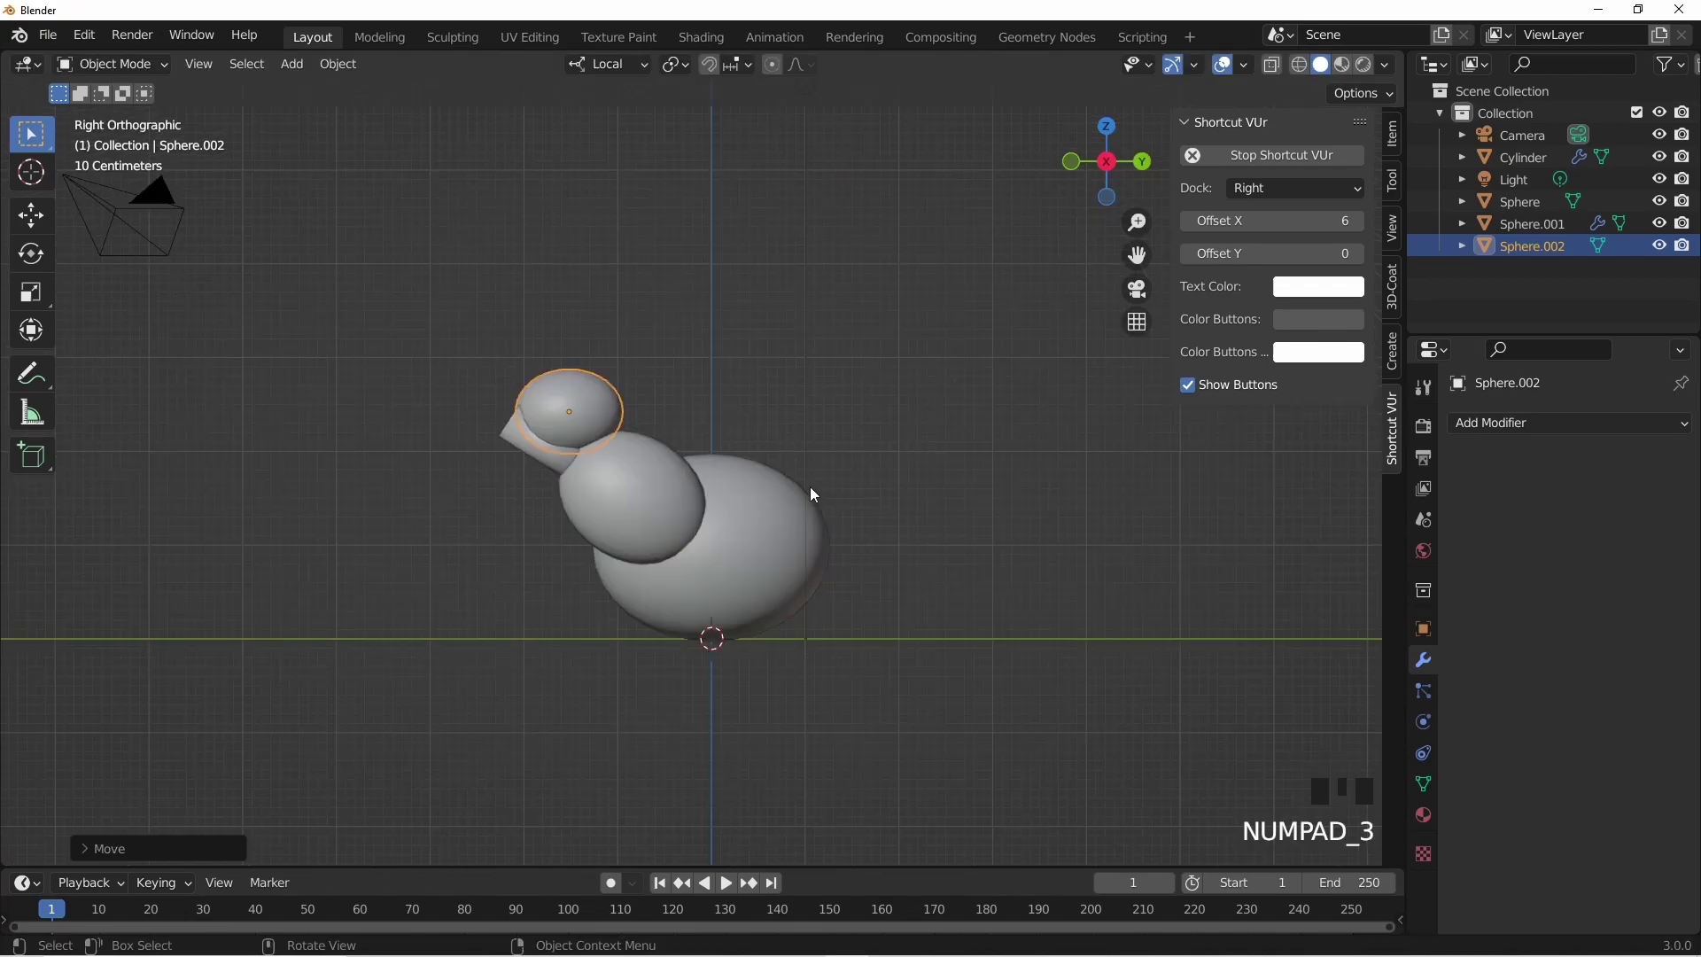
key(g)
scroll(up, 3)
scroll(down, 3)
key(s)
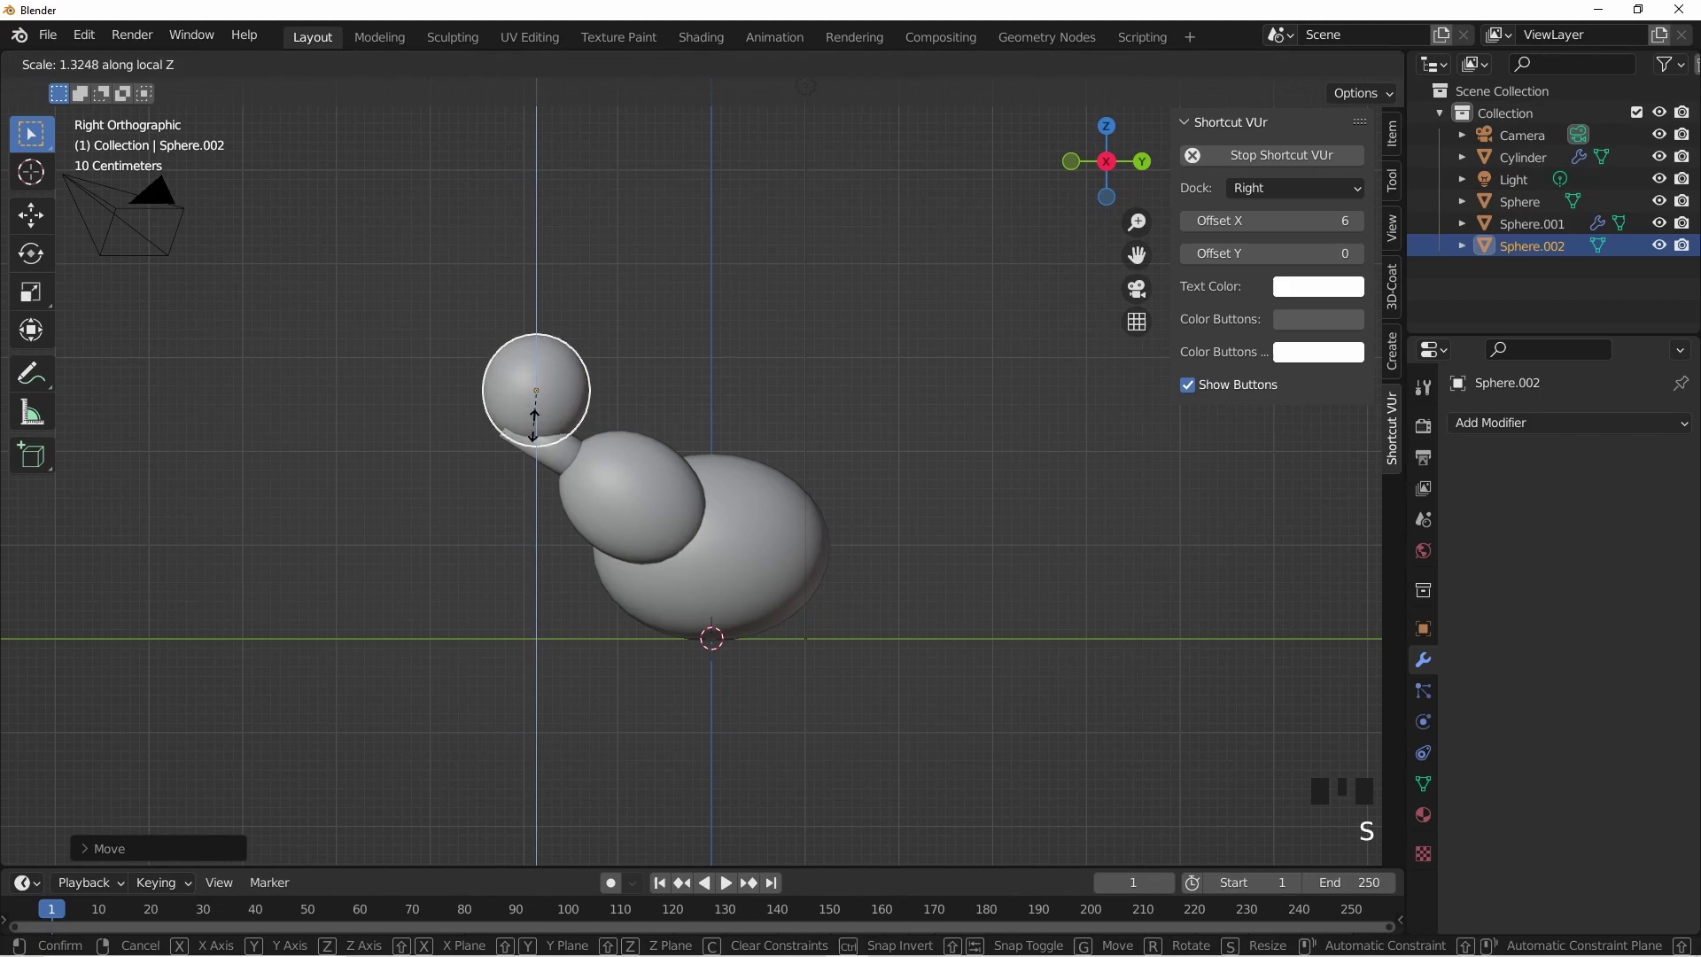
drag(600, 444, 676, 472)
scroll(up, 3)
key(s)
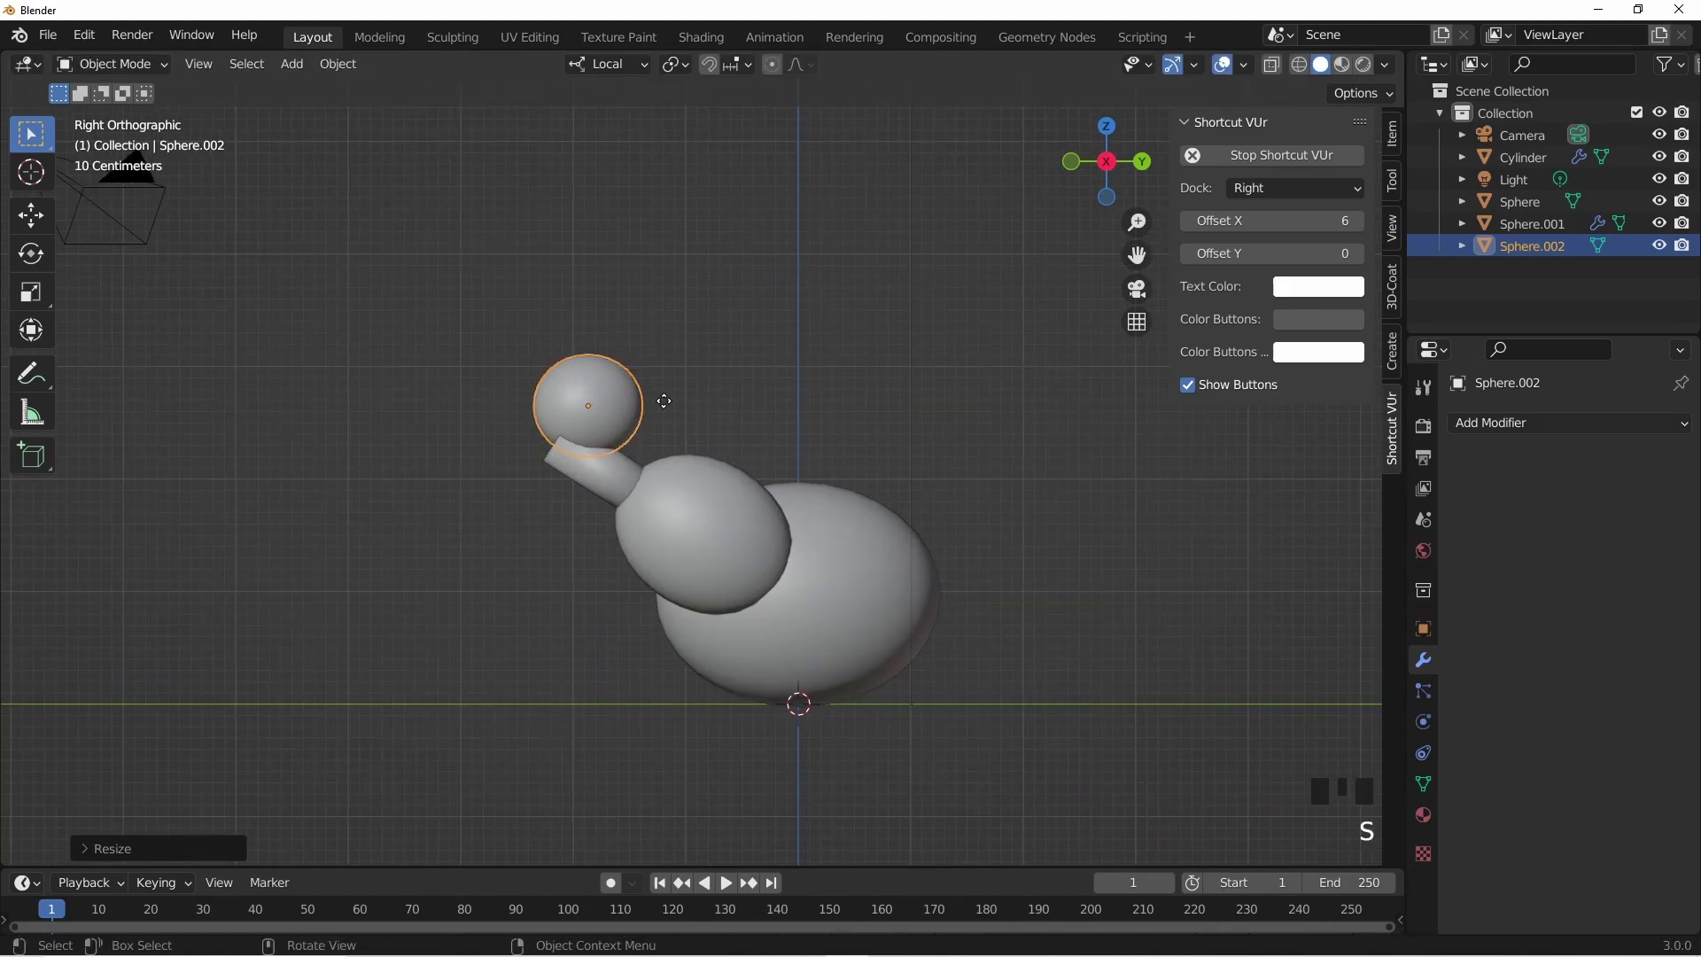
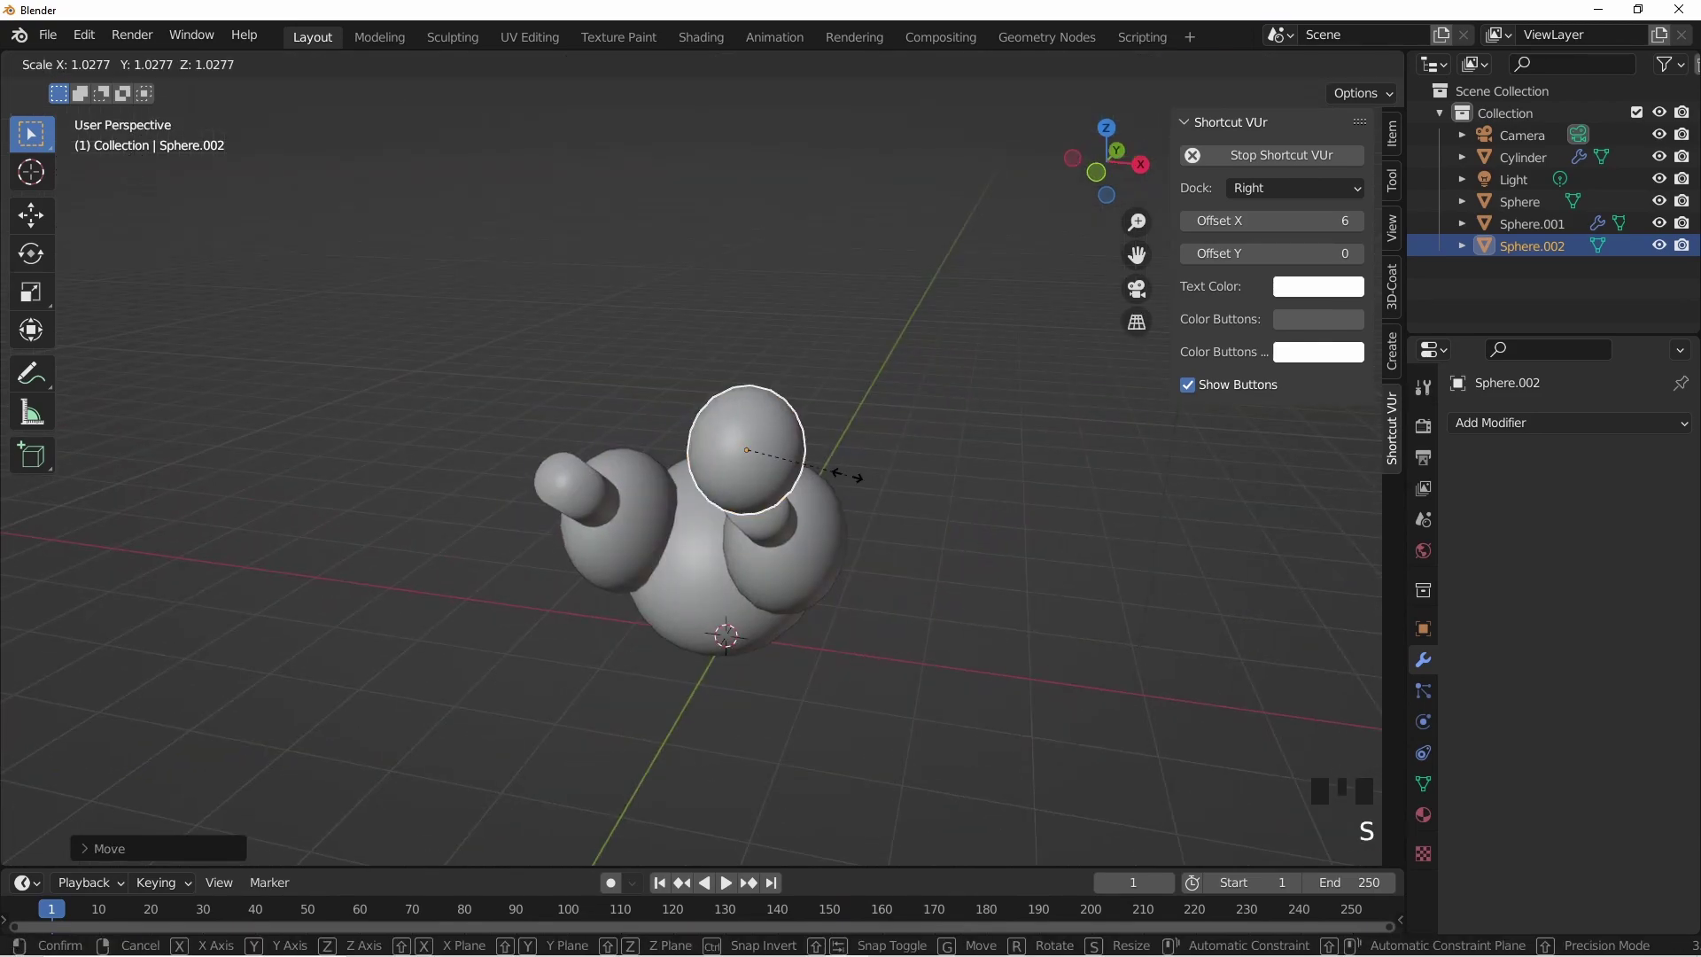
- Duplicate the knuckle to place a second one just below the first
key(KP_3)
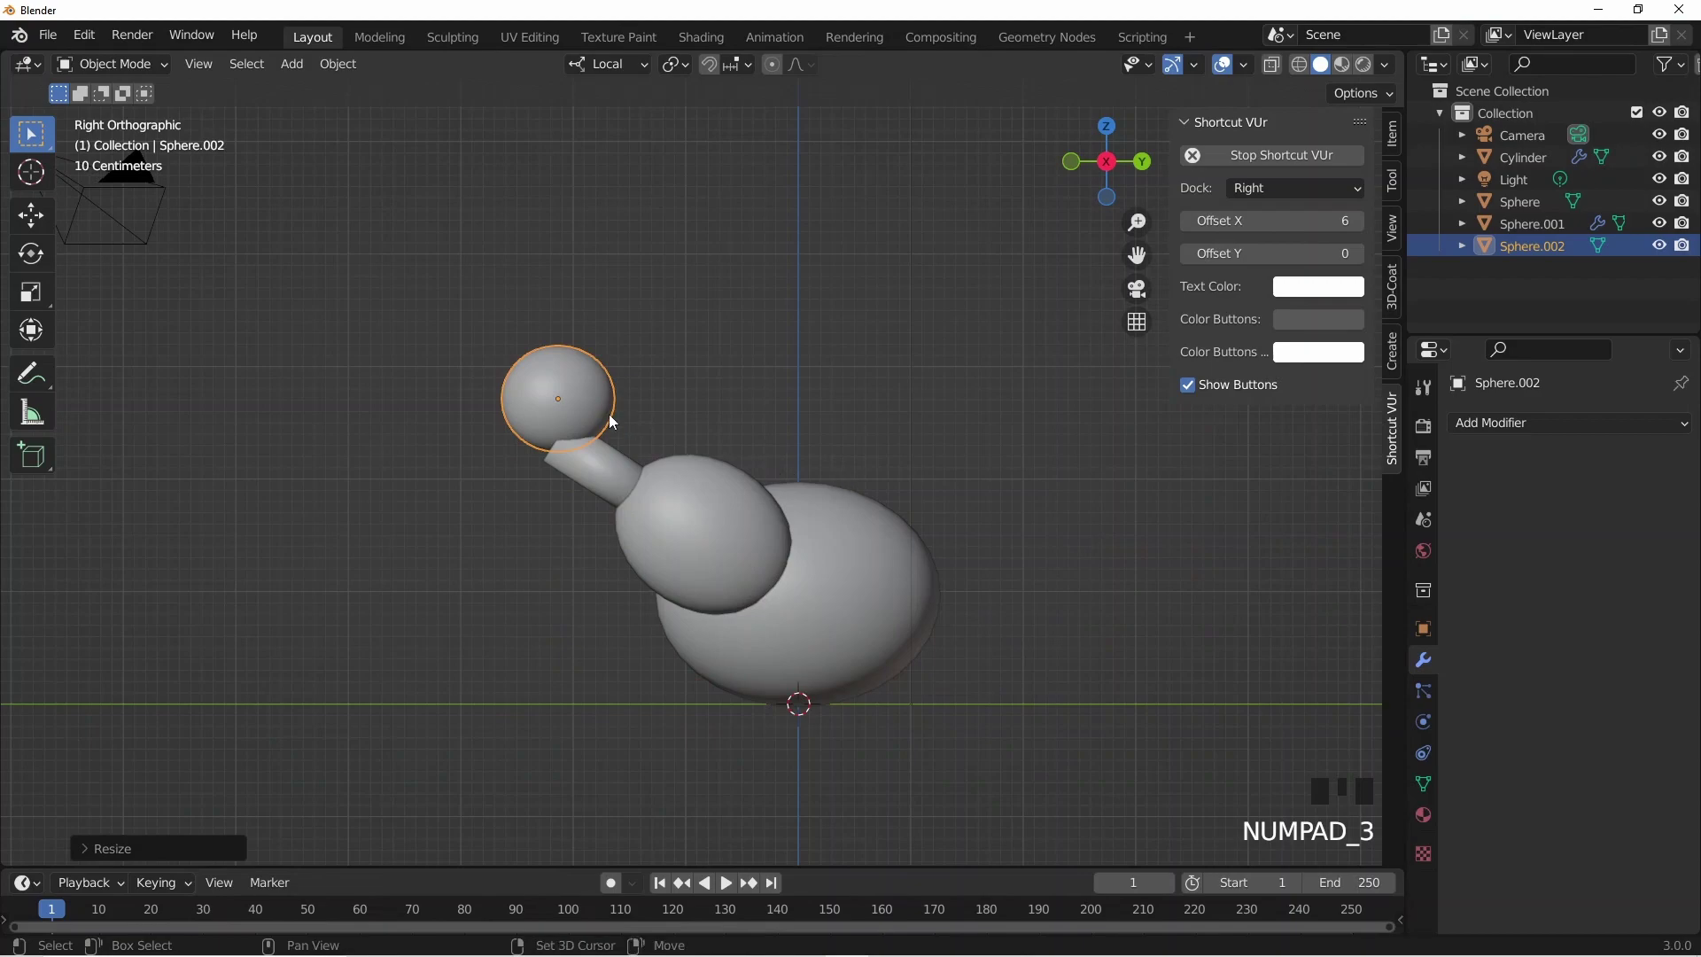
key(shift+d)
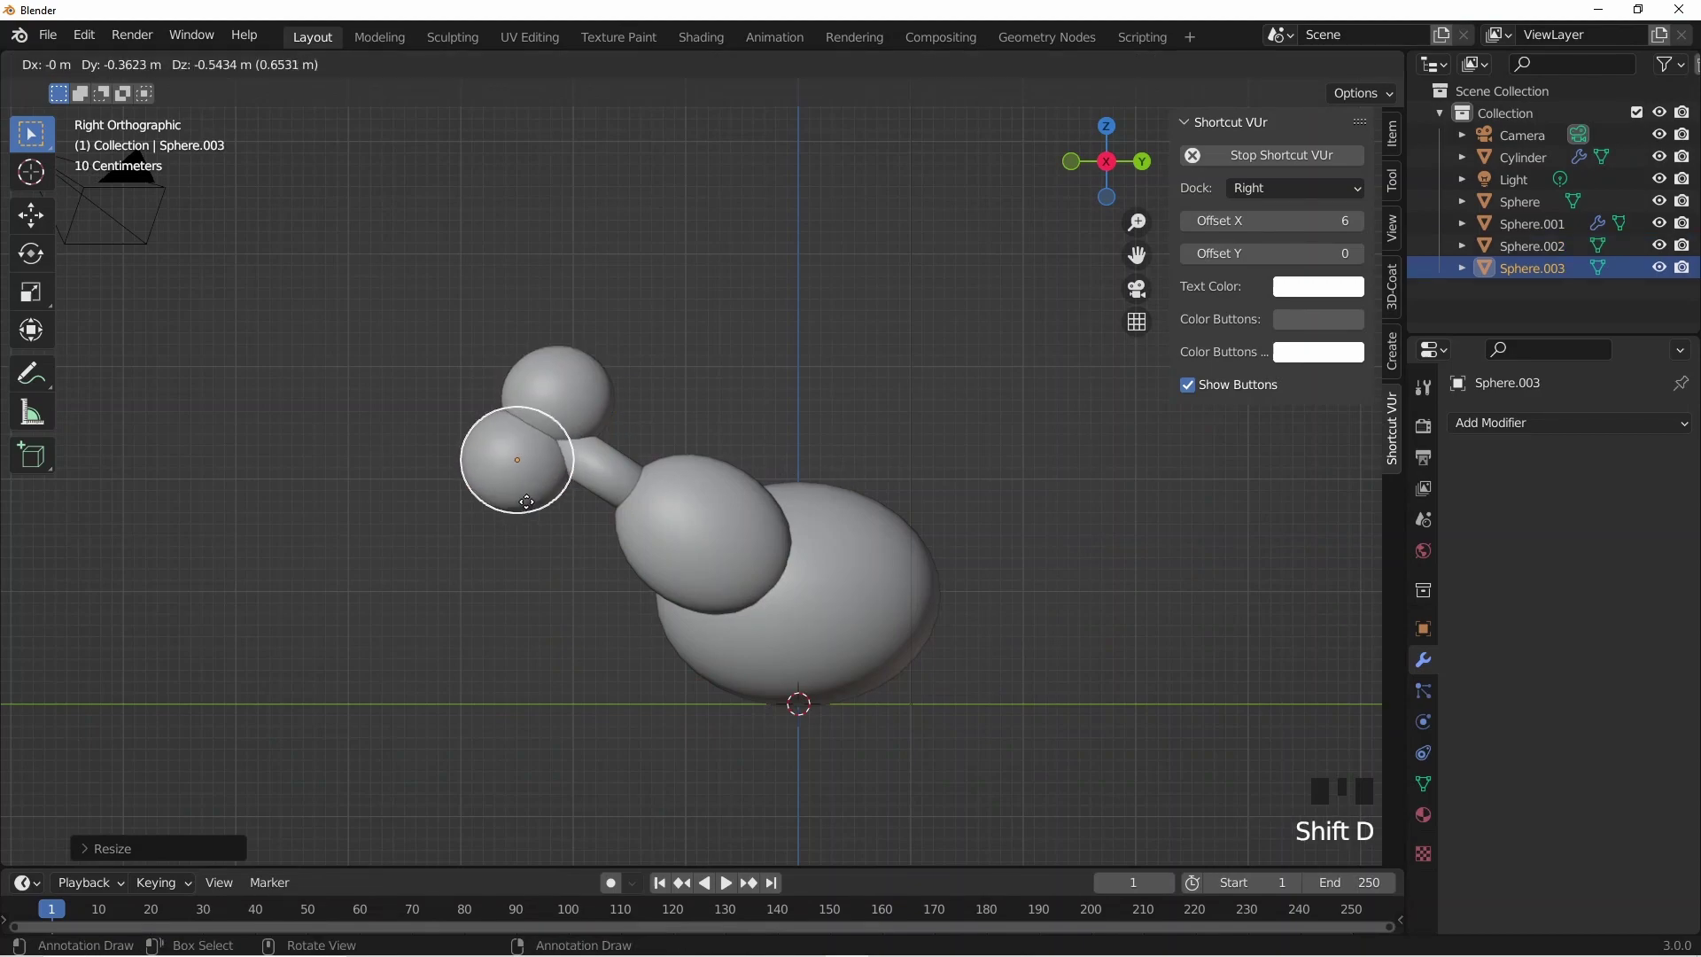
click(520, 595)
drag(588, 565, 608, 392)
click(608, 393)
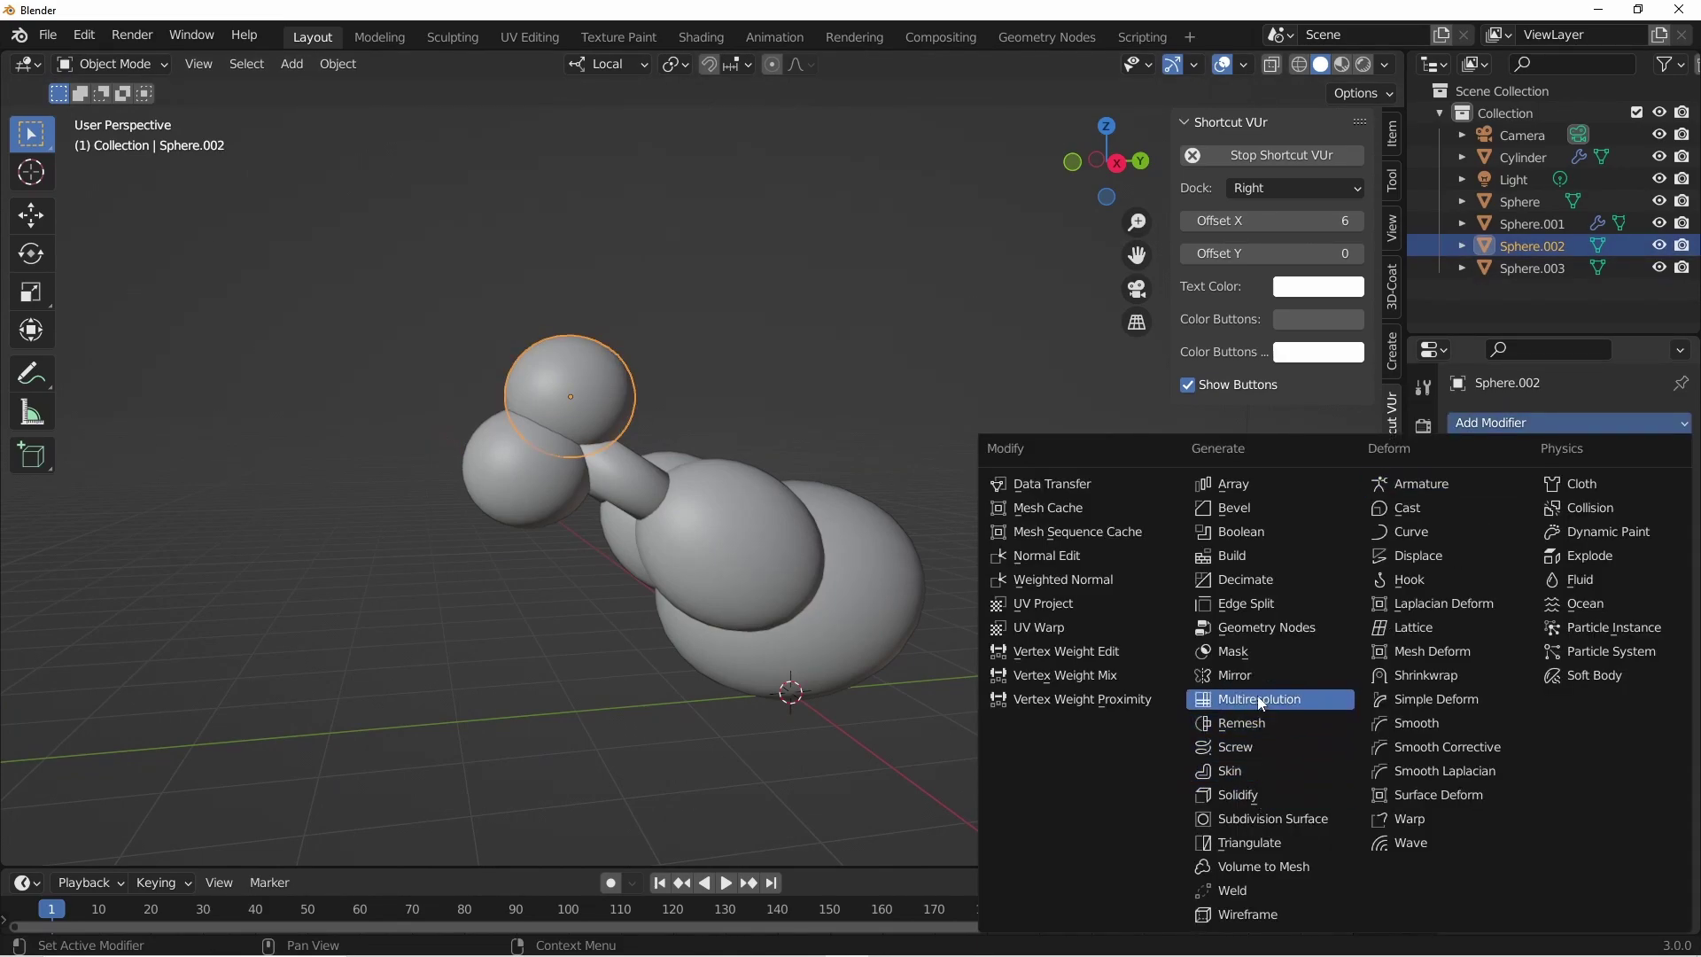
- Mirror both knuckle spheres across the body sphere onto the other bone
click(1260, 689)
click(1649, 579)
drag(953, 654, 653, 510)
click(653, 510)
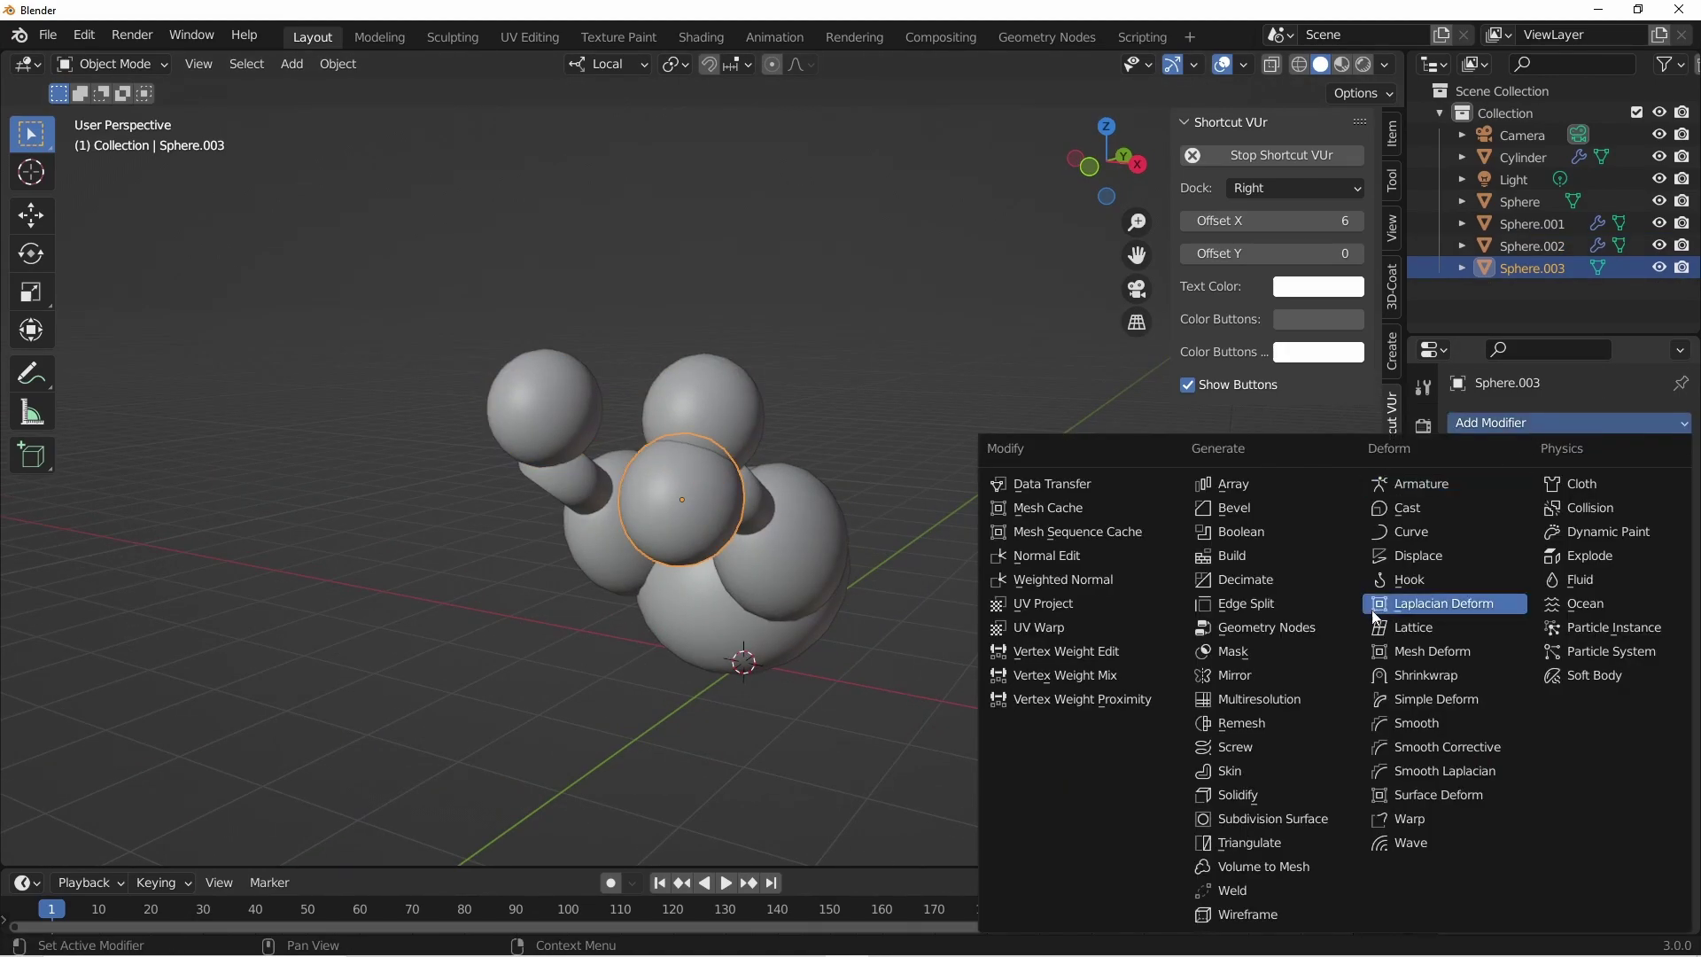
click(1381, 661)
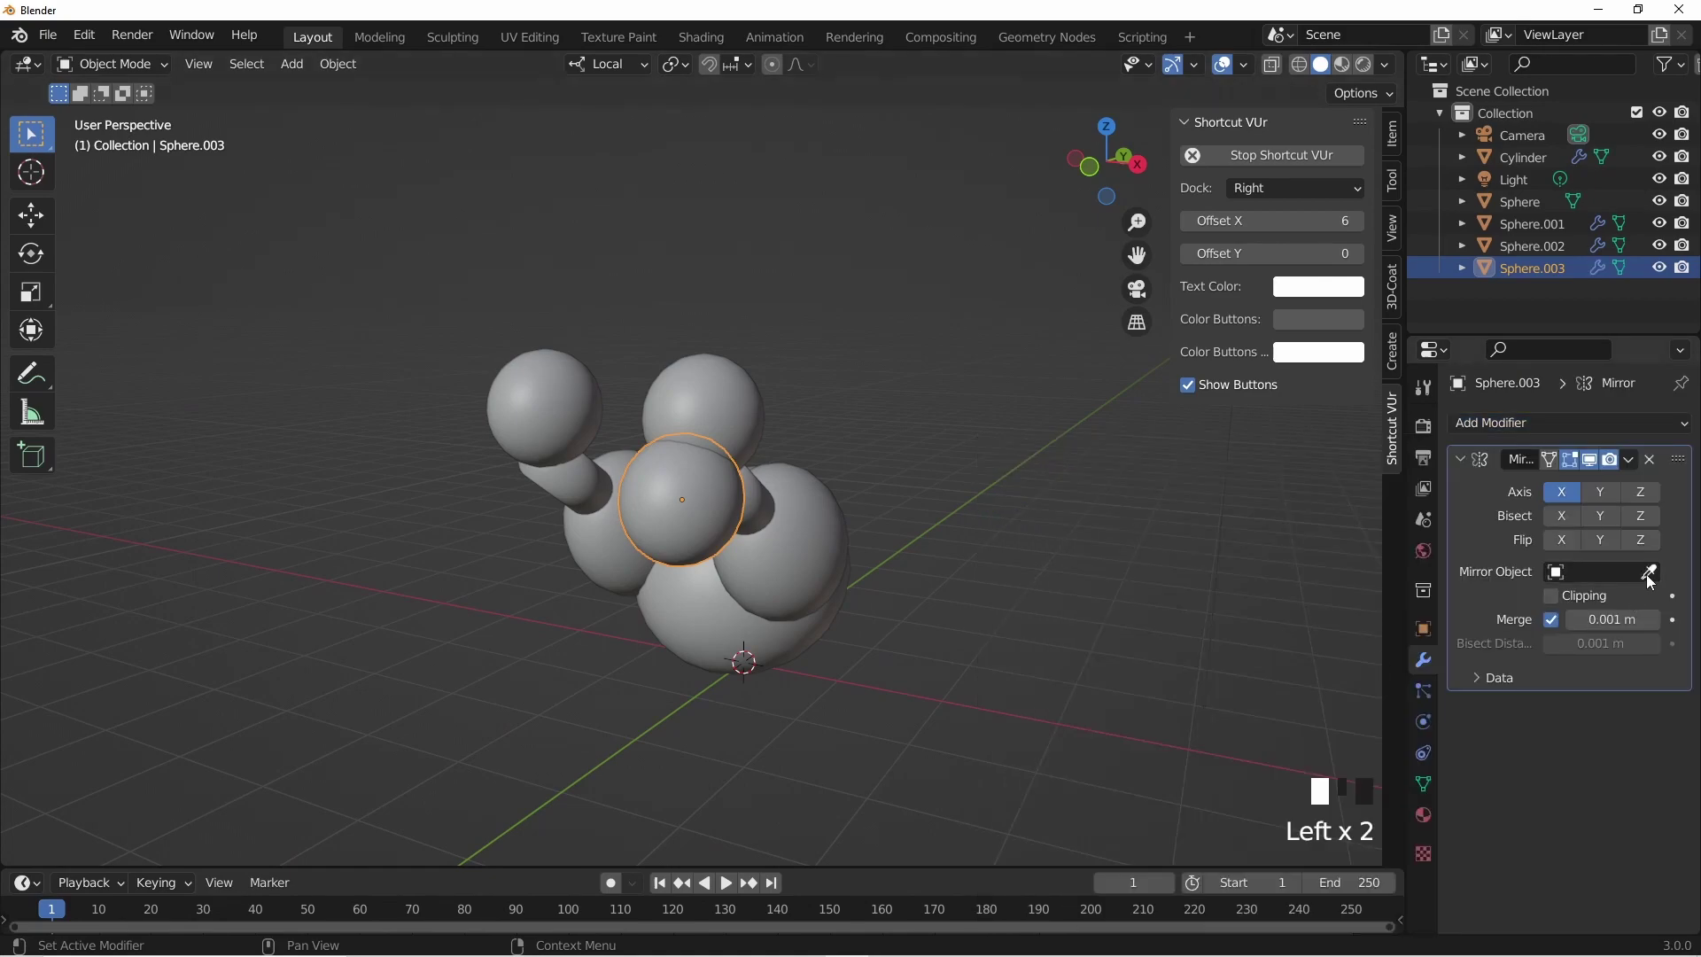
drag(916, 712, 949, 708)
click(949, 708)
drag(950, 658, 807, 648)
scroll(down, 3)
drag(838, 613, 616, 587)
click(617, 588)
middle_click(735, 574)
- Scale up the body sphere slightly and reposition it in front and side views
key(s)
key(KP_1)
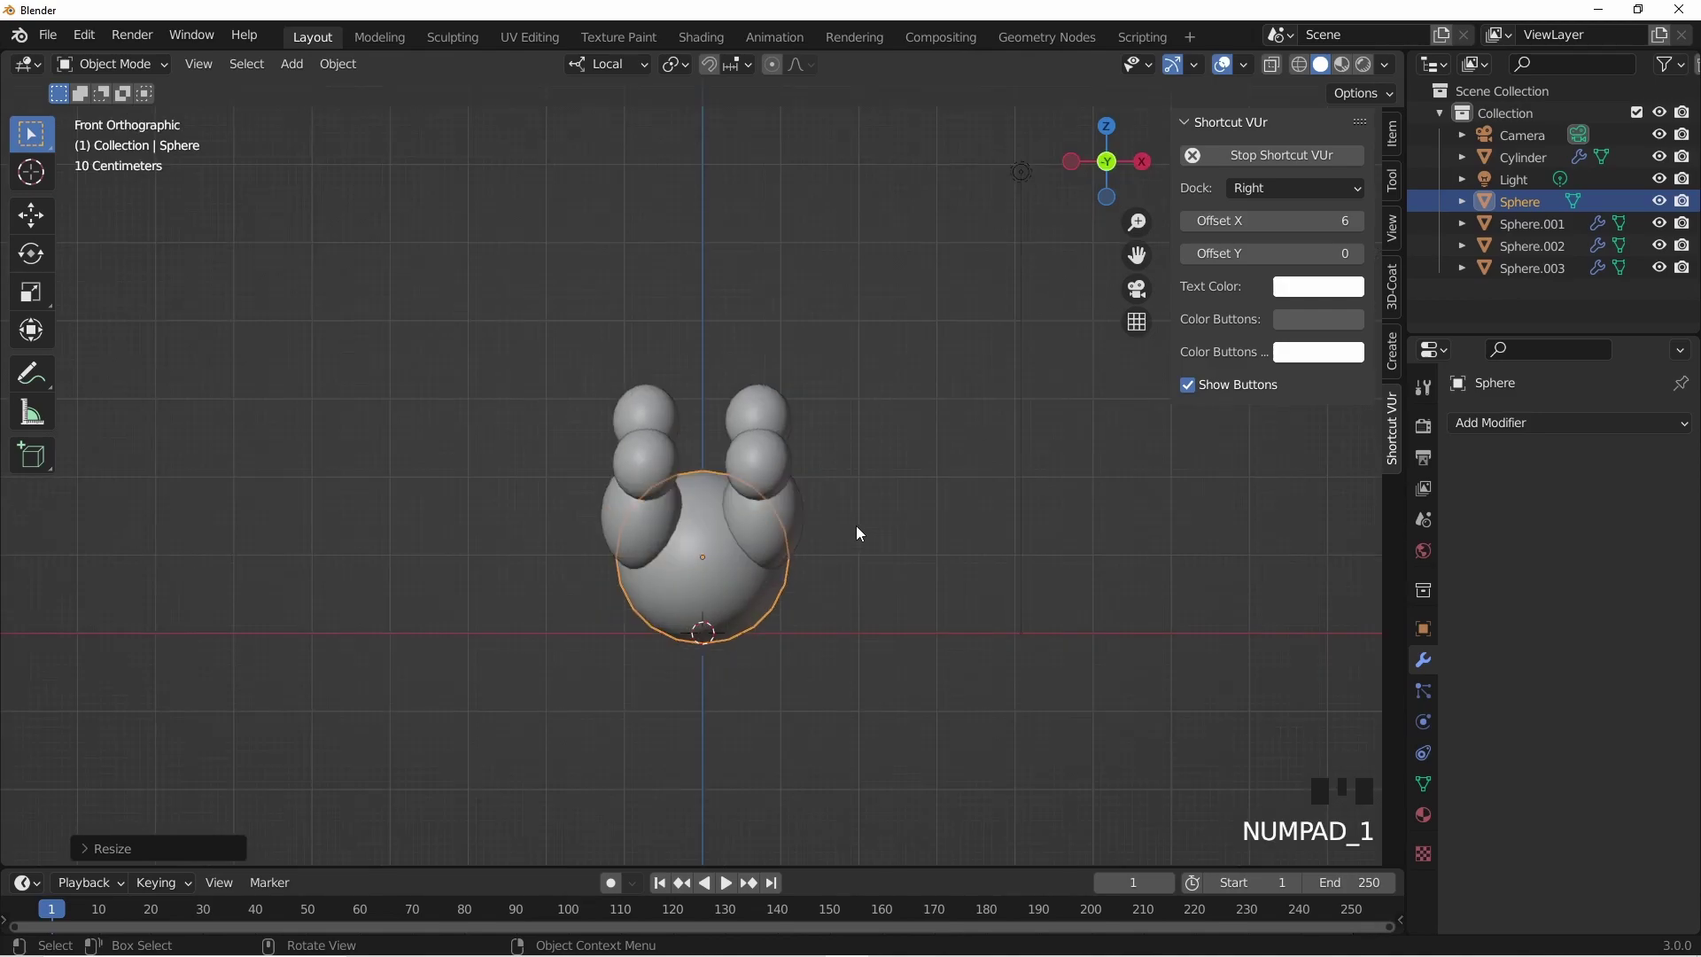
key(g)
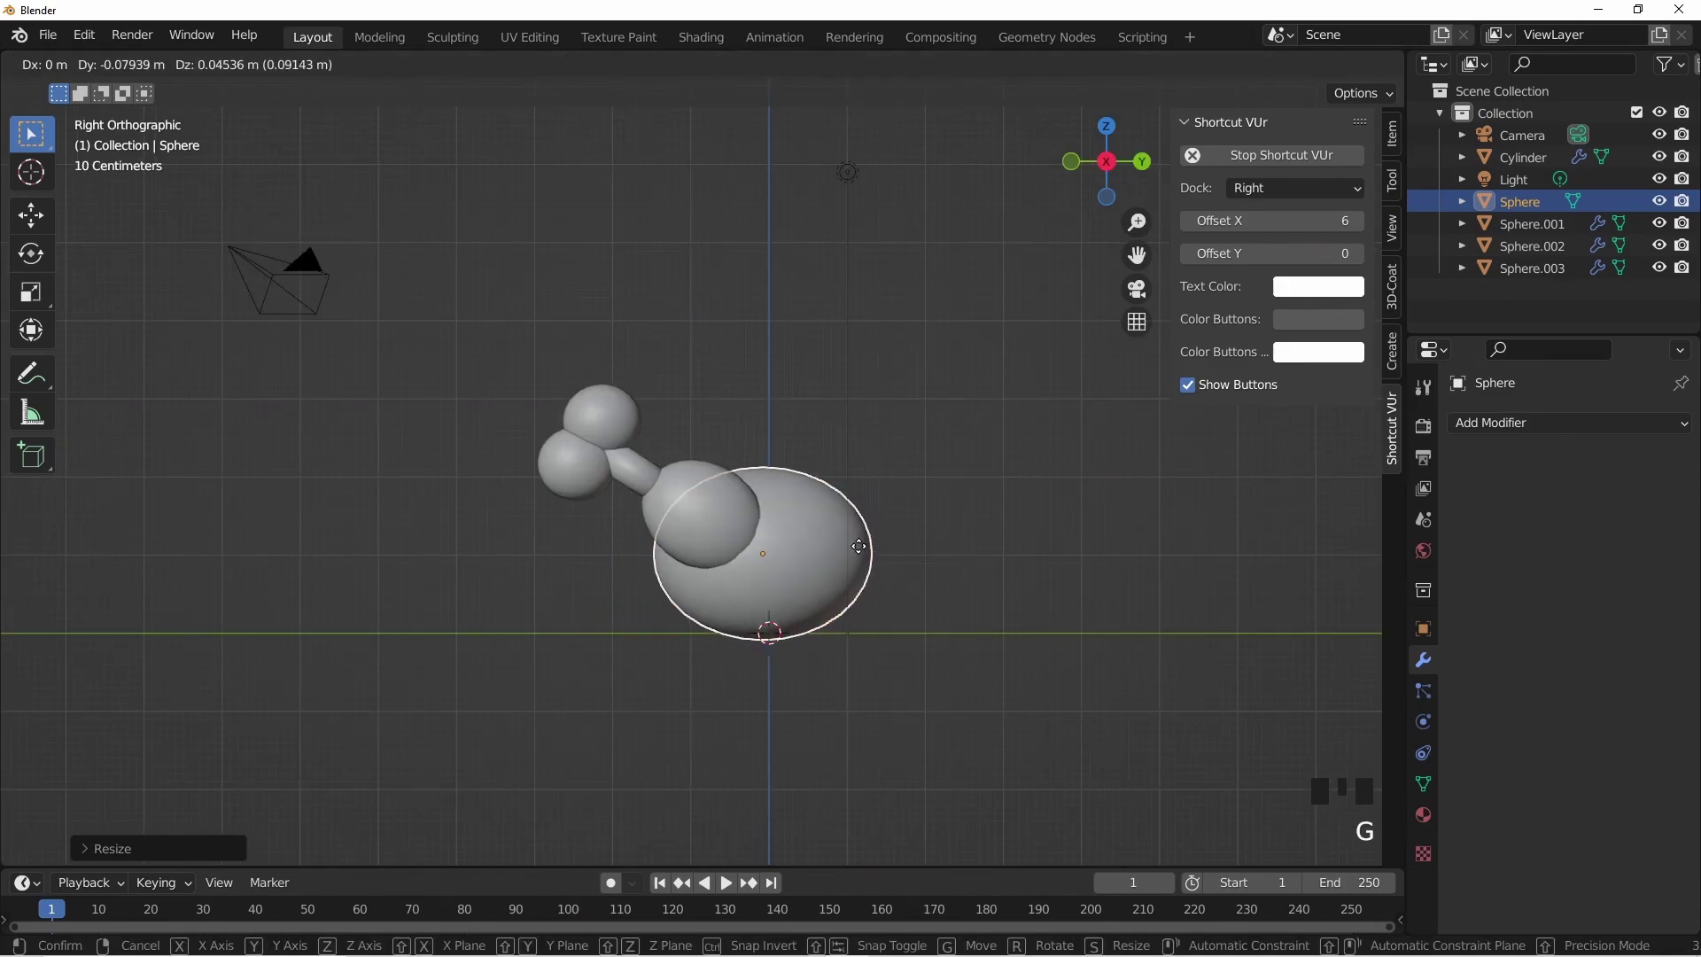
click(933, 659)
drag(746, 616, 723, 432)
click(722, 432)
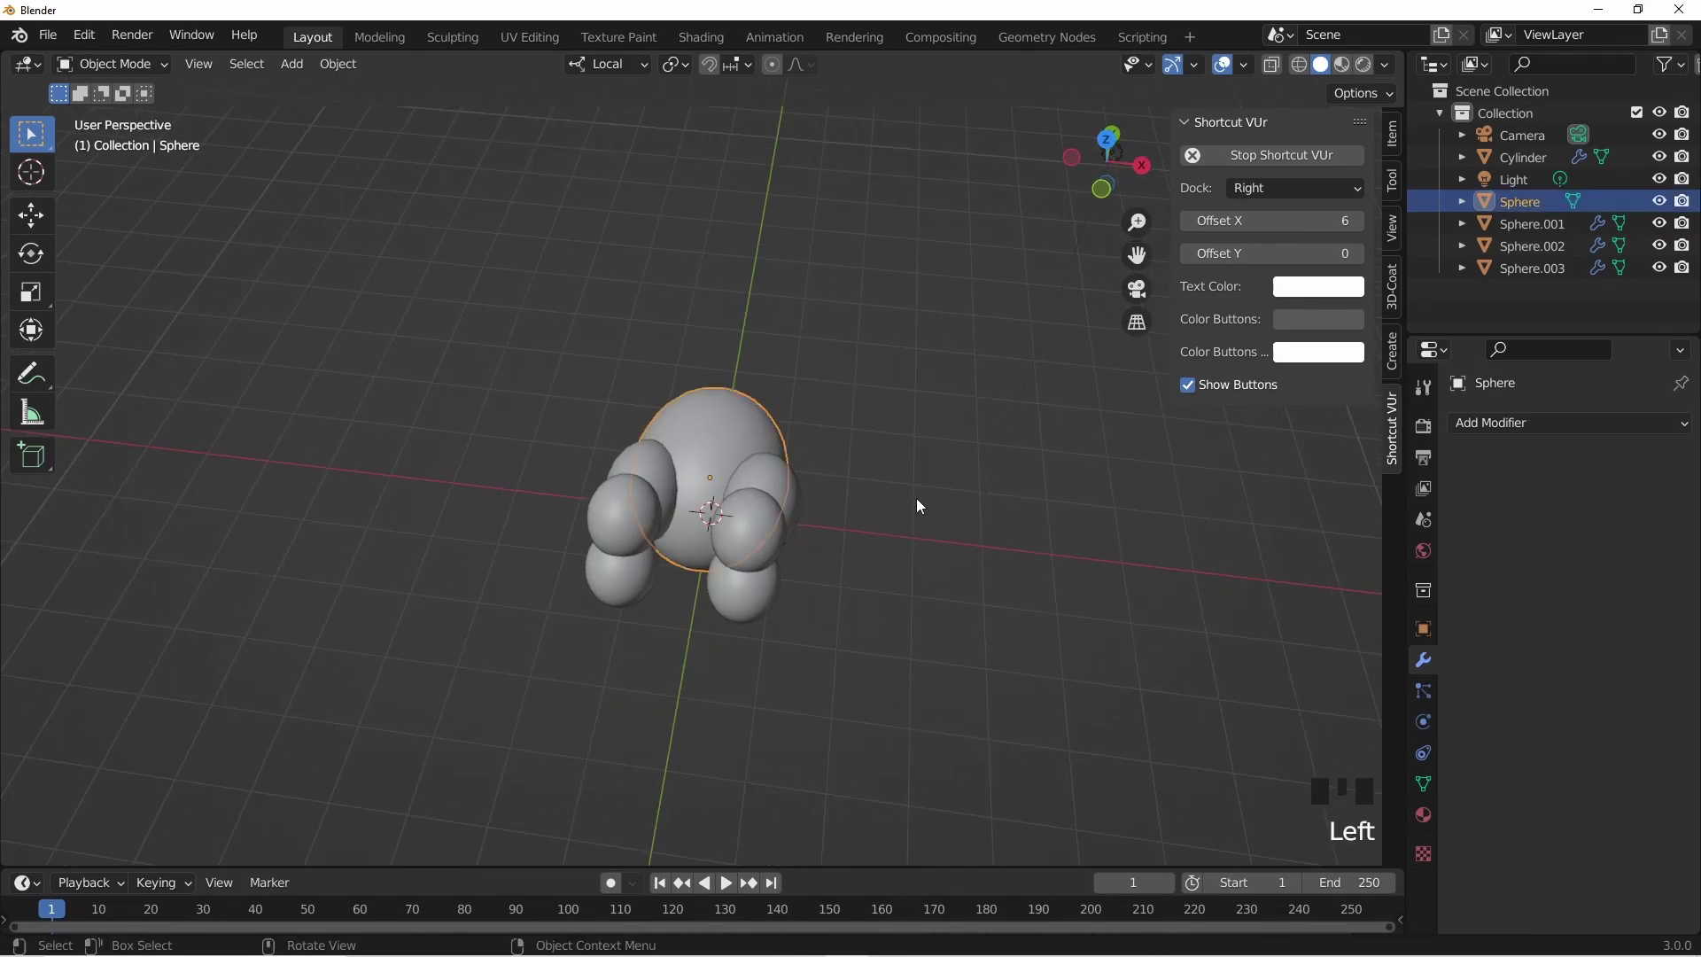
- Add a circle mesh on the ground beneath the figure for the plate
key(s)
click(897, 562)
drag(866, 550, 773, 638)
key(shift+a)
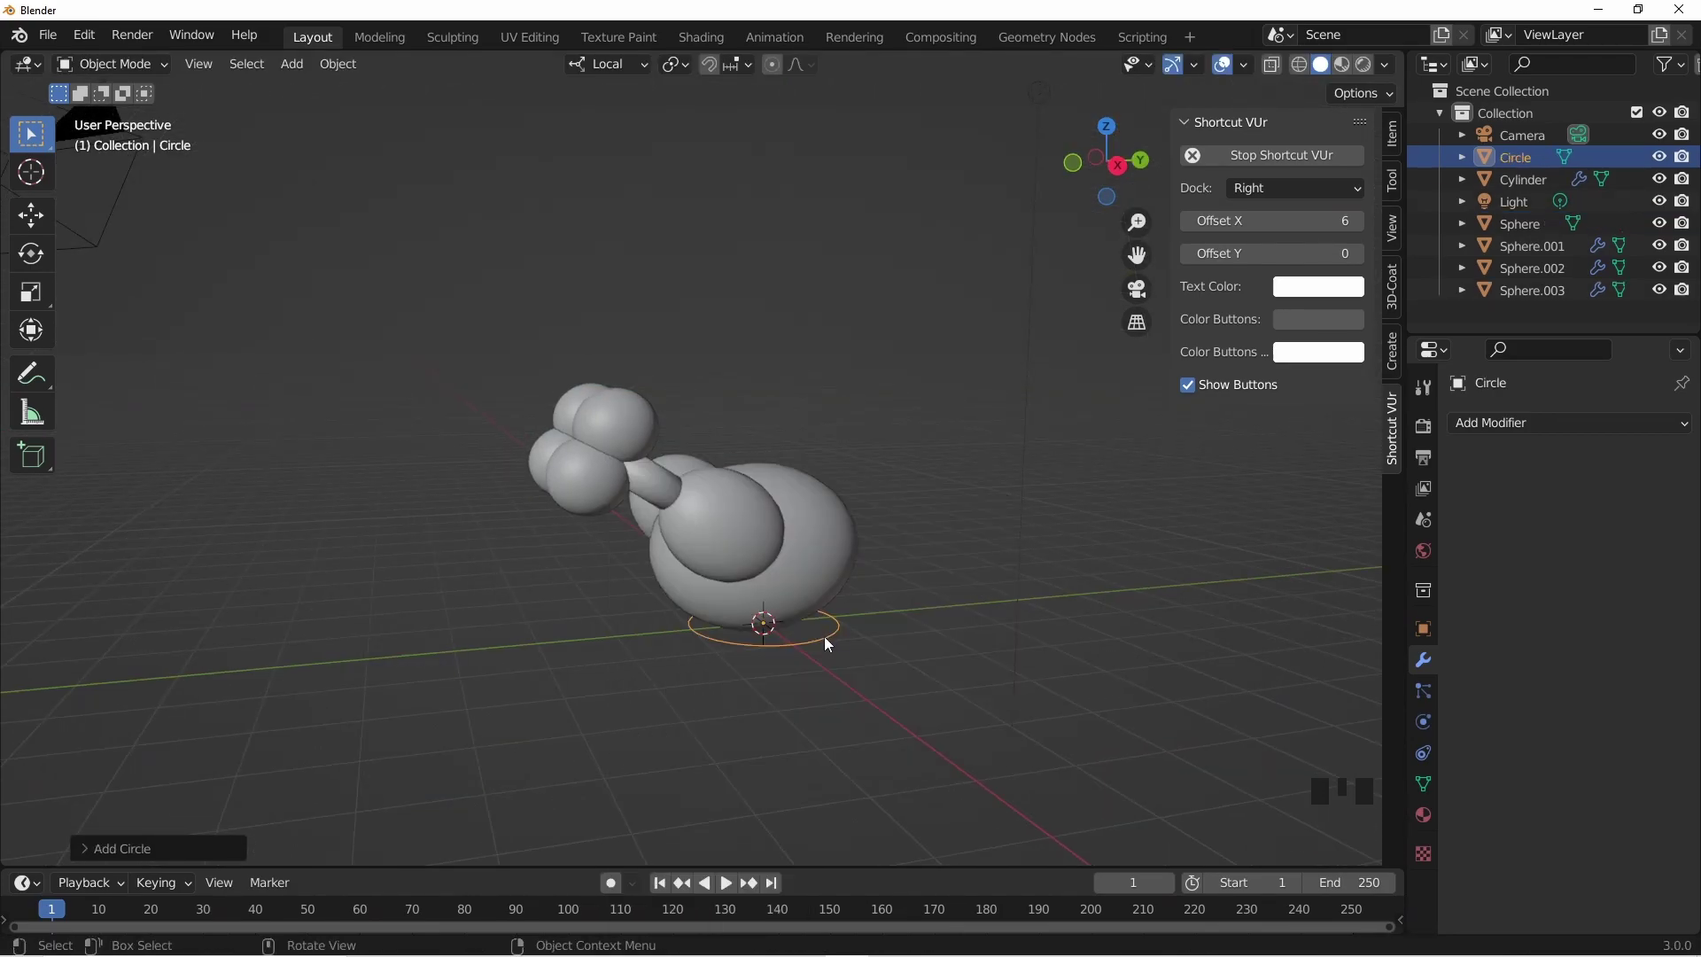
- Fill the circle into a disc and extrude its rim outward into a plate
key(Tab)
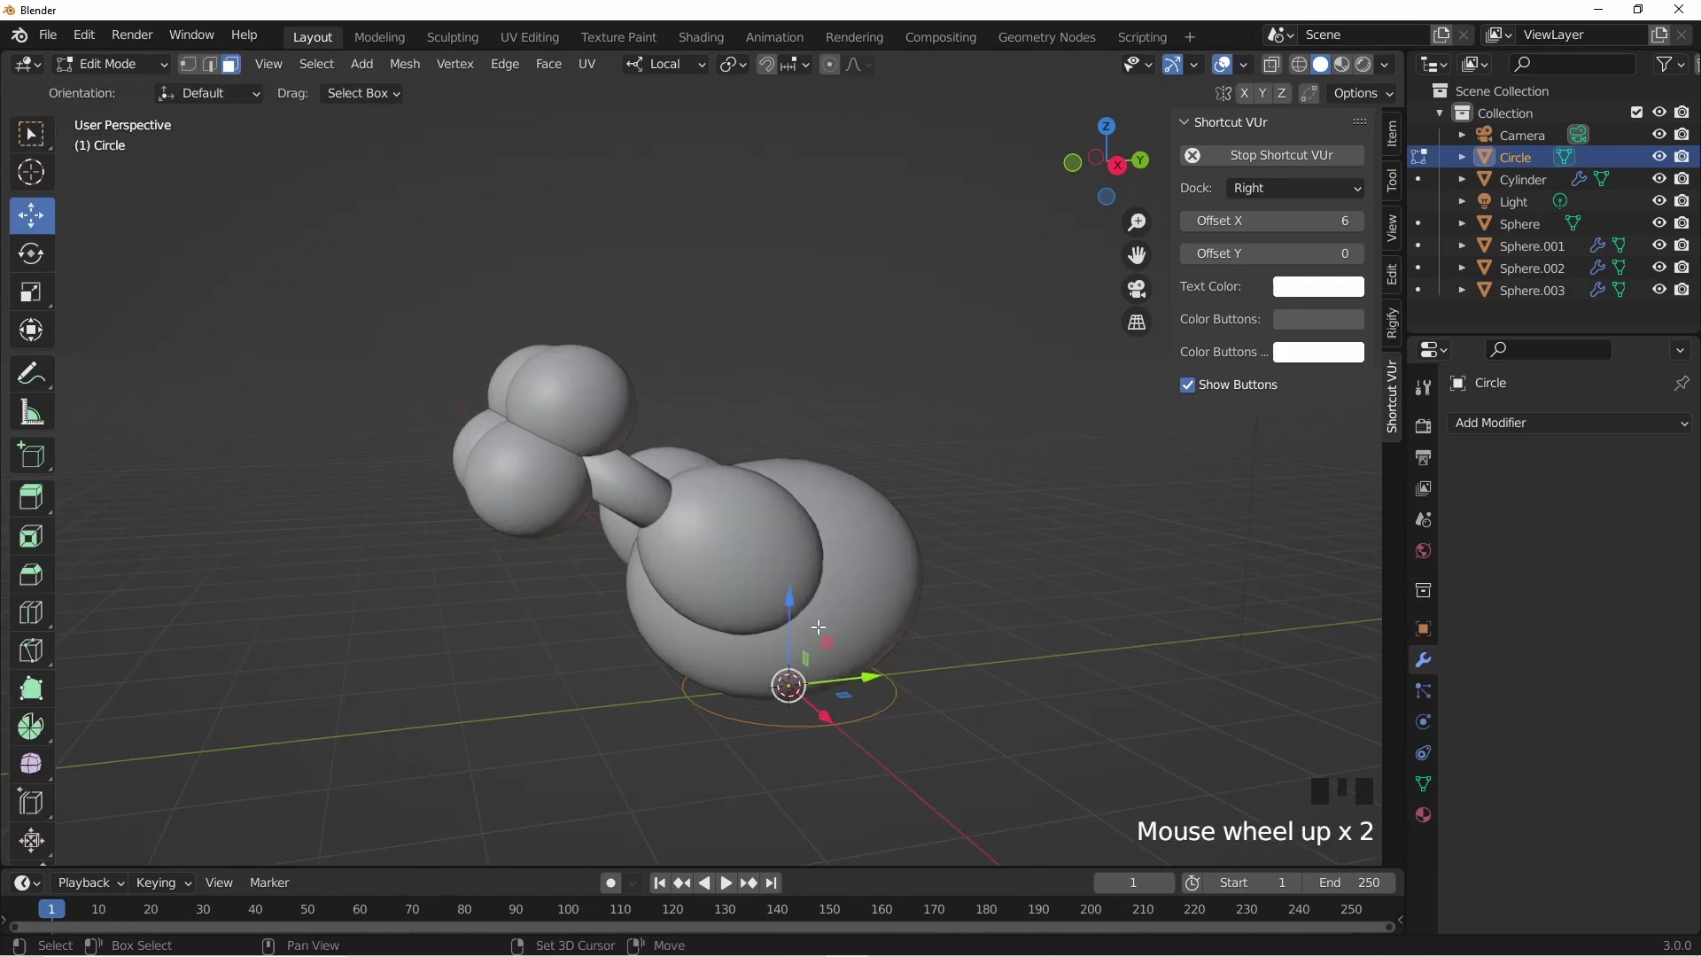
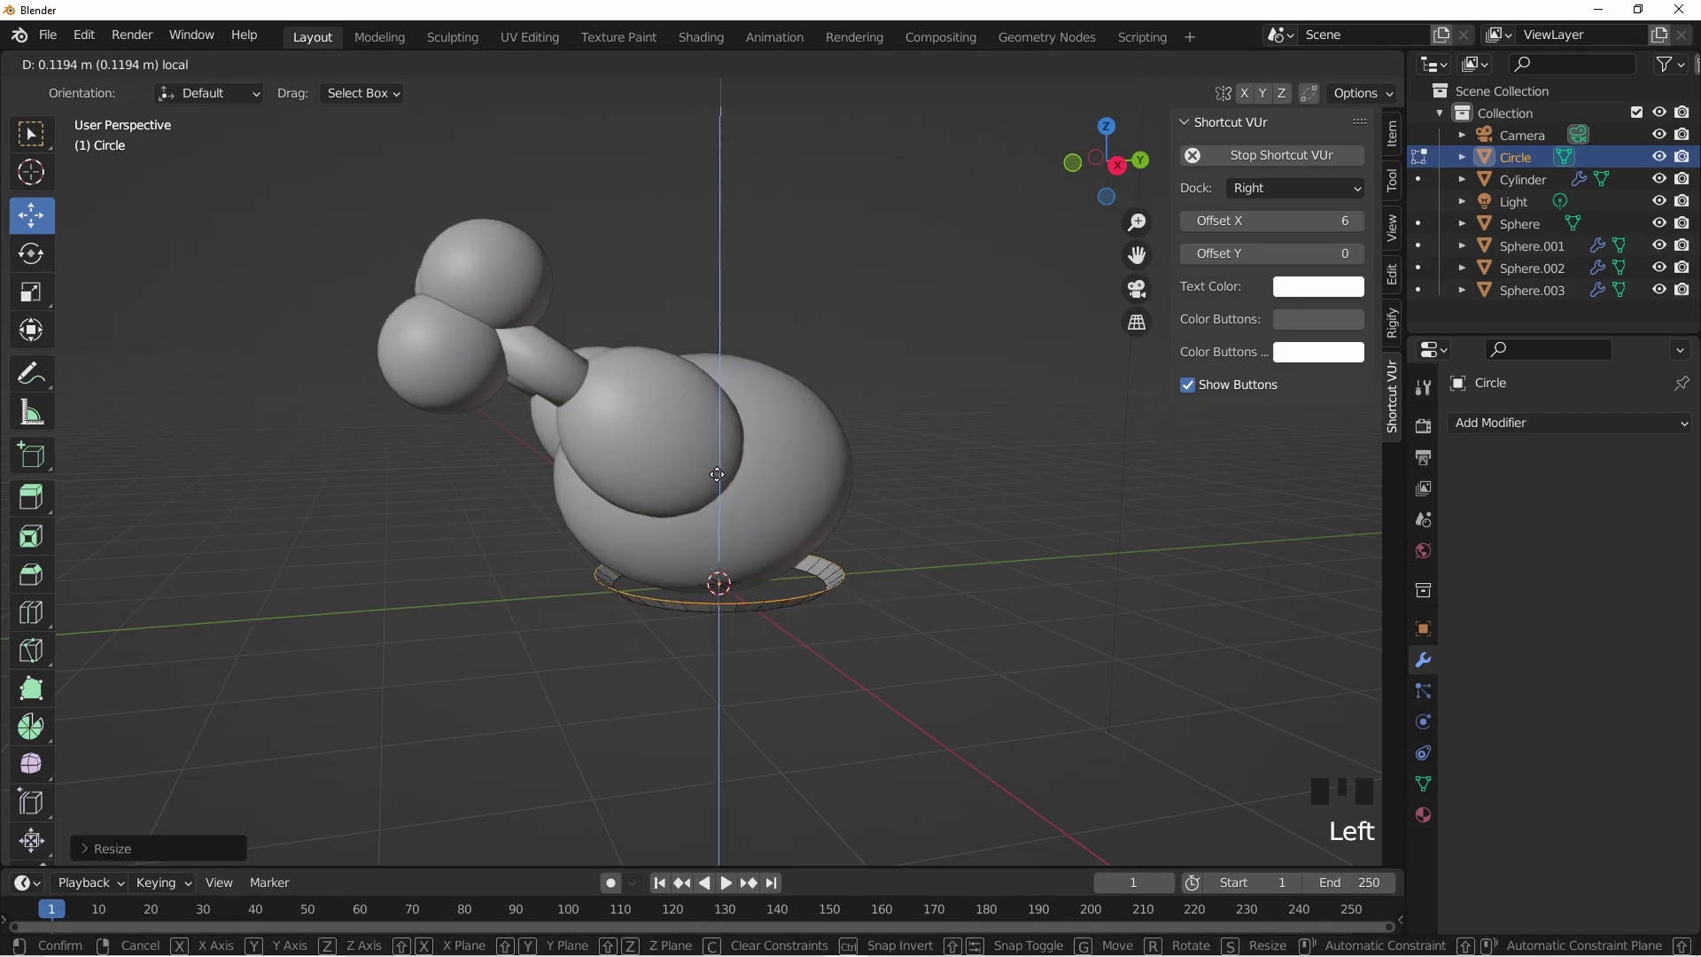
key(e)
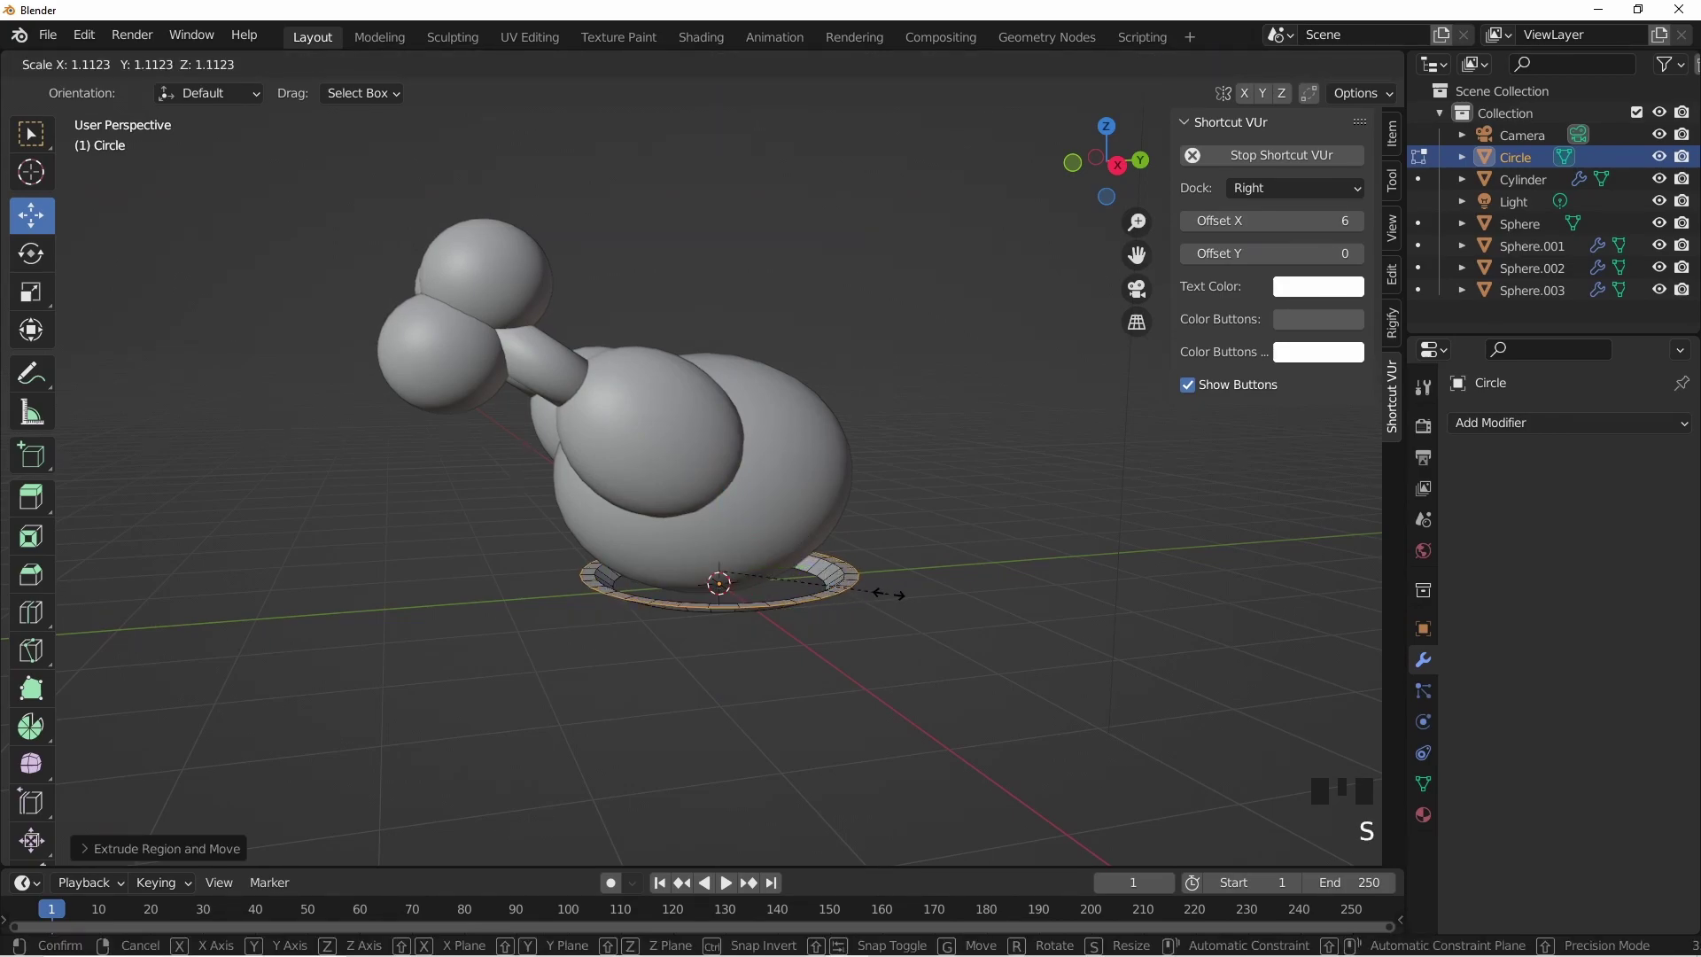
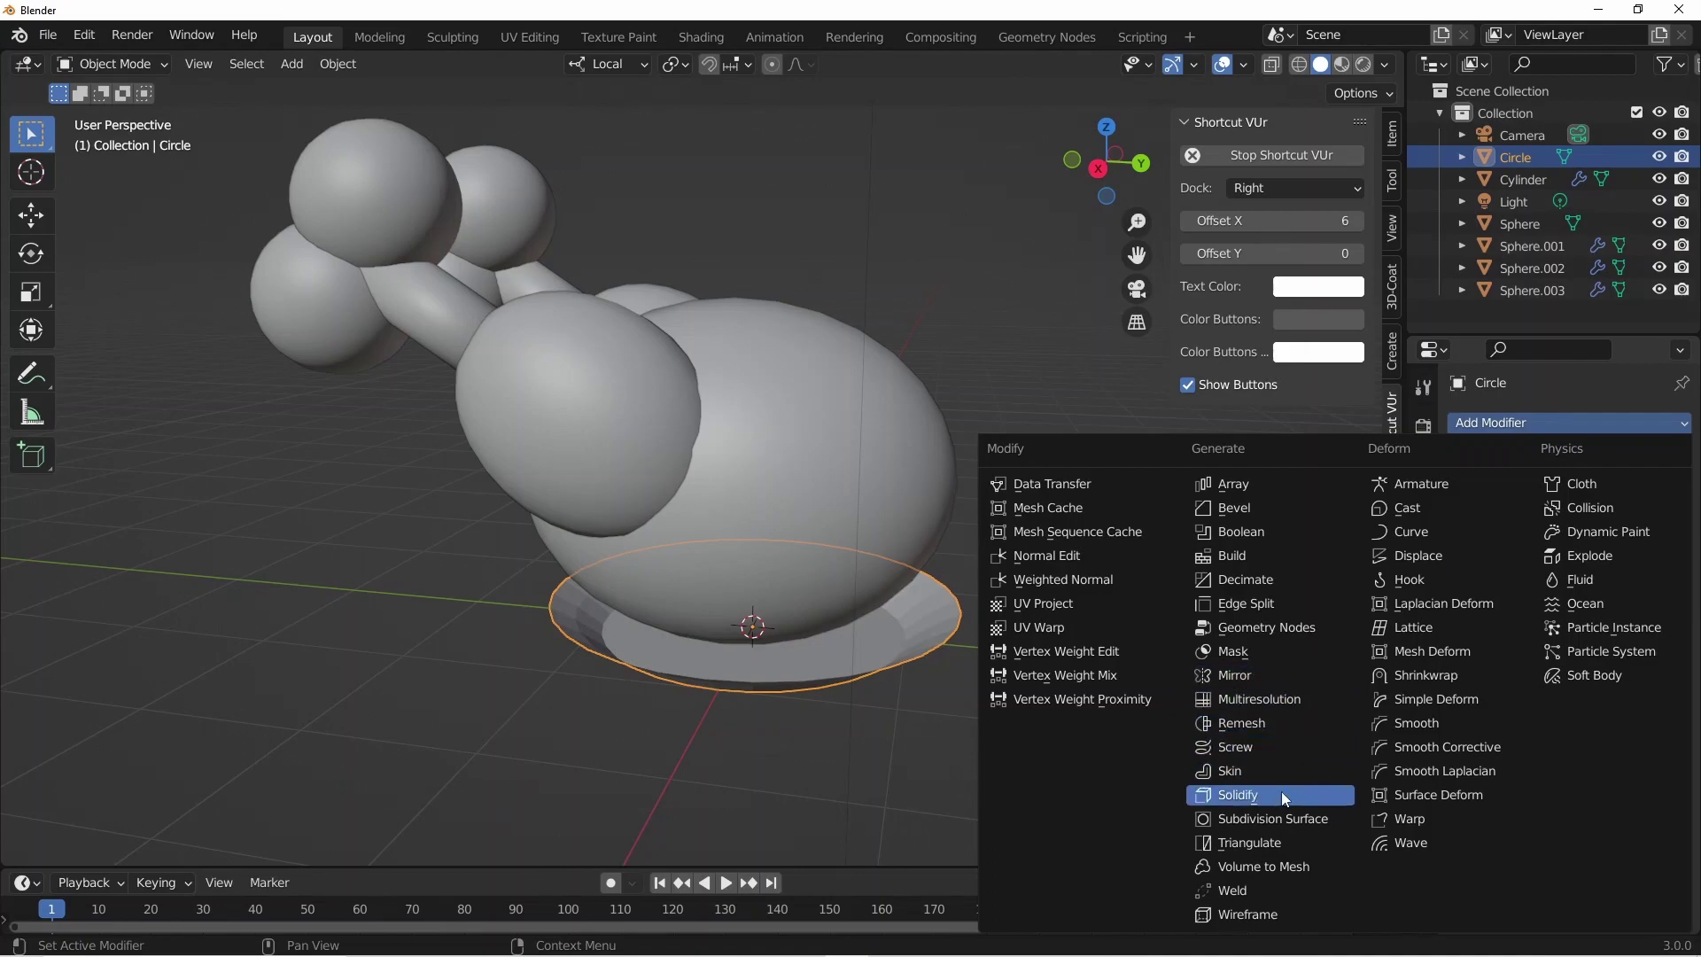
- Move the plate up in side view so it sits beneath the chicken
drag(1283, 800, 1547, 423)
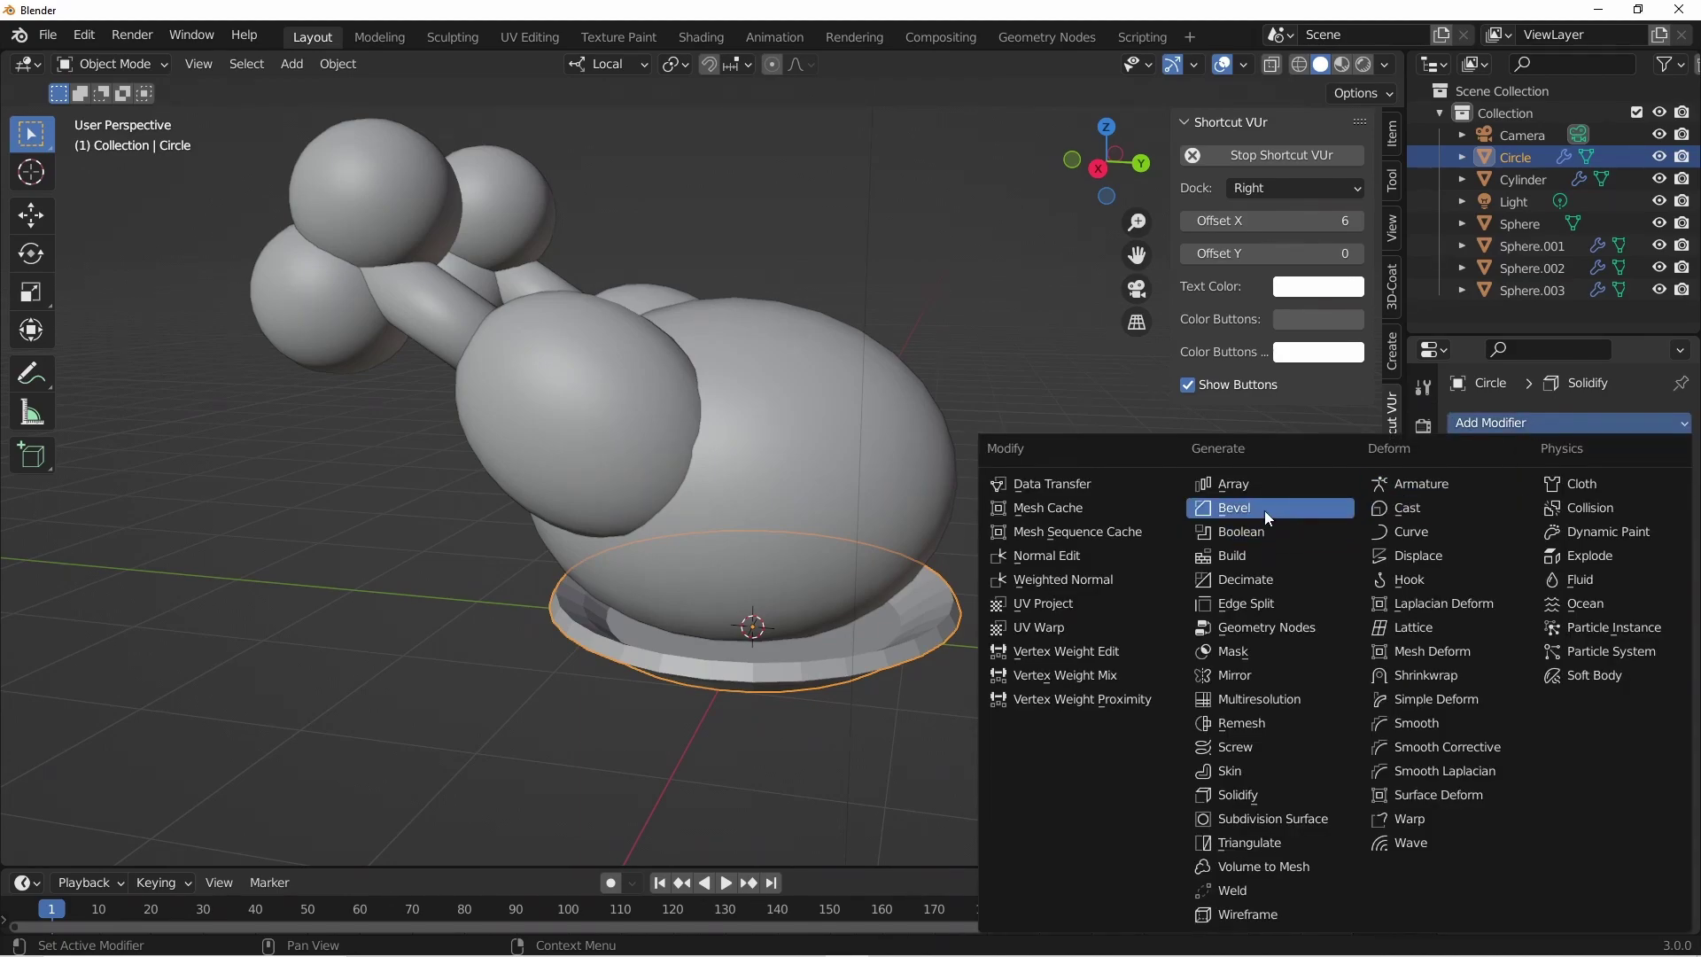
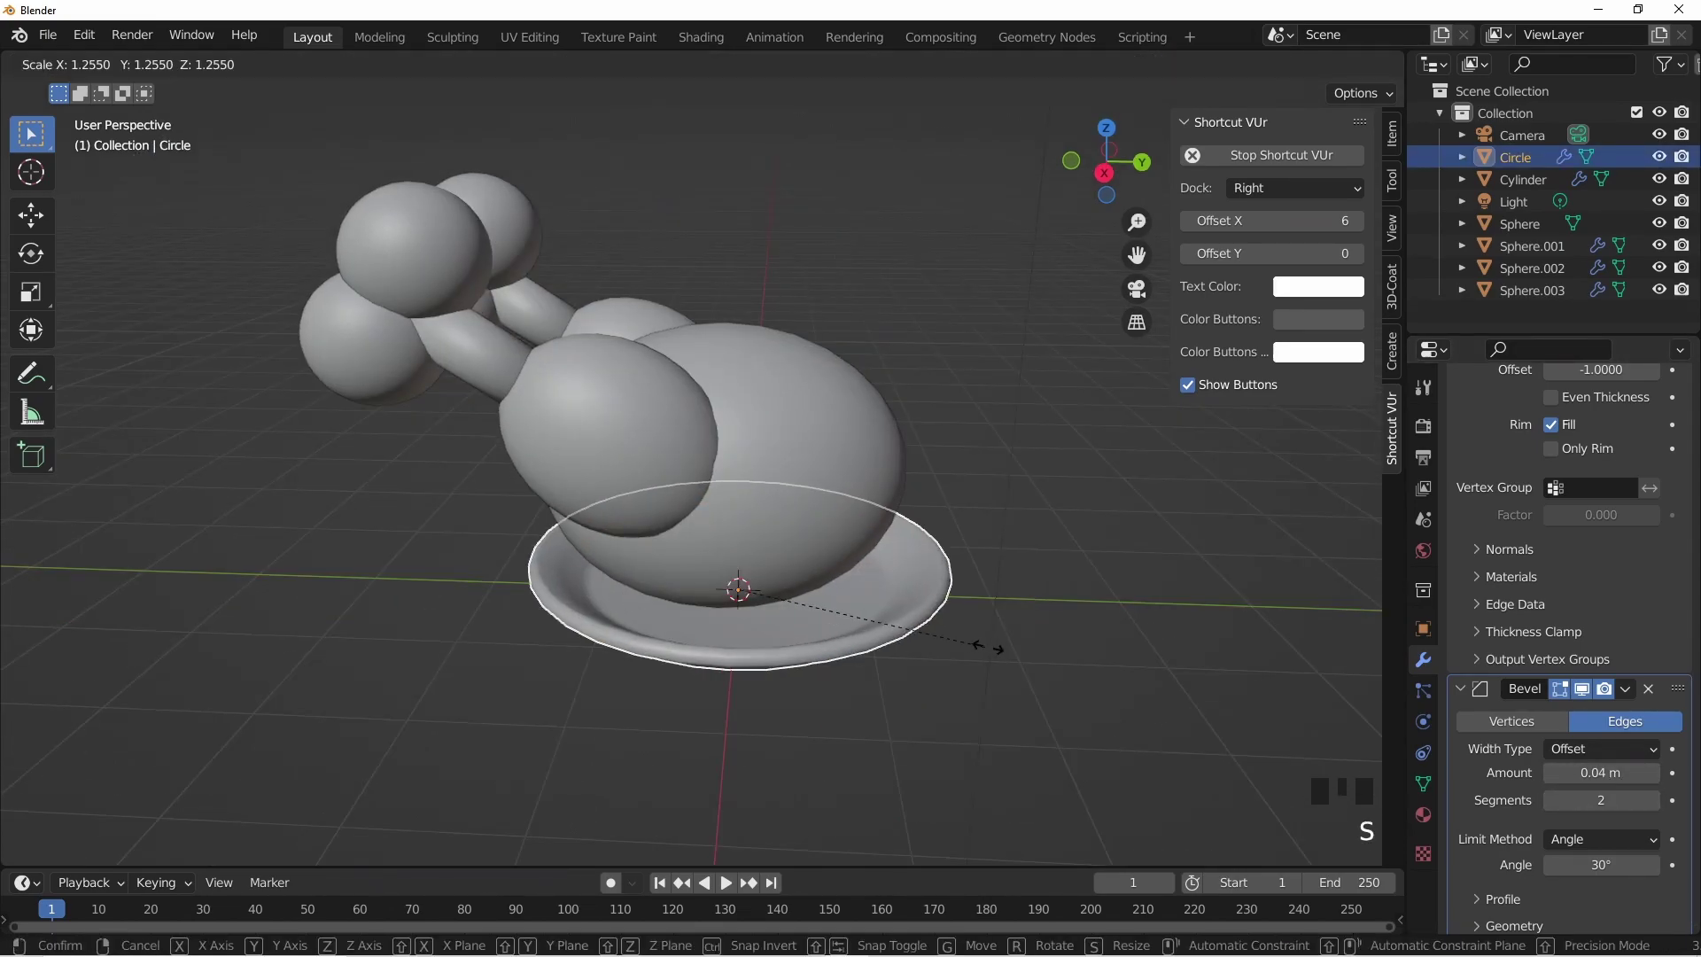
middle_click(899, 638)
key(KP_1)
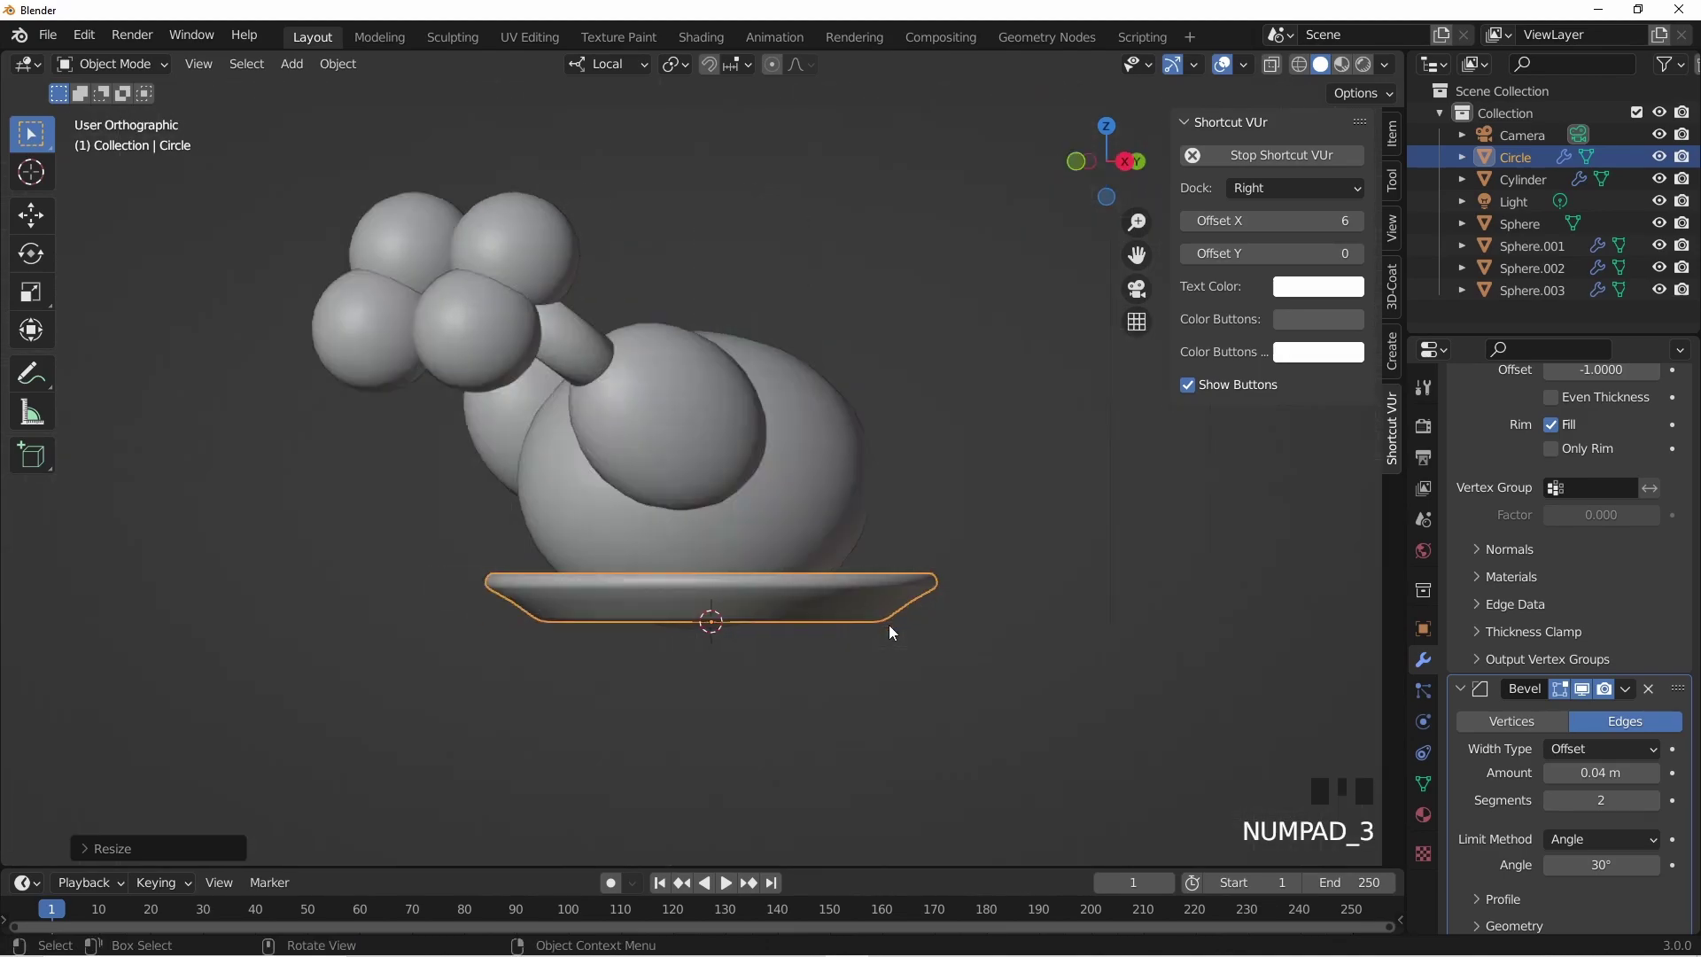
key(g)
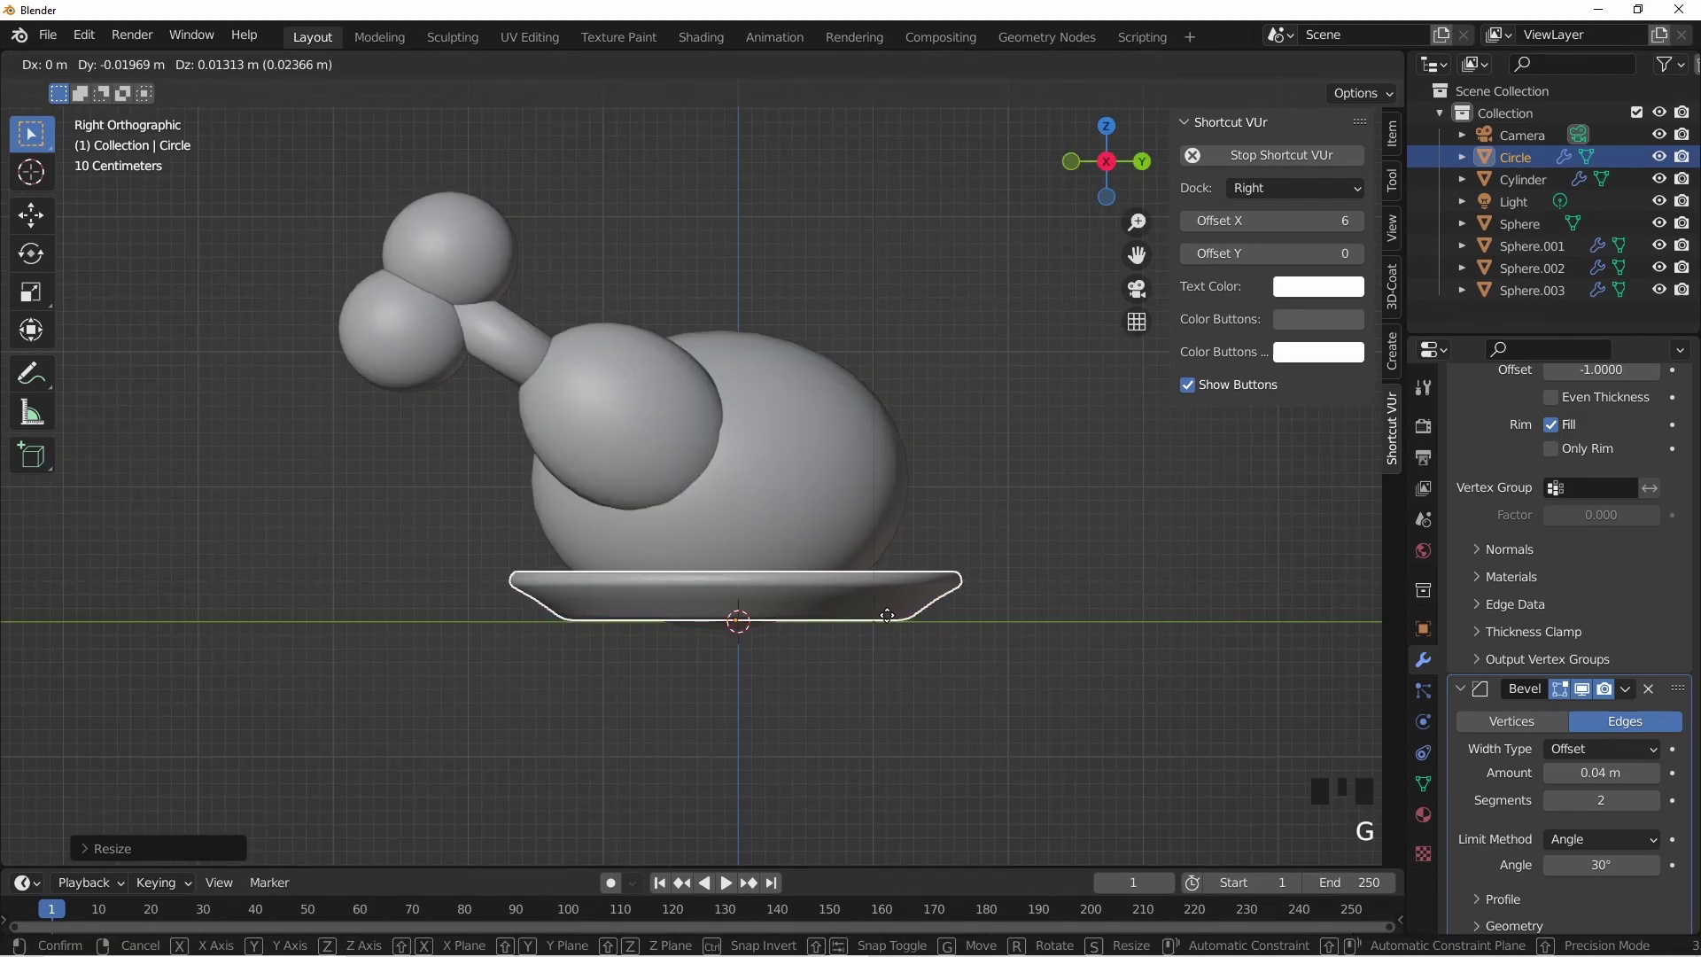
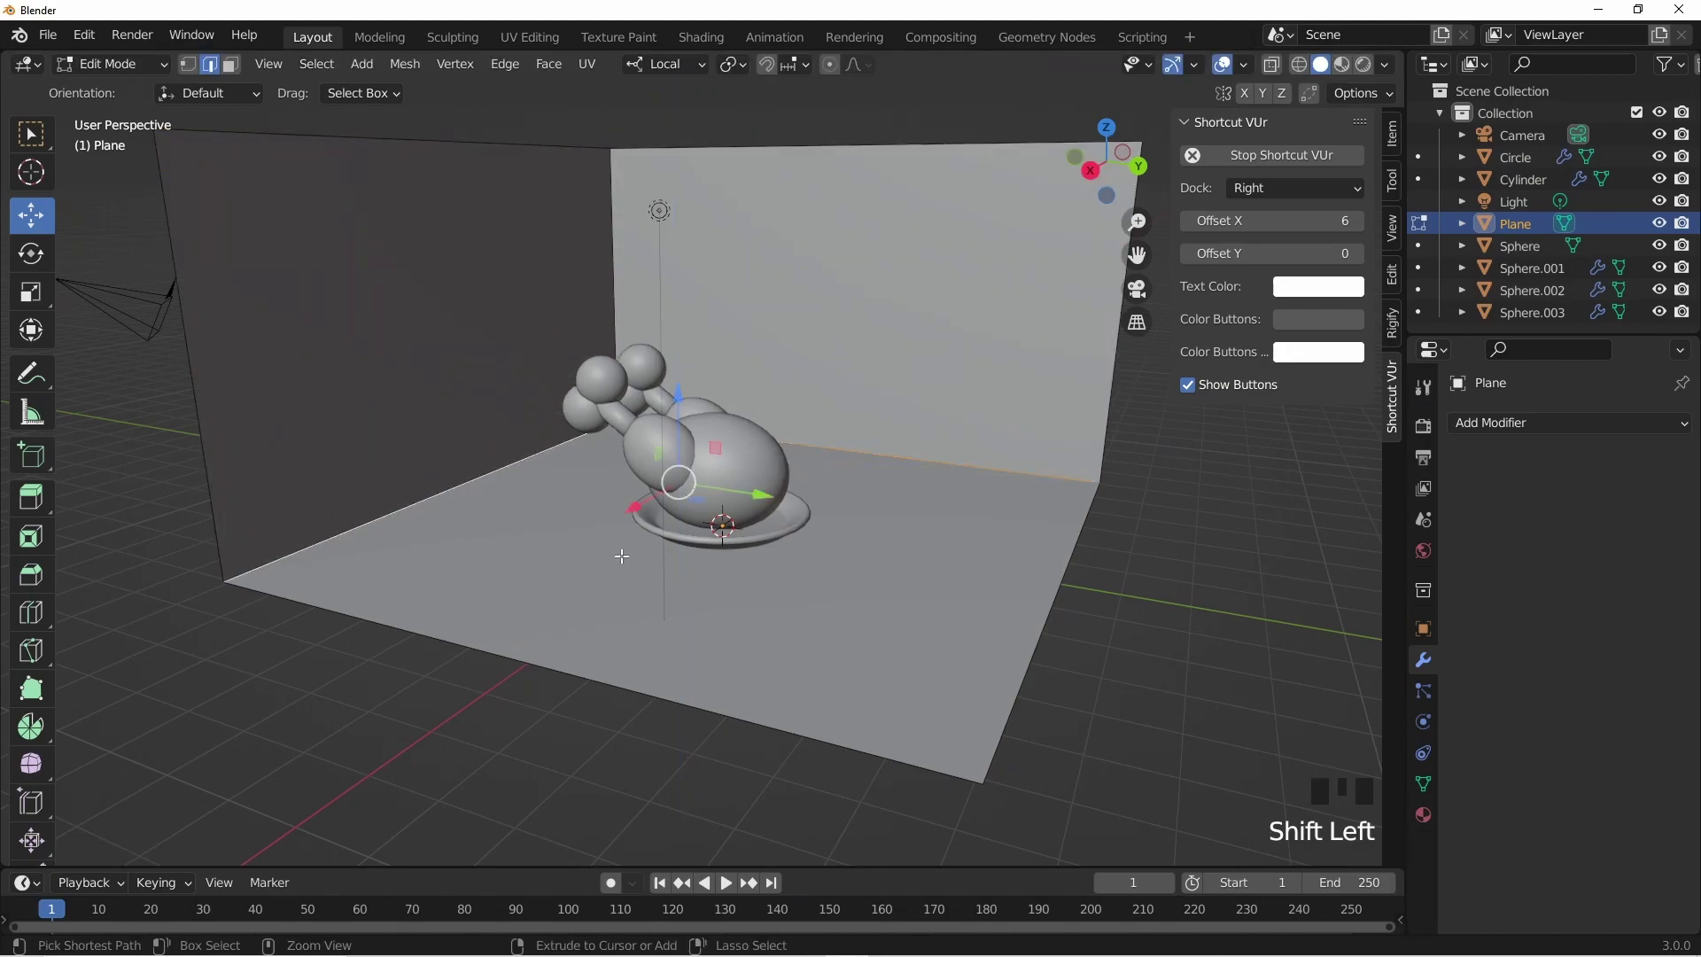
- Bevel the floor-to-wall corner into a smooth curve and view it through the camera
key(ctrl+b)
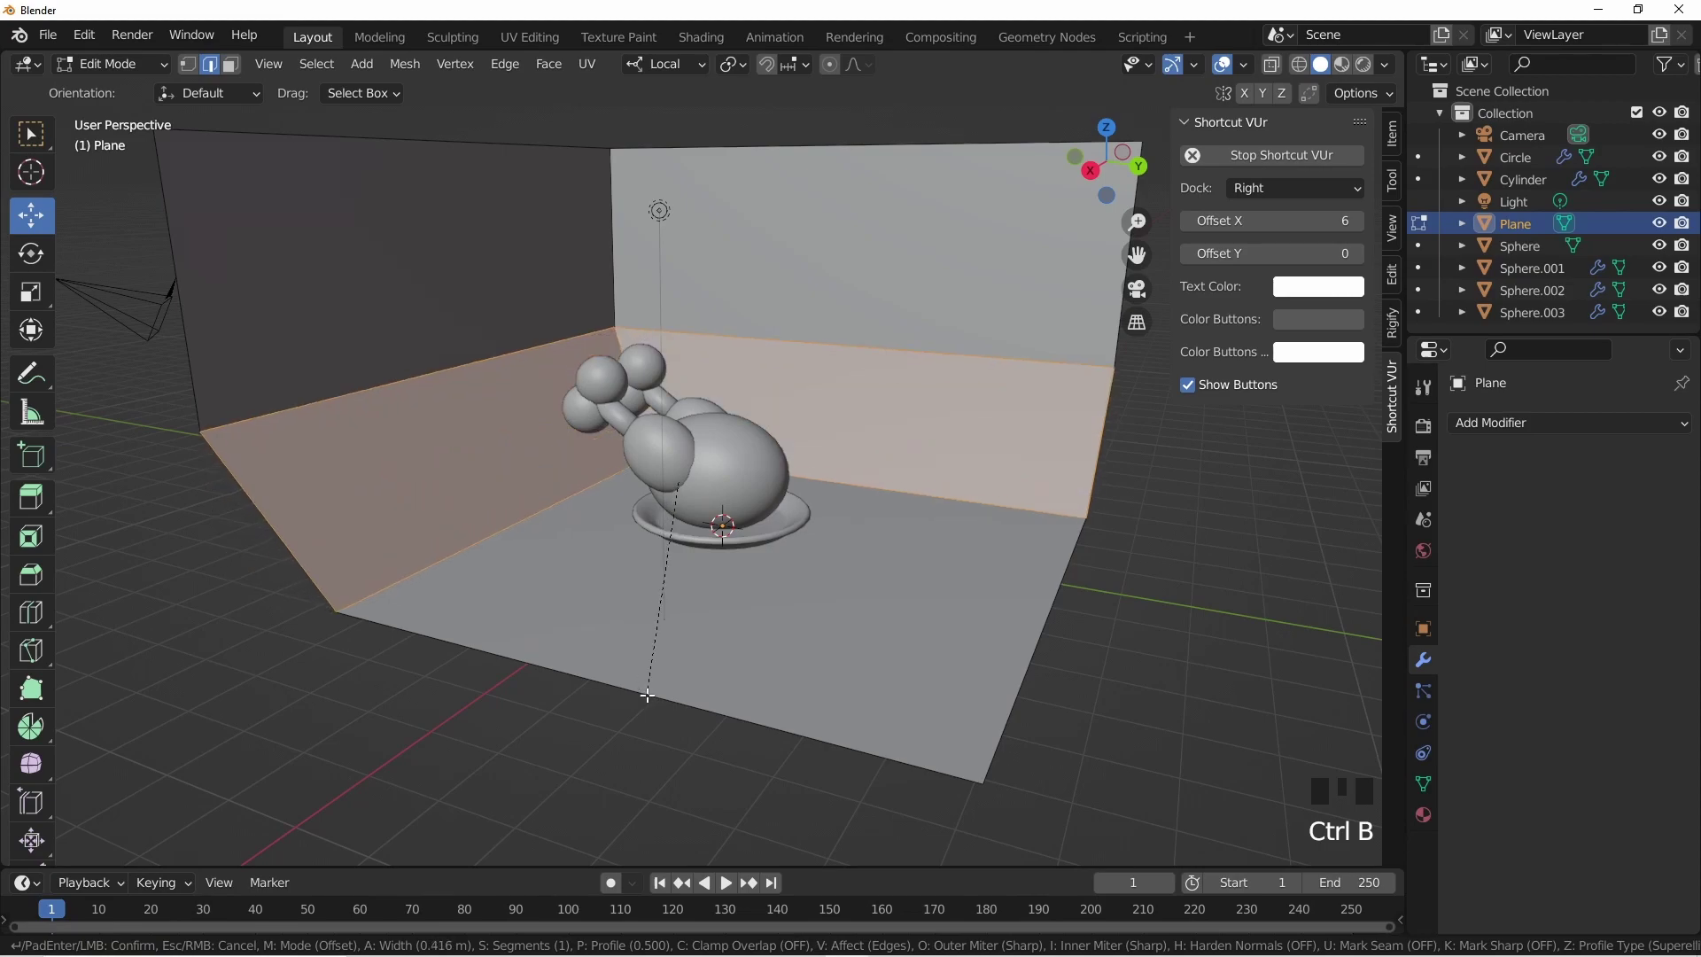
key(Tab)
drag(592, 639, 520, 633)
drag(520, 634, 509, 625)
key(KP_0)
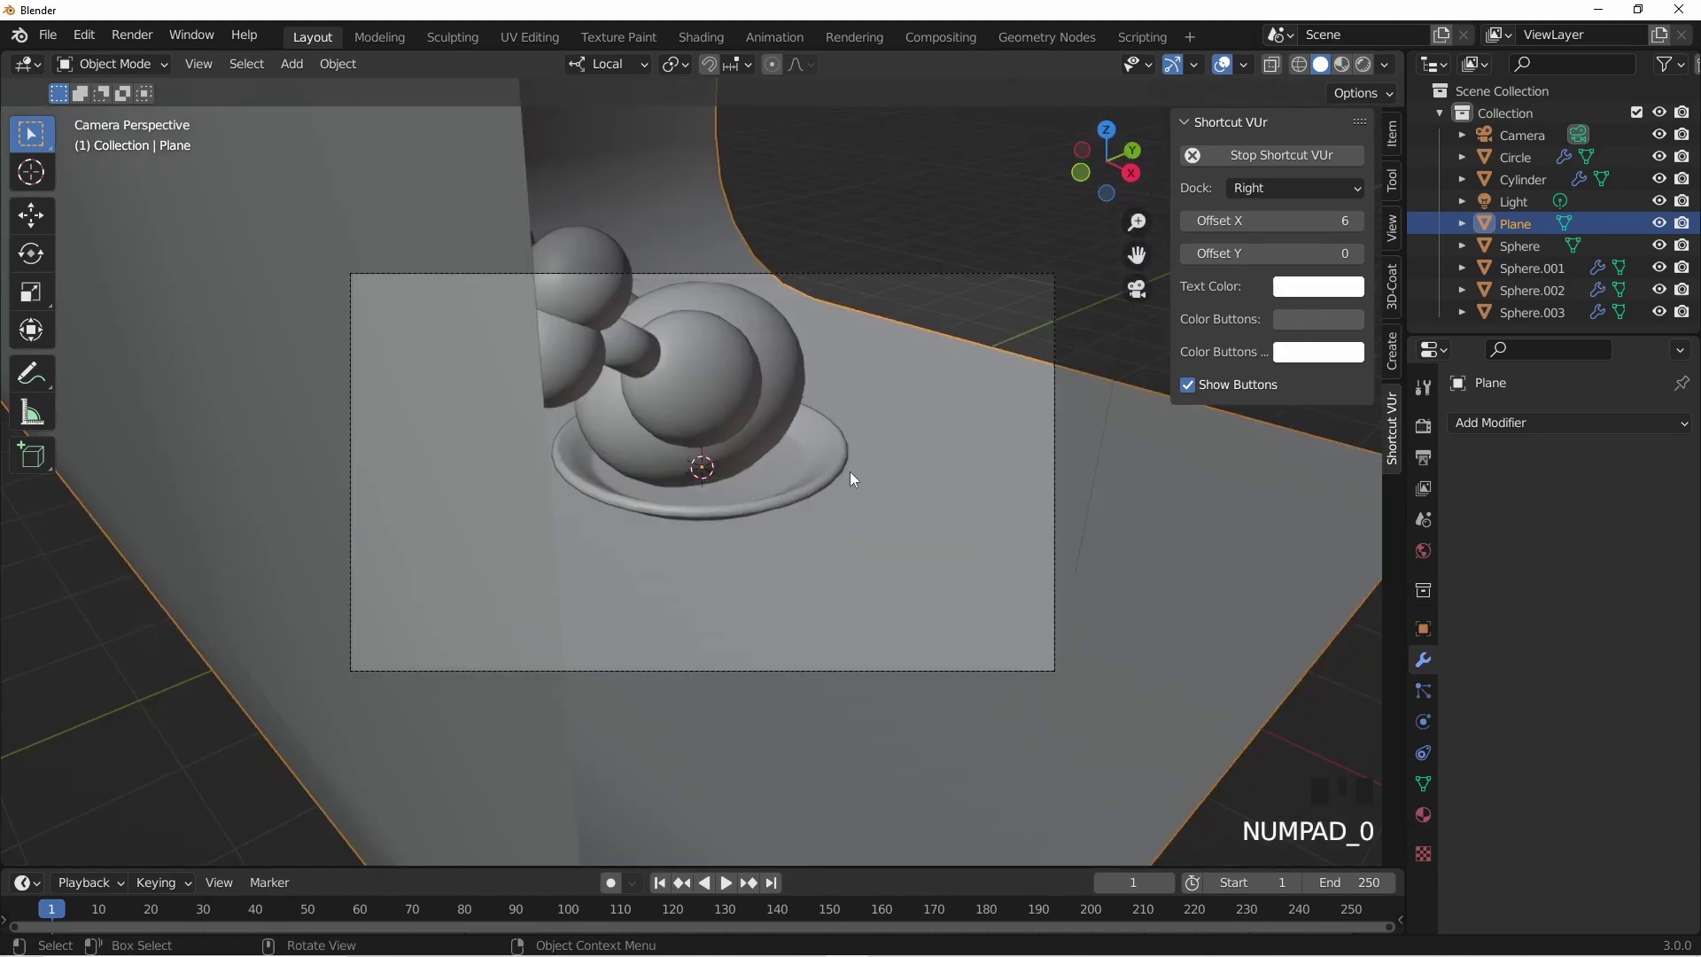
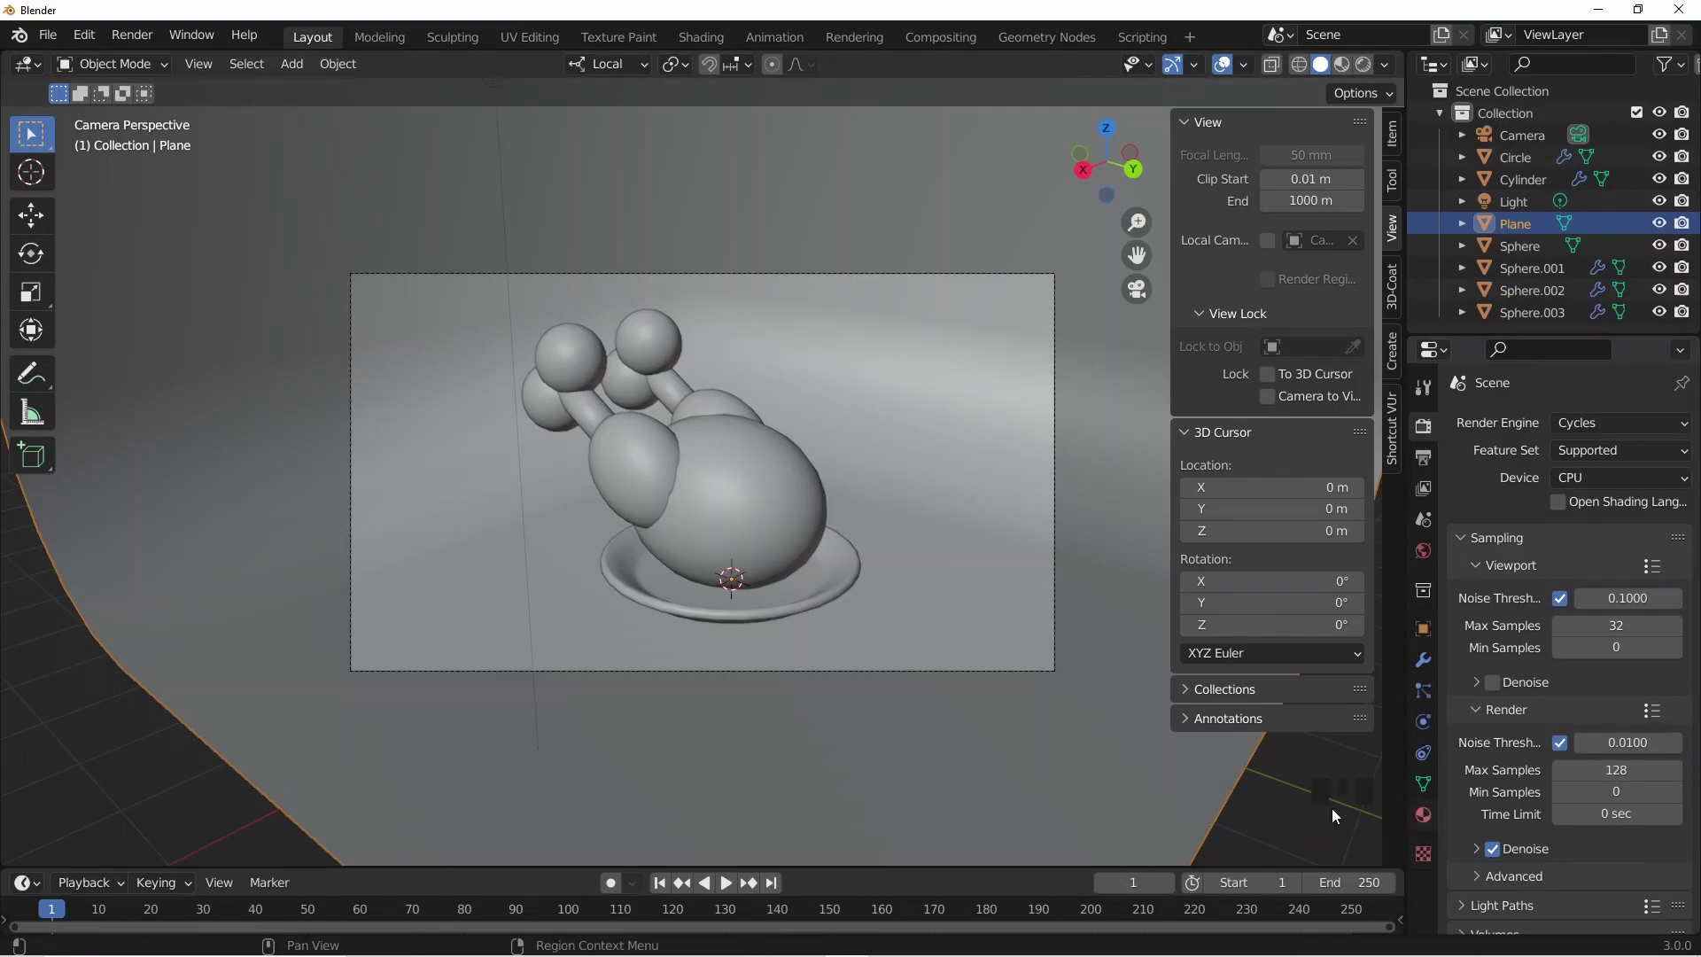
- In Material Preview, give the body sphere a new material with an orange base colour
click(1341, 86)
click(756, 534)
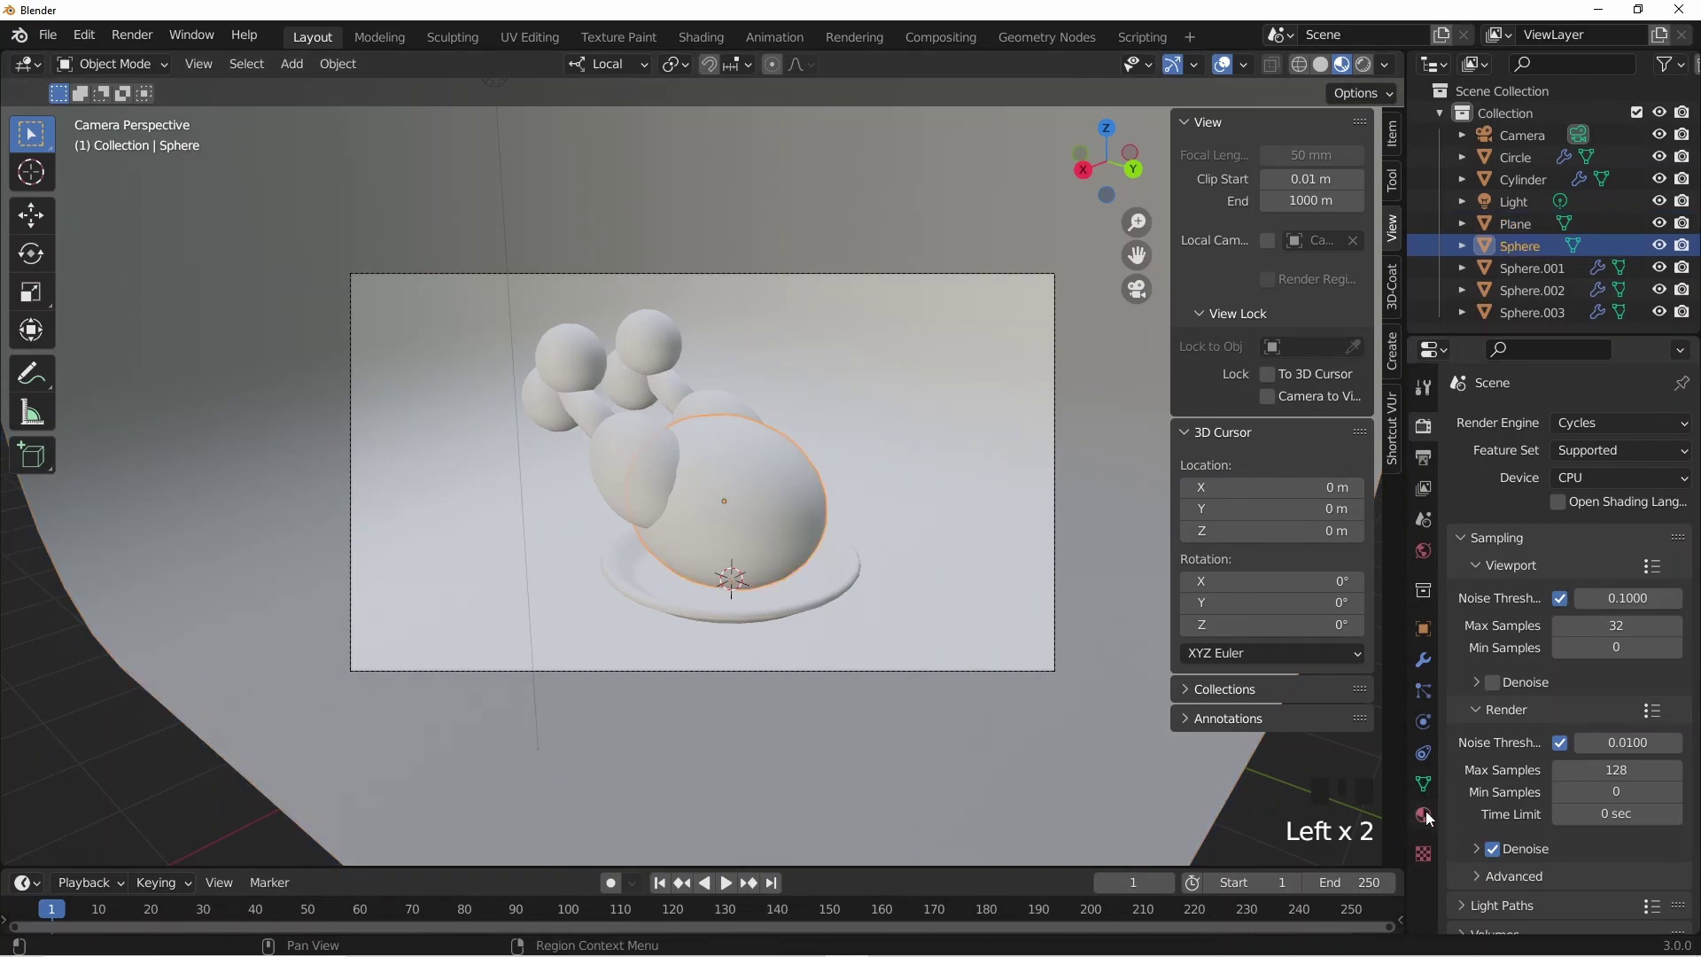
click(1434, 817)
drag(1592, 532, 1611, 712)
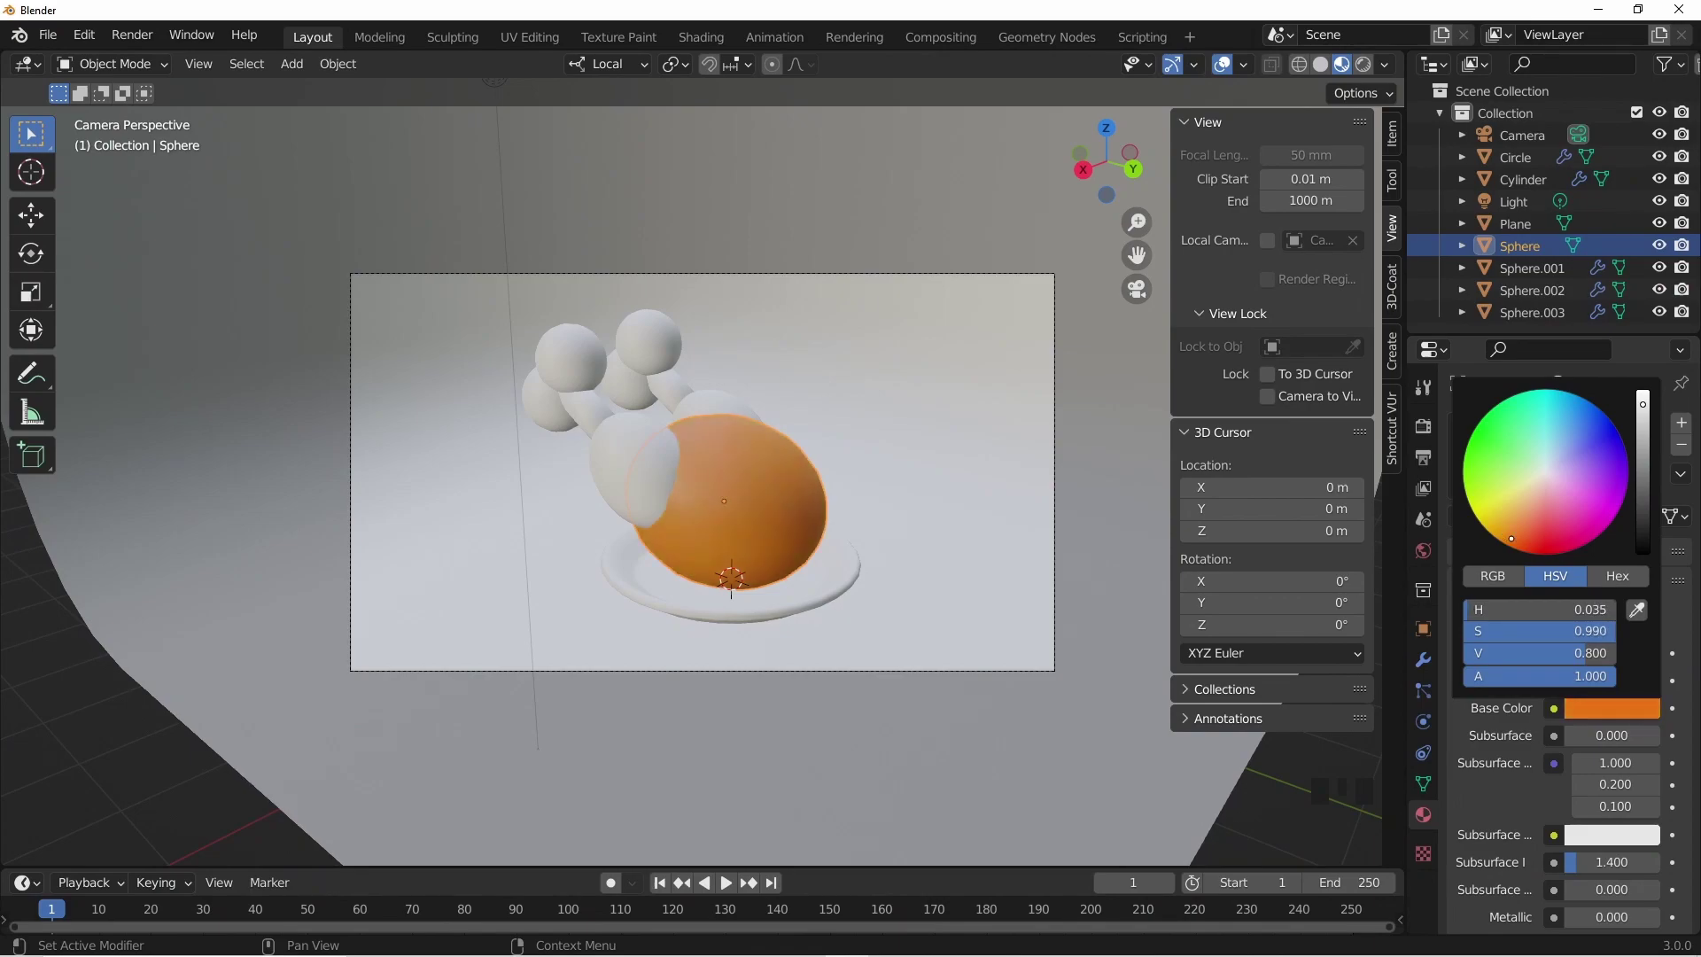
scroll(down, 3)
scroll(down, 3)
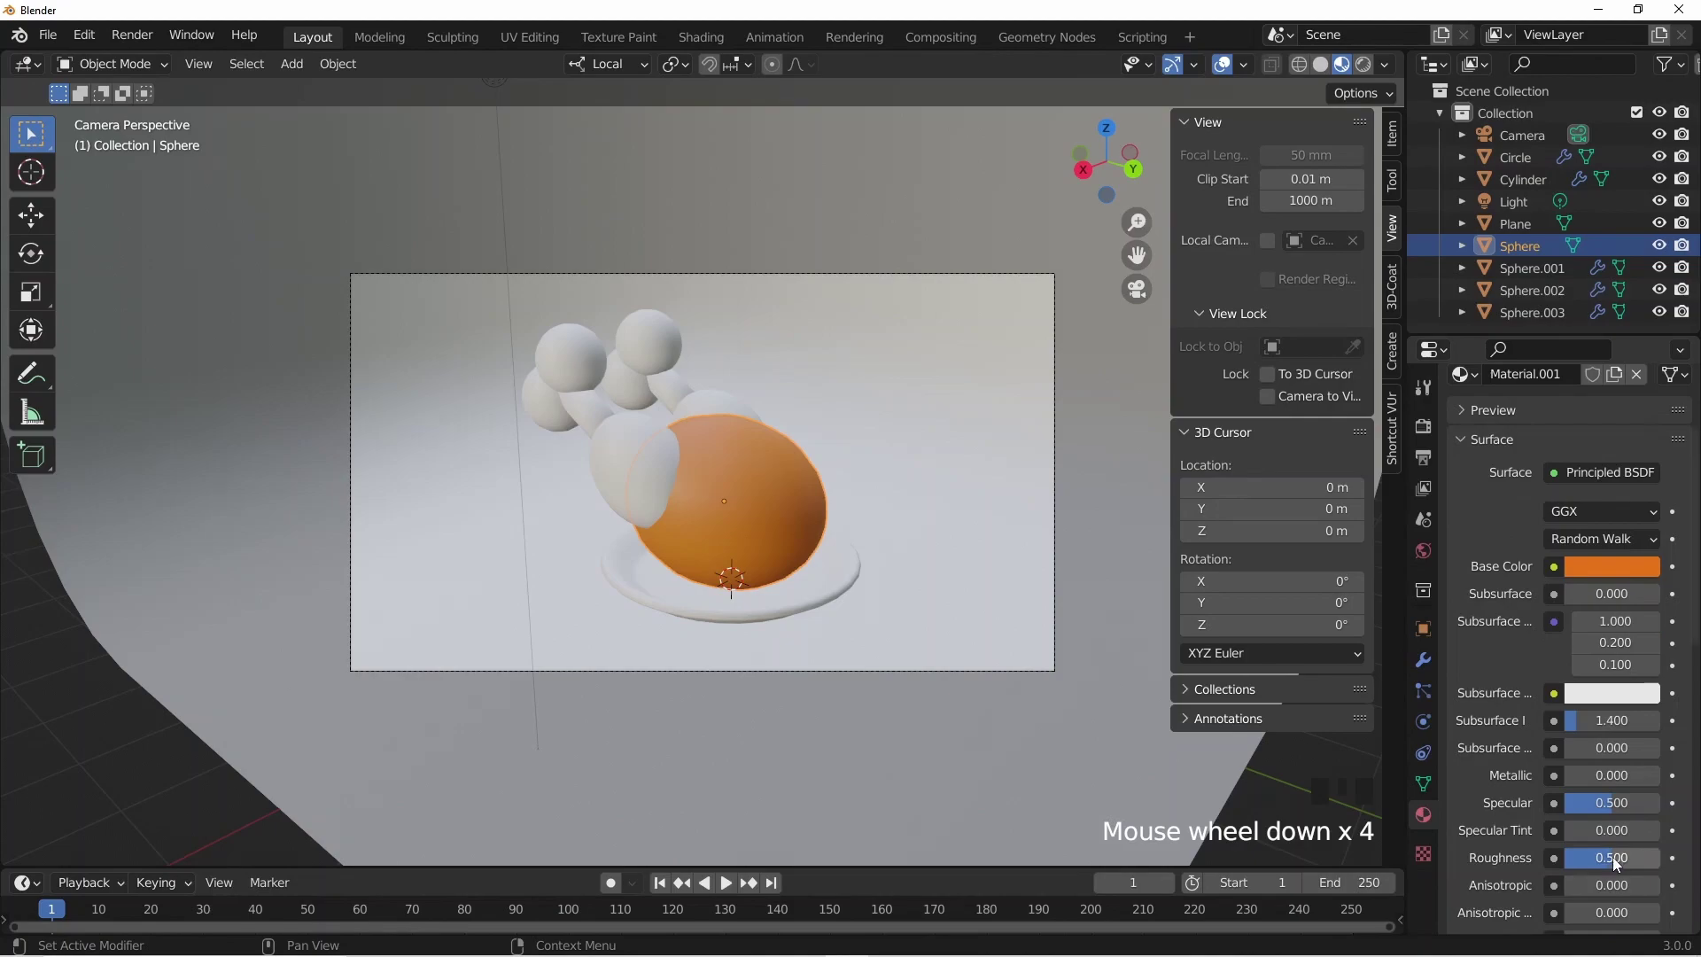
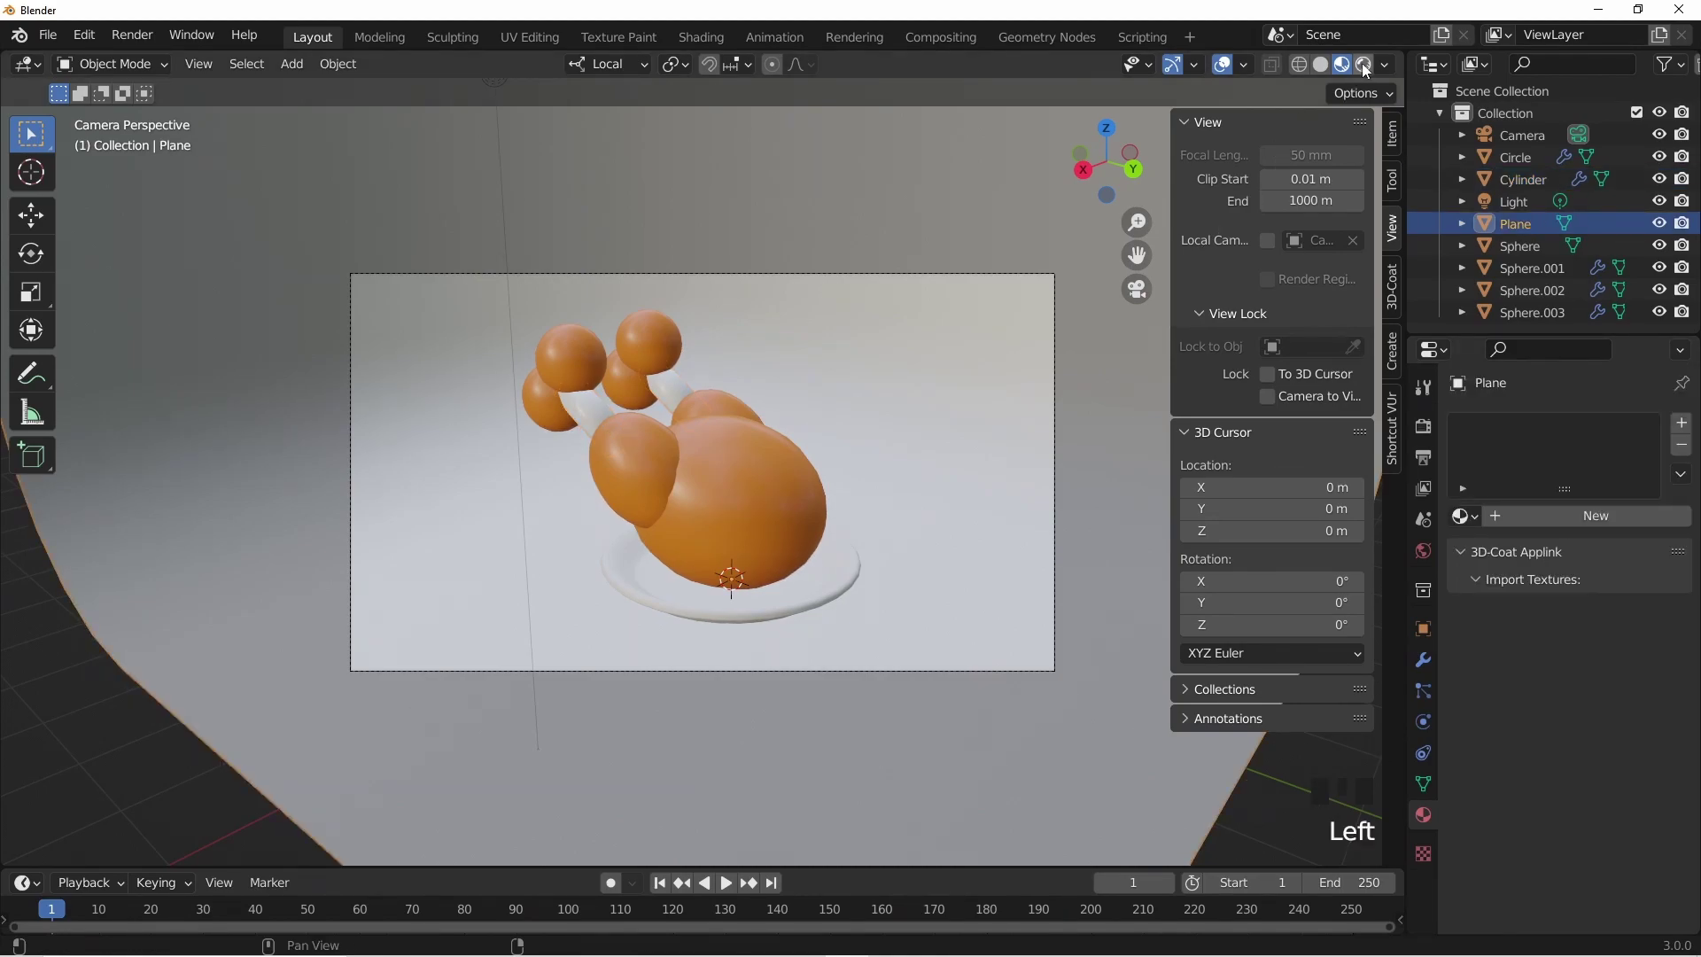
- Switch to Rendered shading and darken the World background colour
click(1371, 75)
scroll(down, 3)
click(587, 254)
key(x)
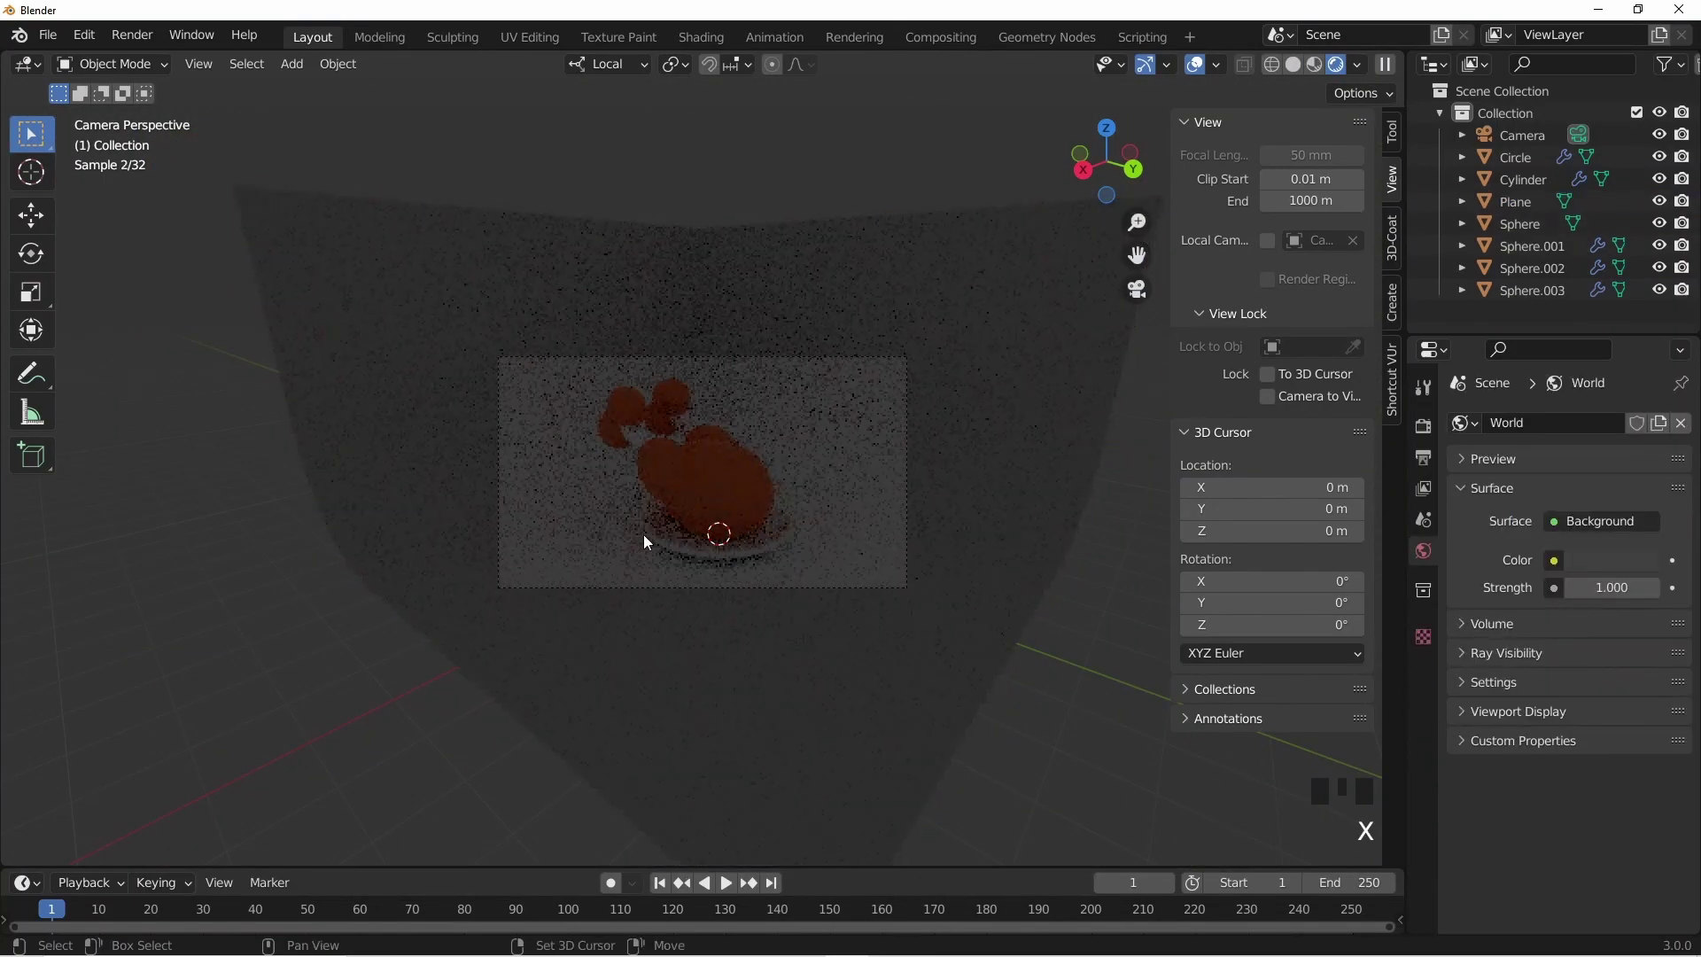
- Add a 700 W area light, scale it and position it beside the chicken, aimed in from the side
key(shift+a)
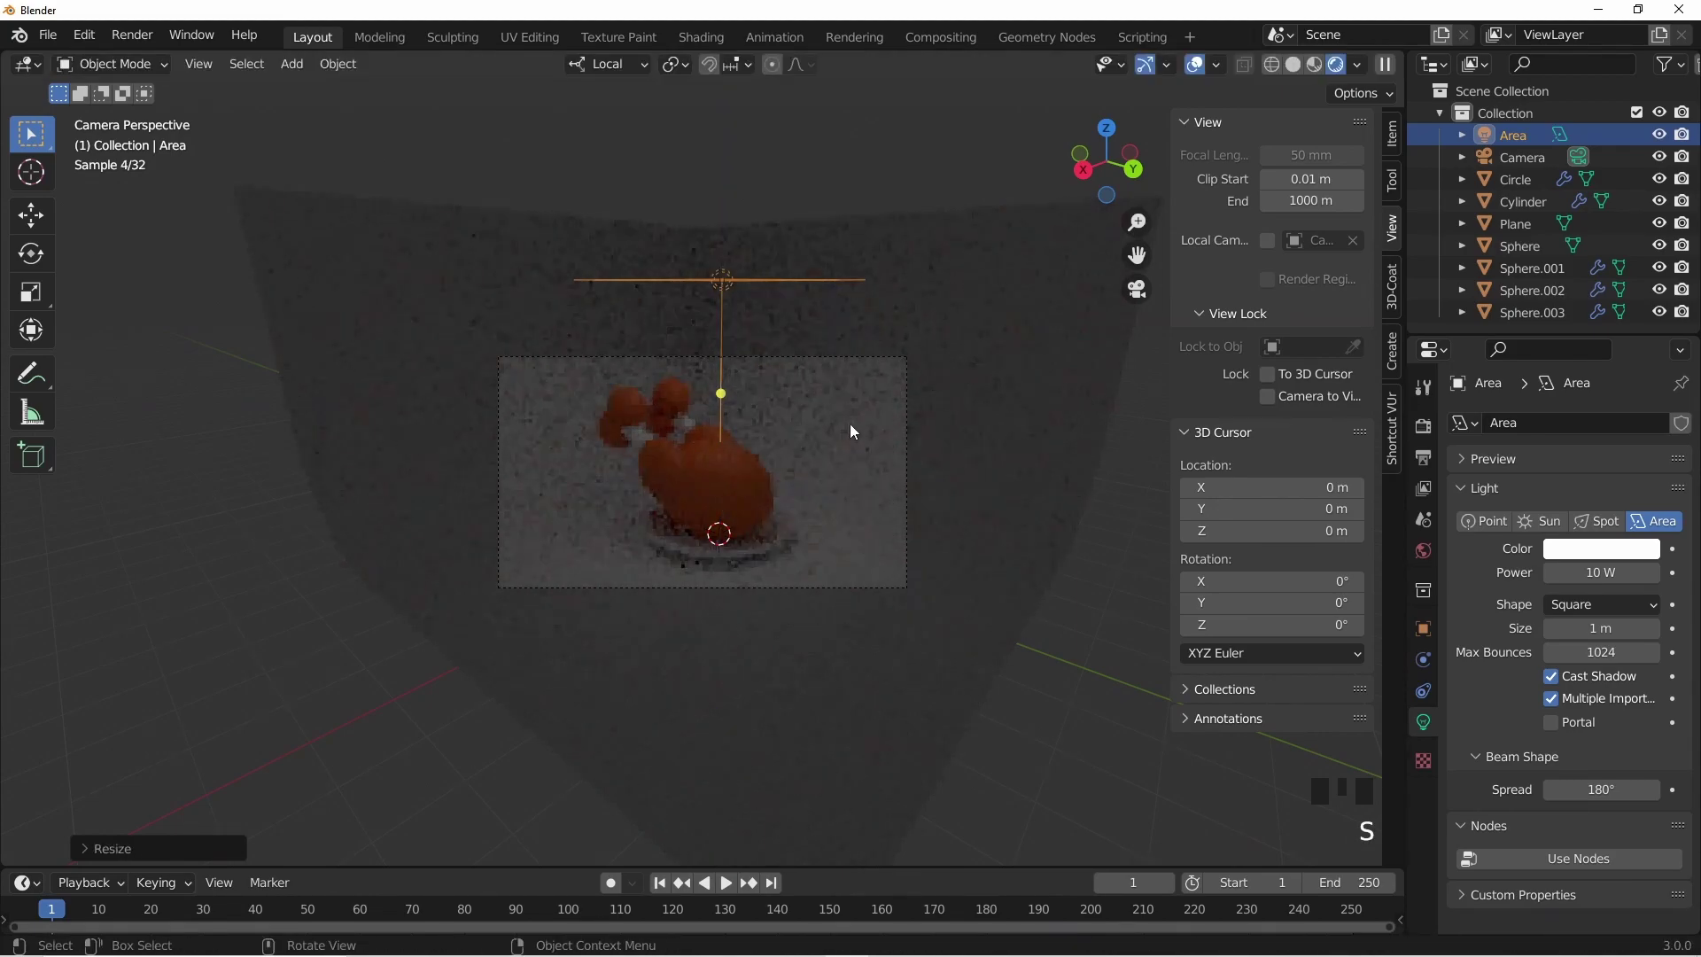
scroll(down, 3)
key(KP_7)
scroll(down, 3)
key(s)
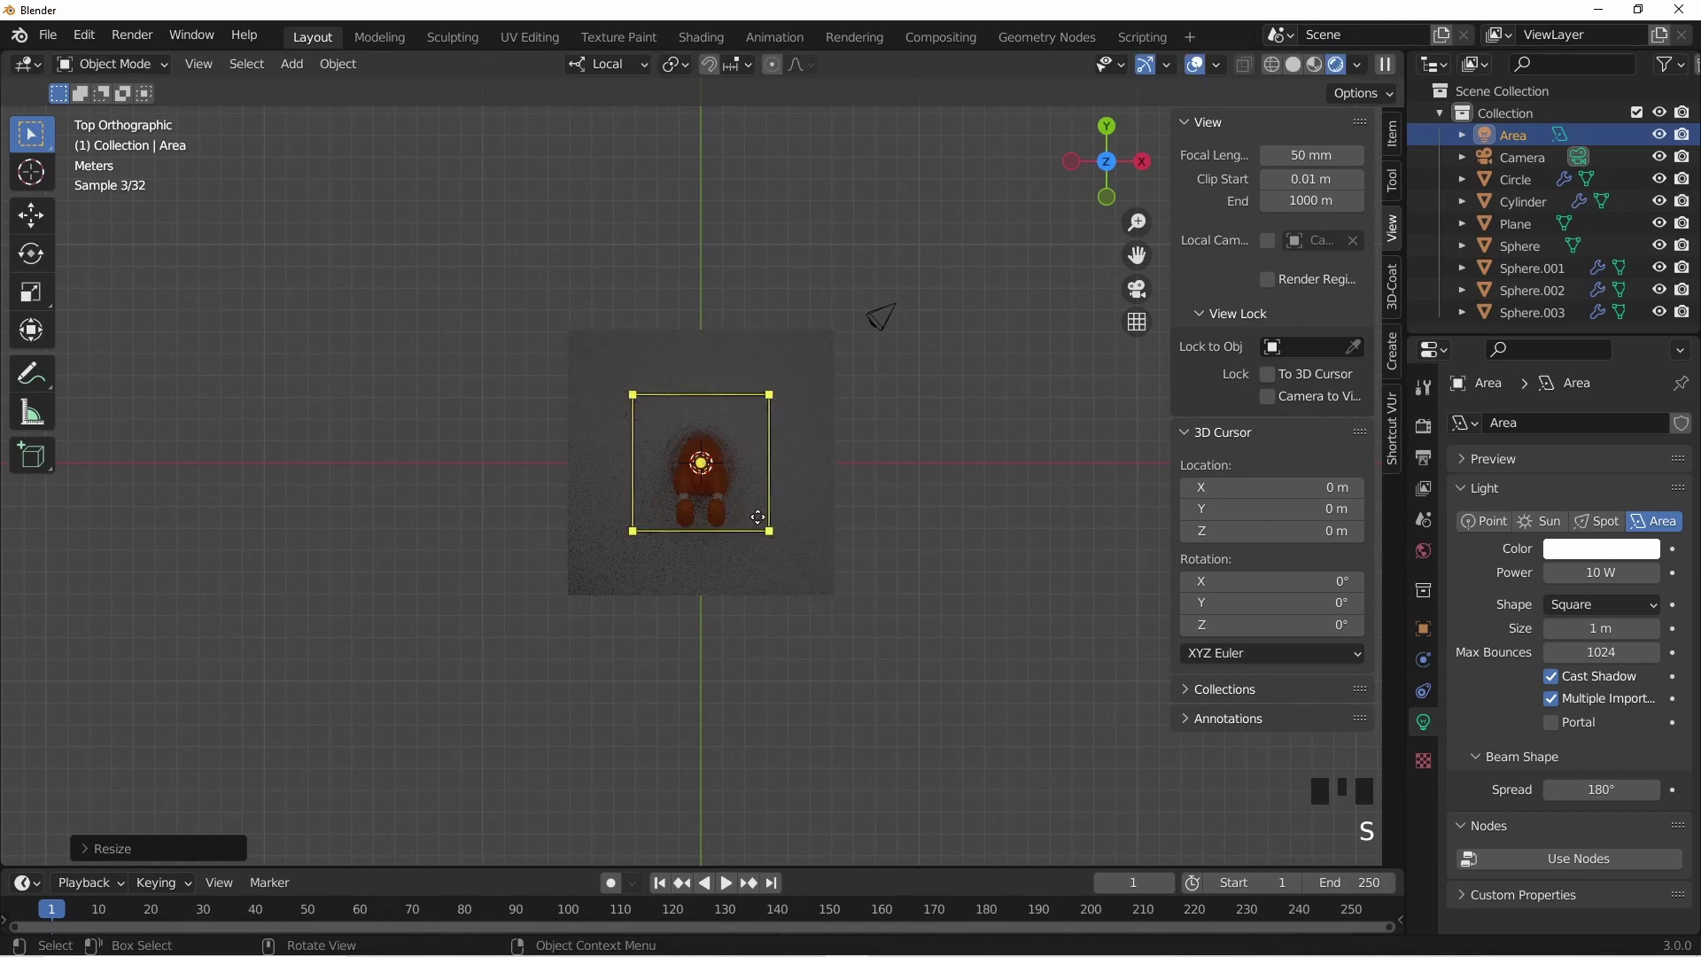
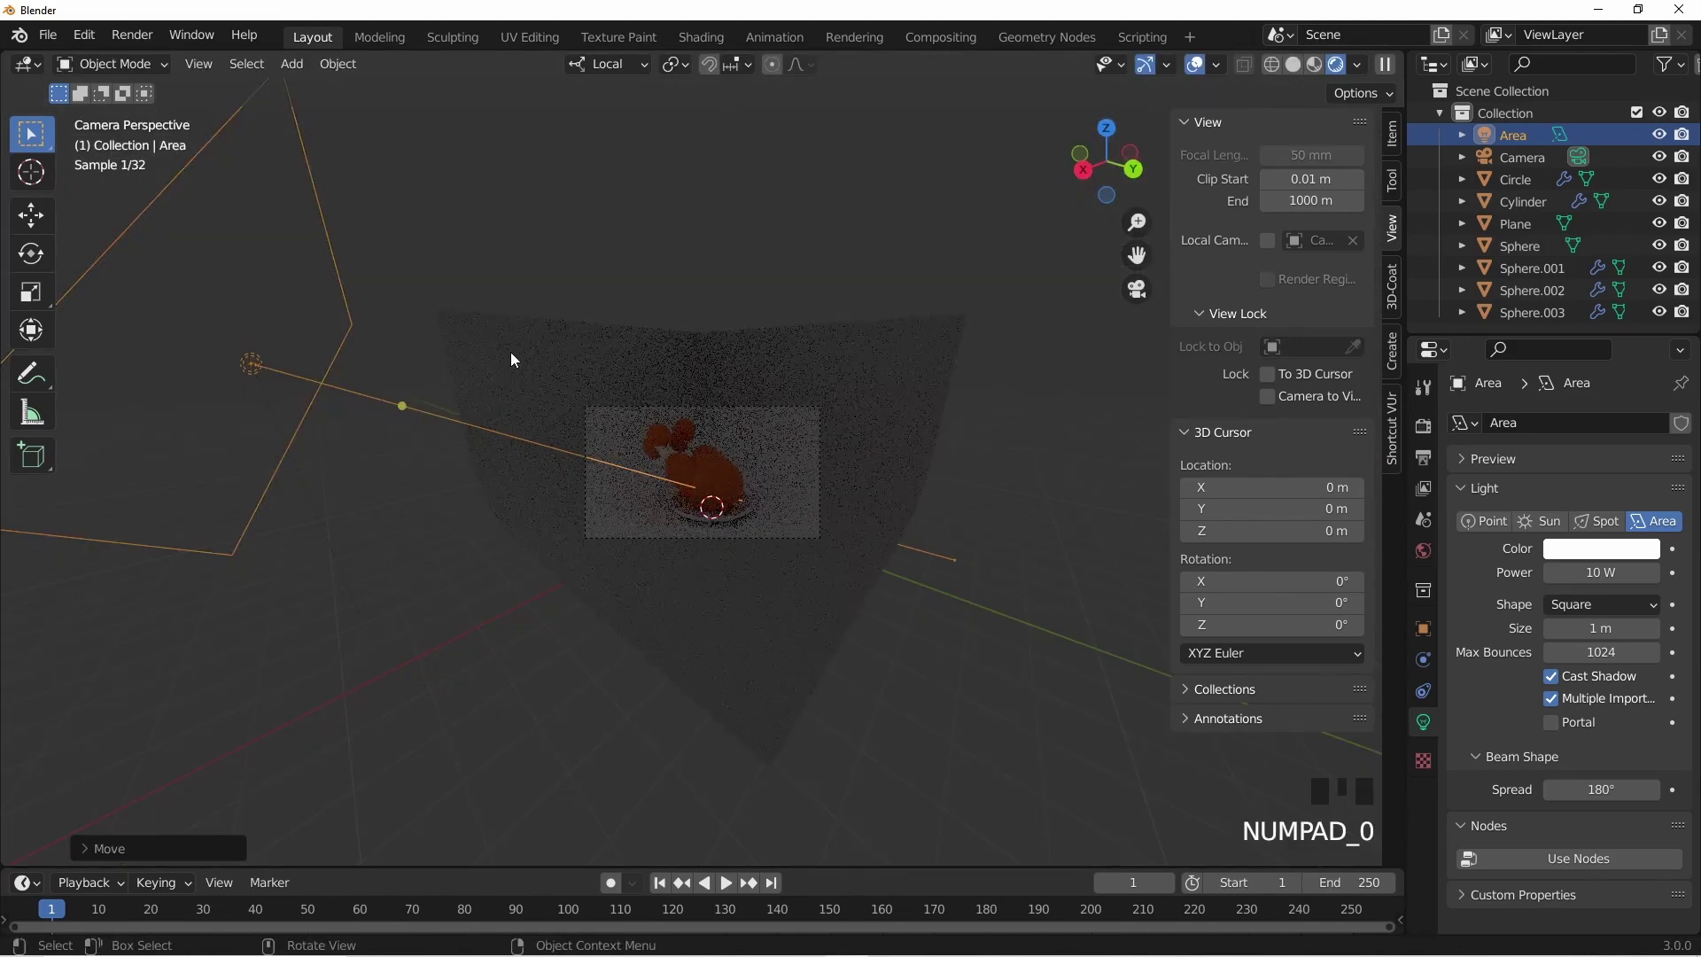
key(g)
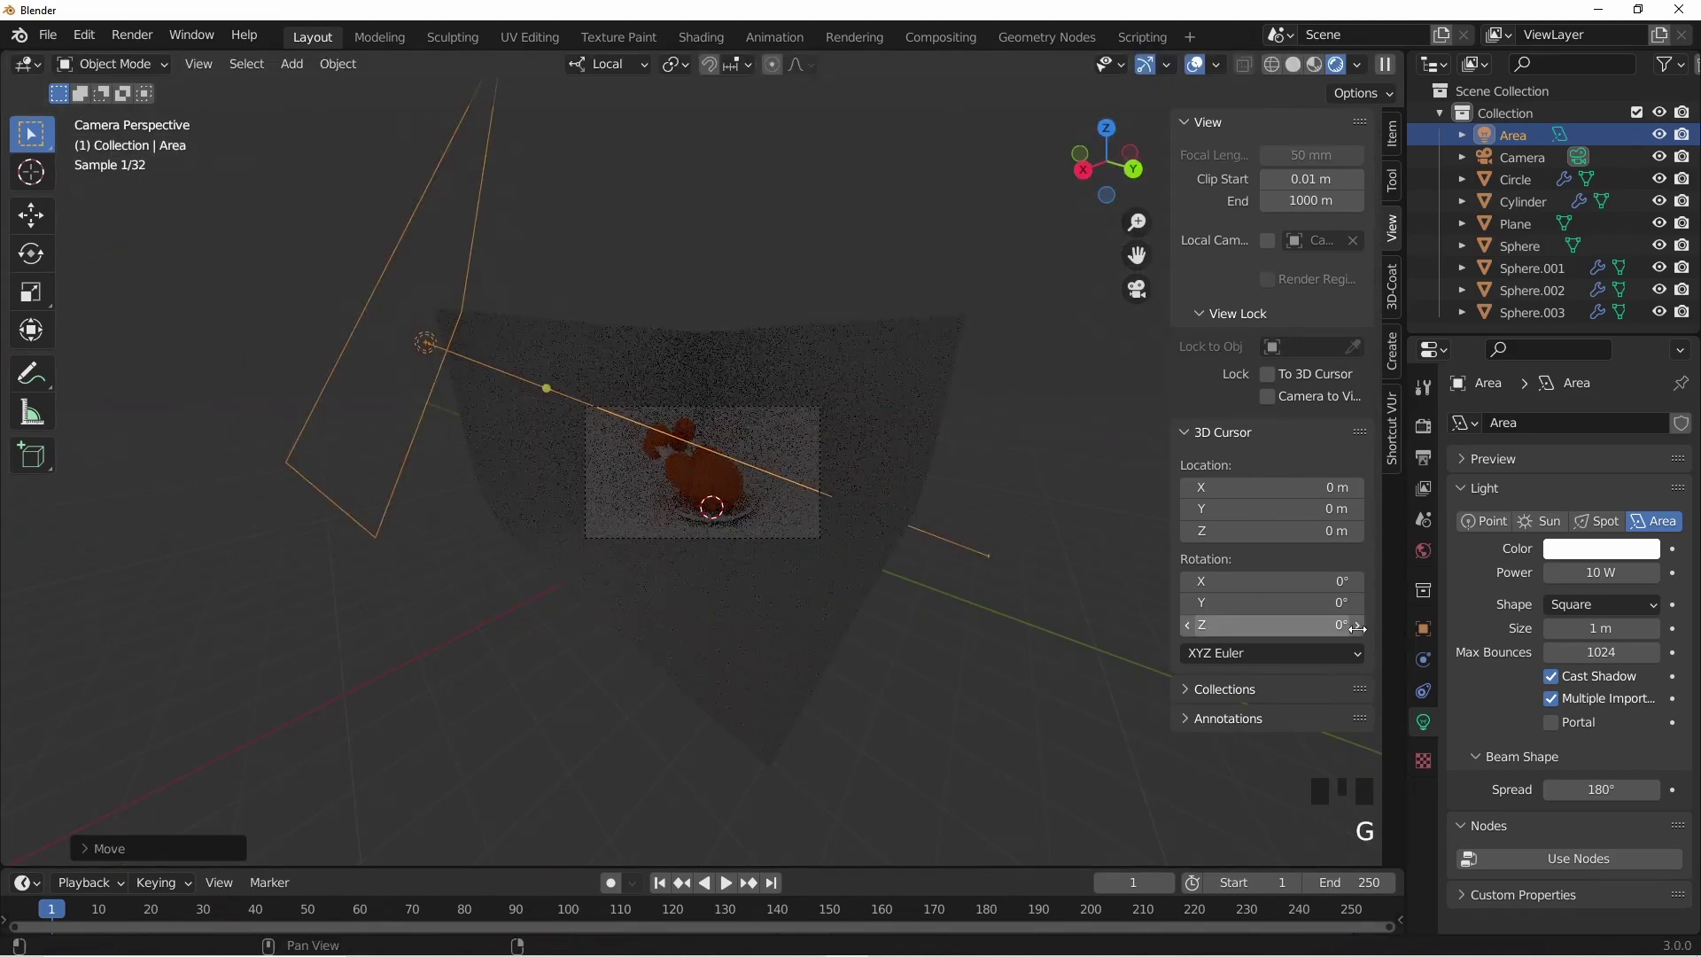
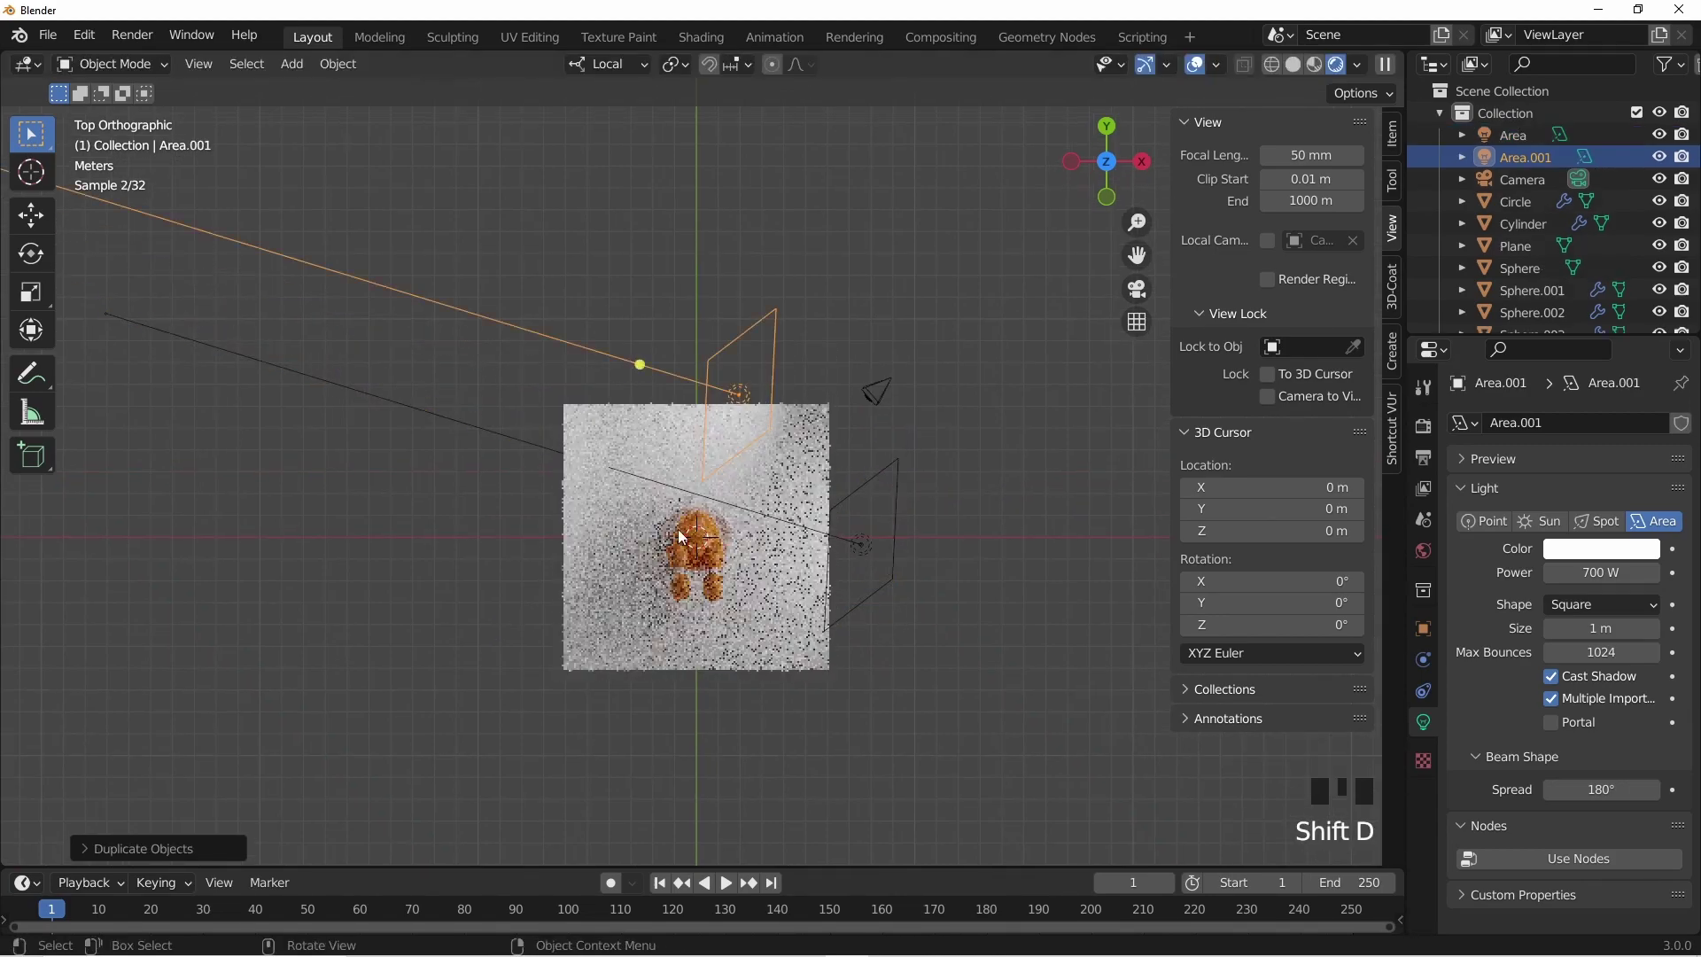
- Duplicate the area light and rotate it onto the other side, checking through the camera
key(r)
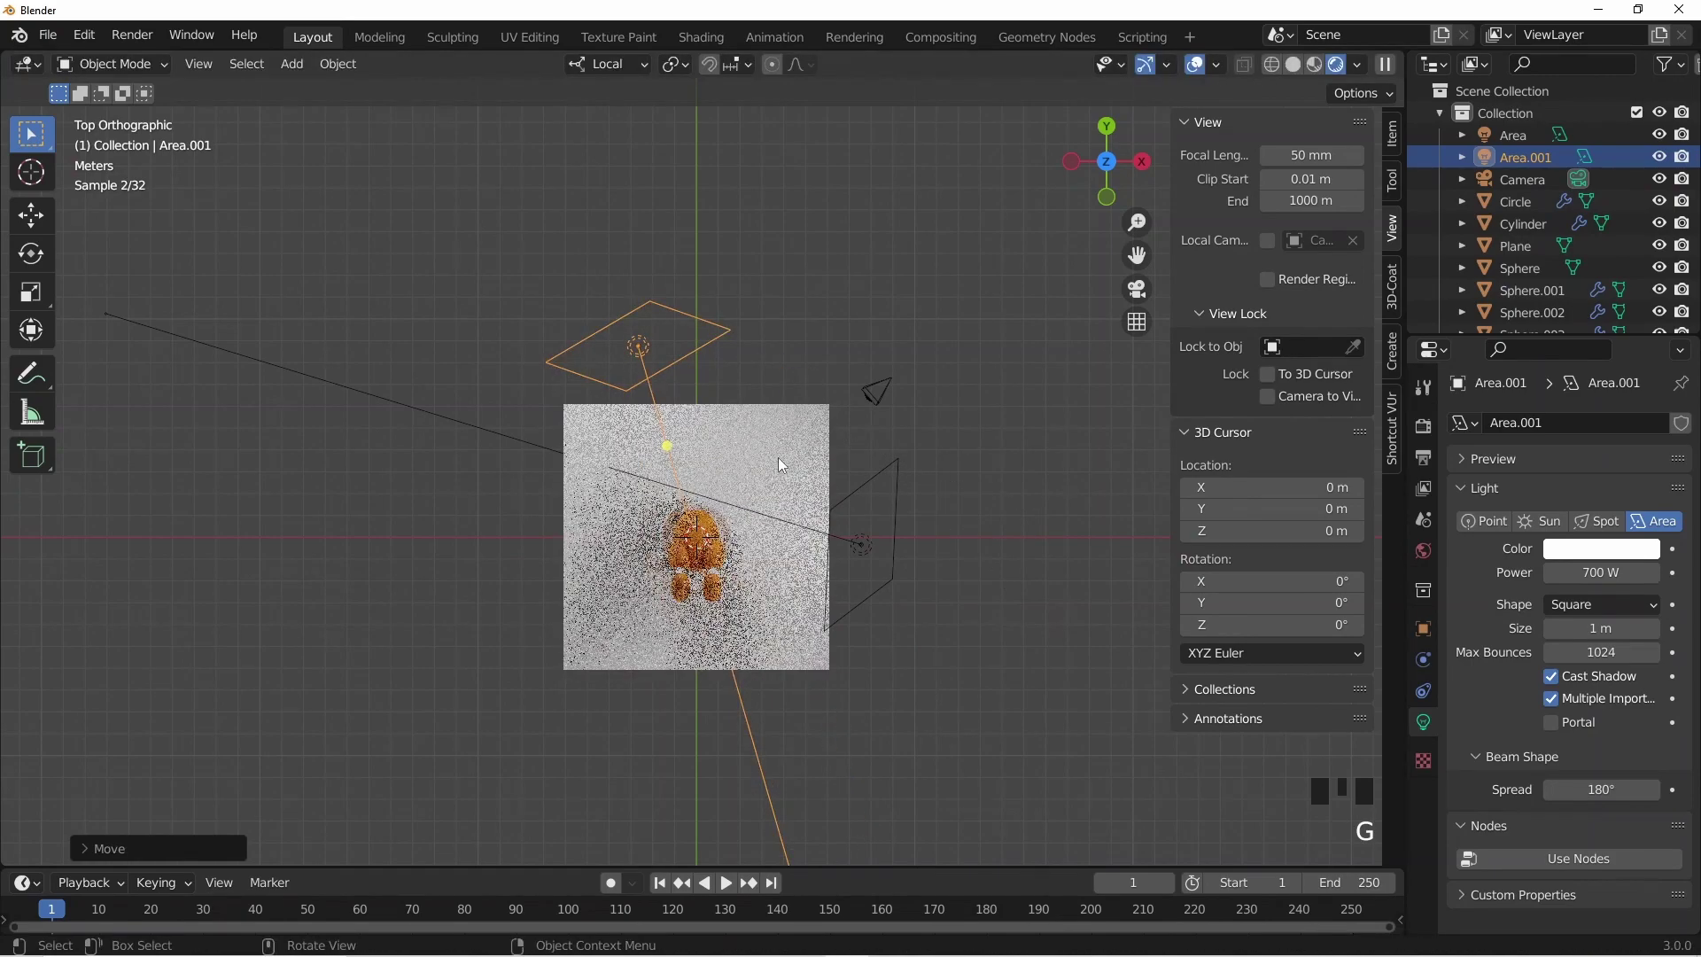
key(KP_0)
scroll(up, 3)
scroll(up, 3)
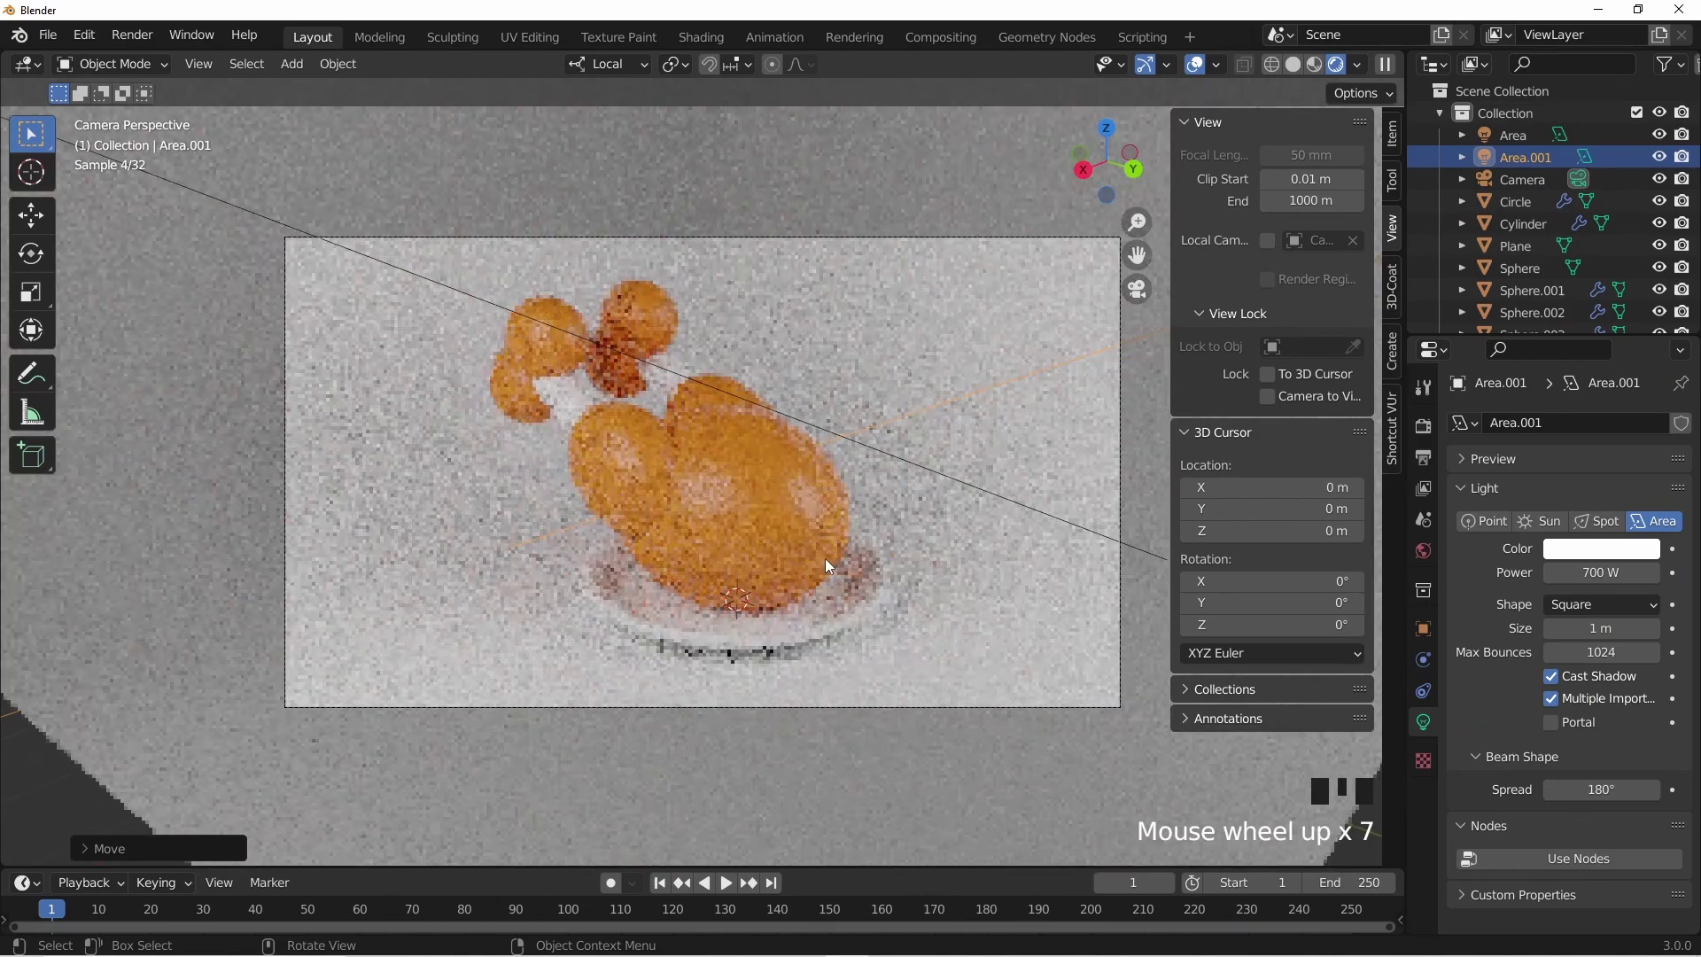
- Give the plate its own material in a dark reddish-brown Base Color
click(748, 649)
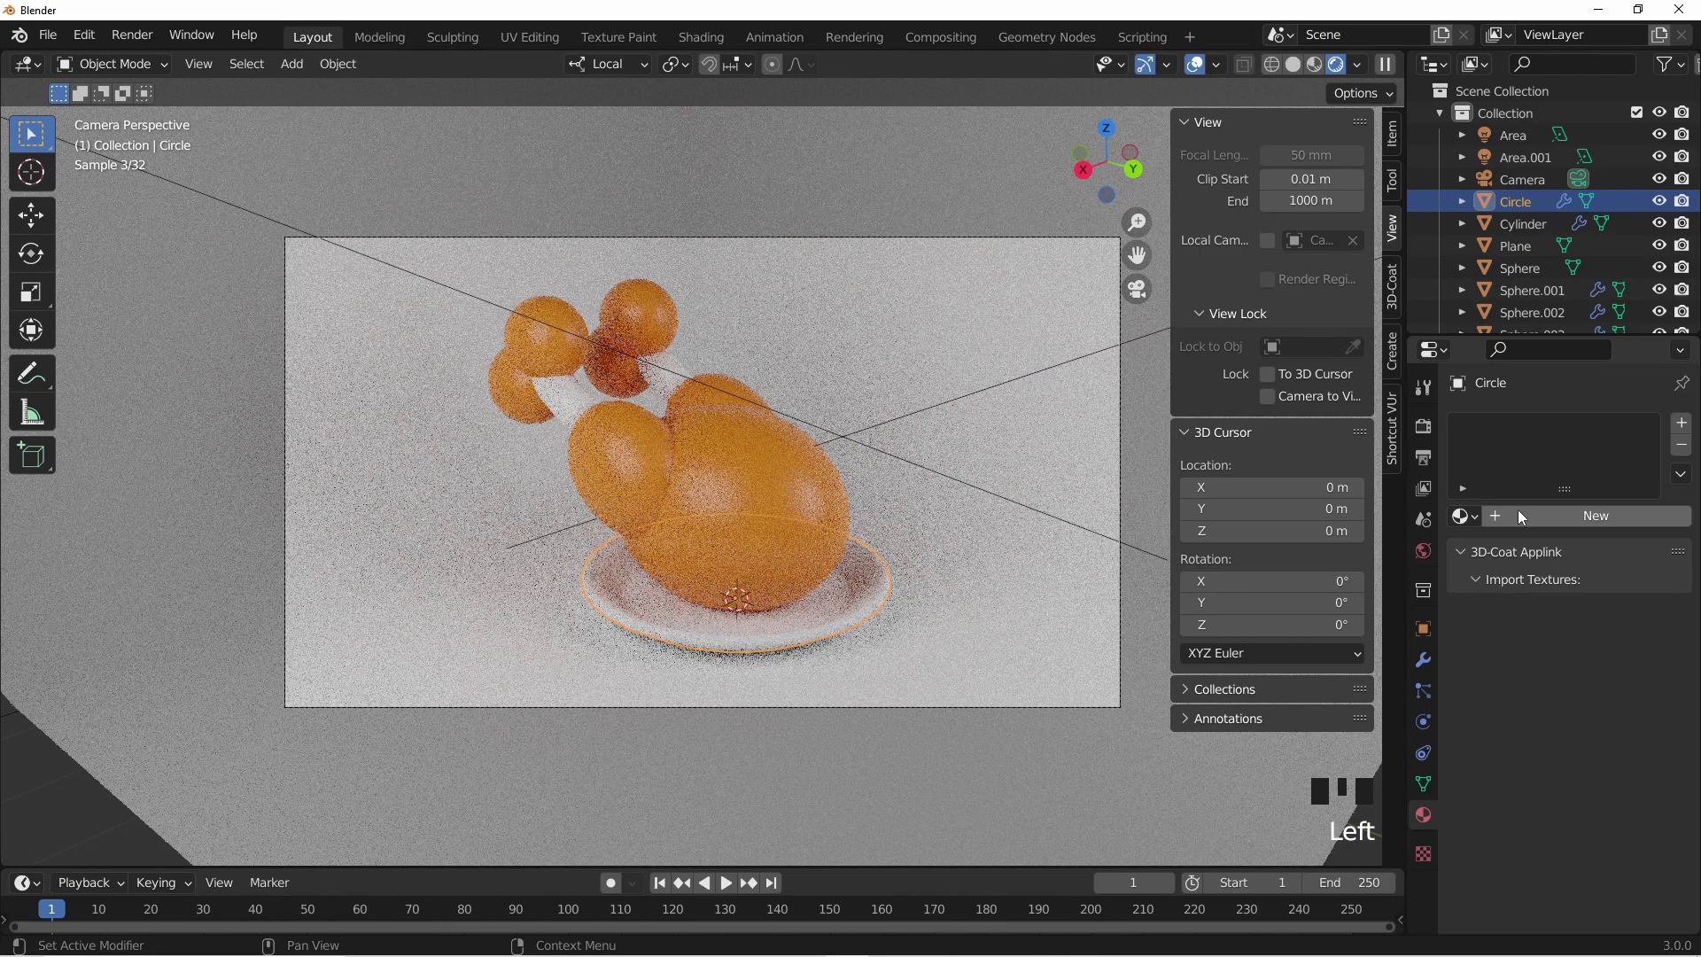
drag(1520, 517, 1612, 716)
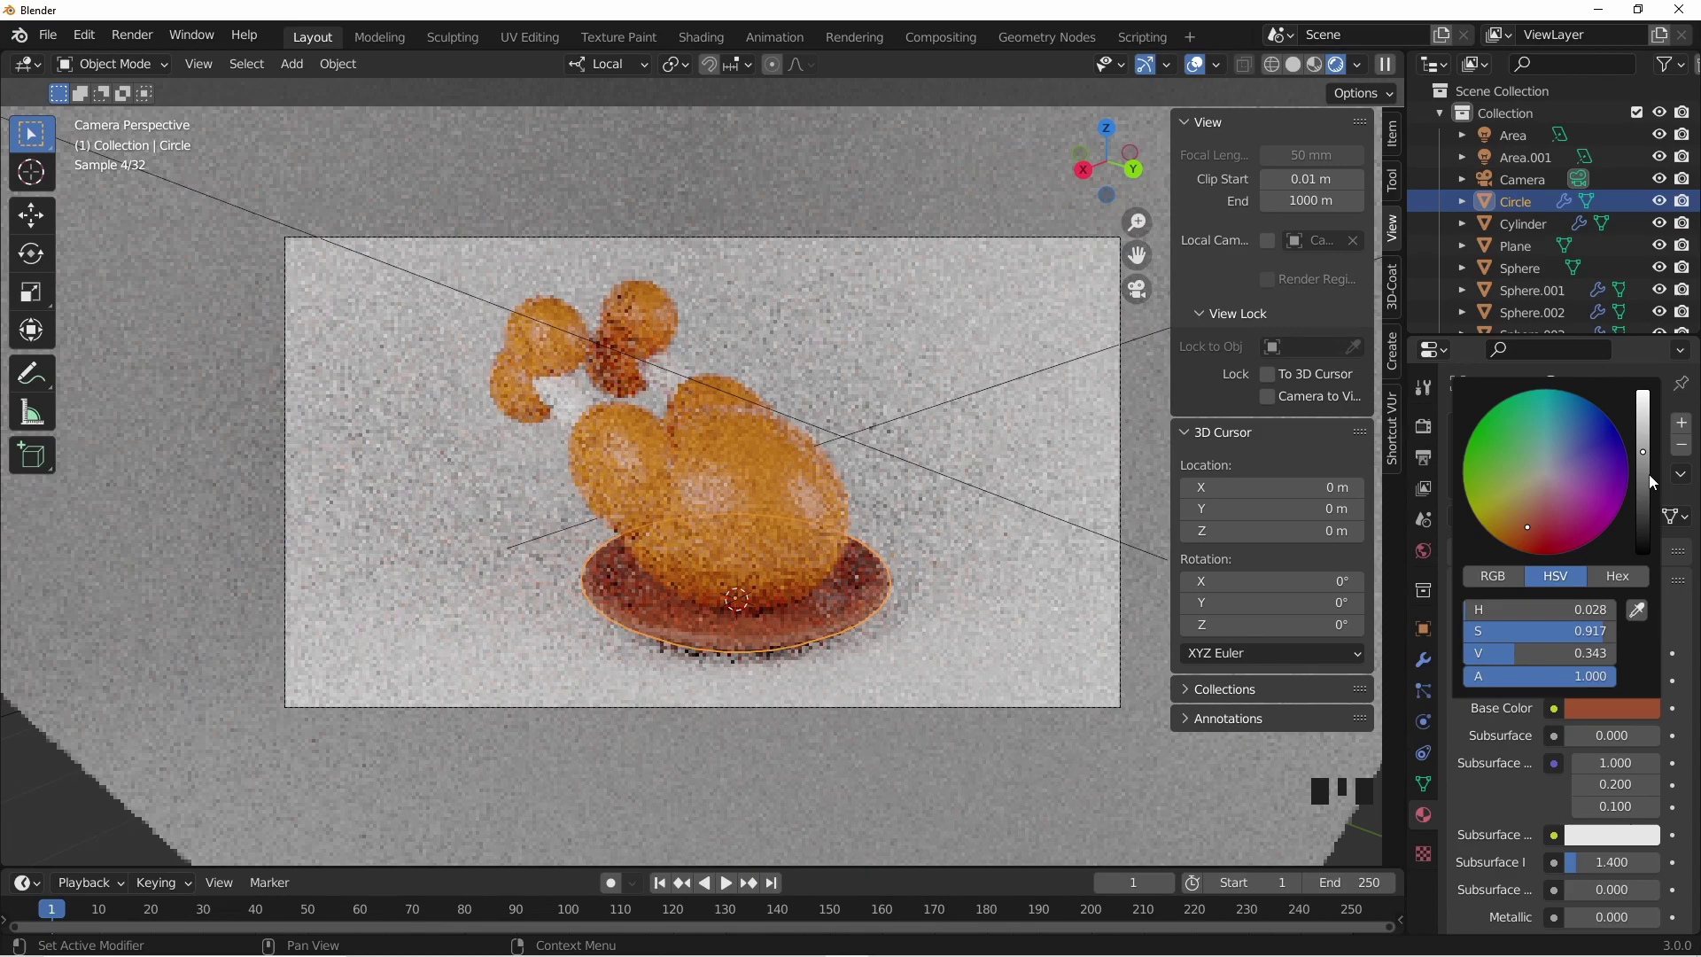
click(810, 782)
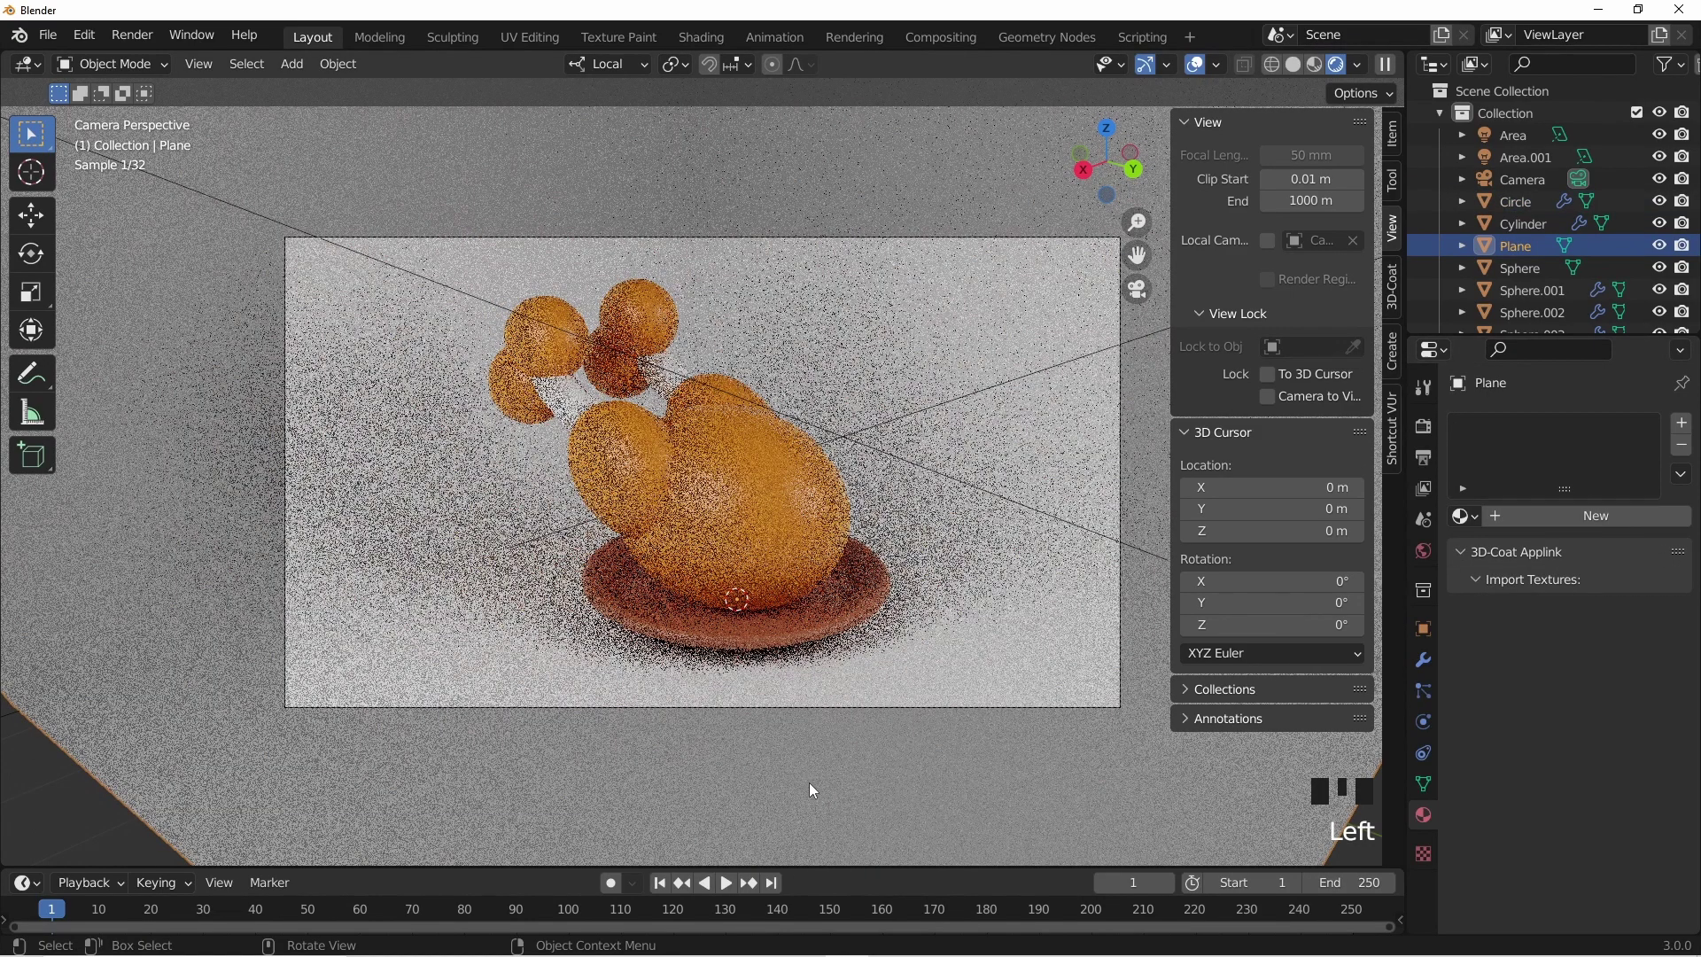
- Give the curved backdrop plane a new material with a warm yellow Base Color
drag(886, 544, 724, 764)
click(724, 764)
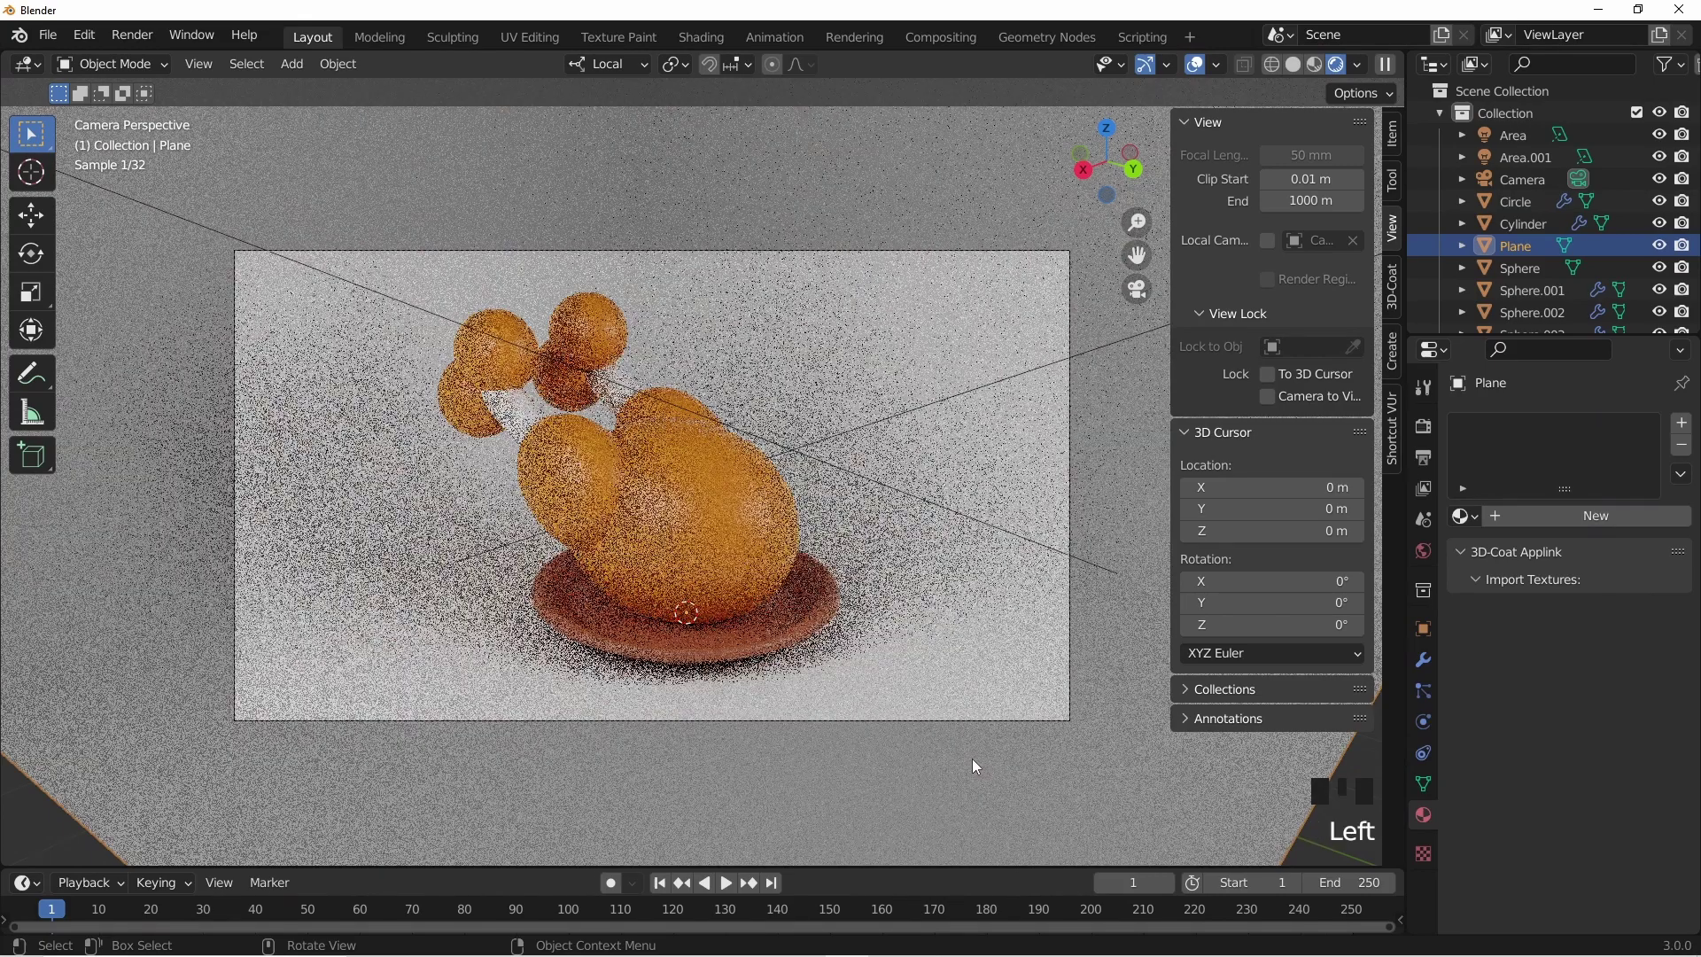
drag(1535, 518, 1610, 713)
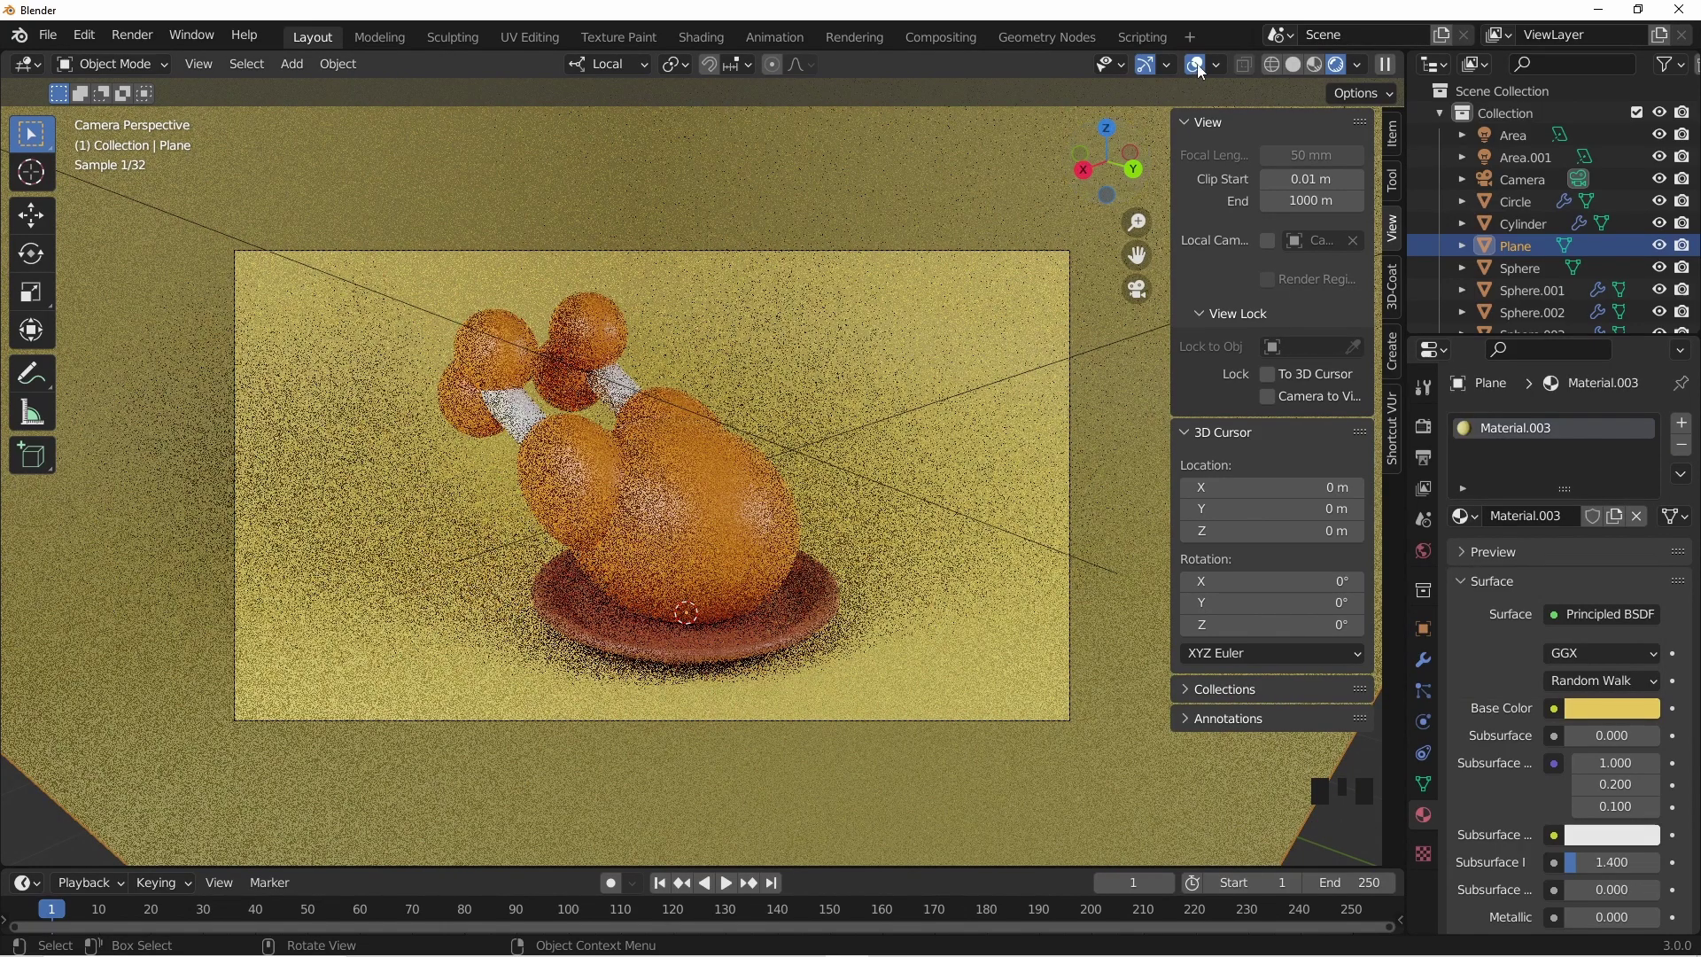
- Hide the viewport overlays and enable viewport denoising so the preview renders cleanly
click(1198, 71)
scroll(up, 3)
scroll(down, 3)
drag(912, 439, 908, 440)
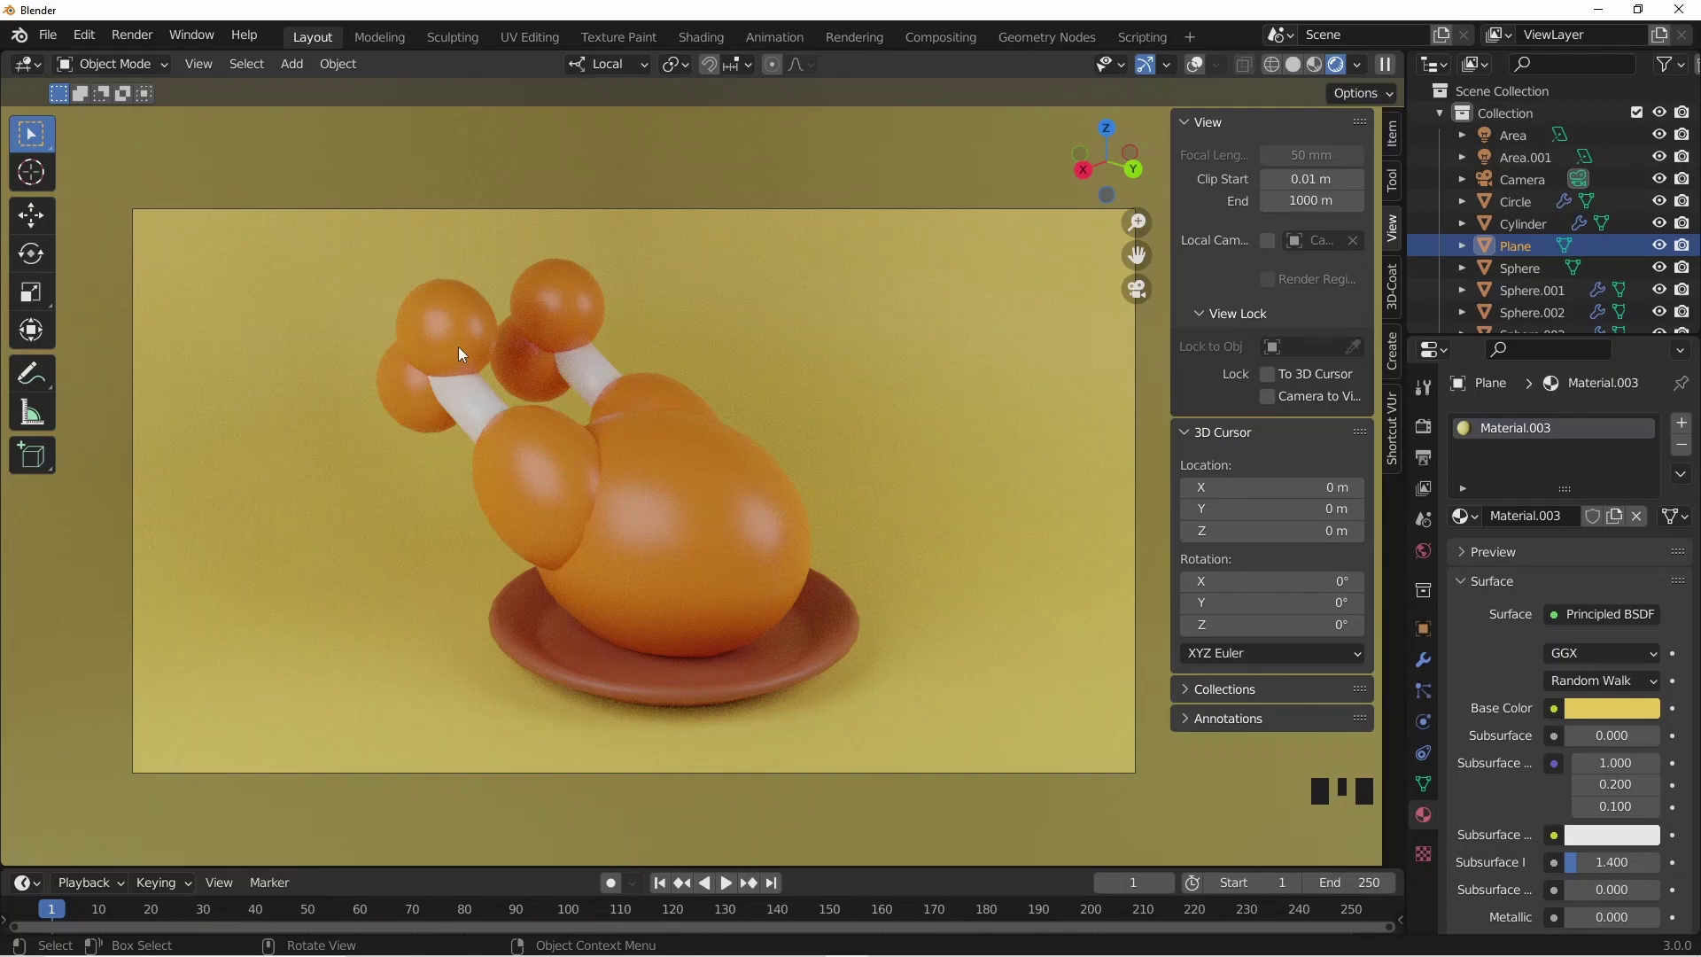
- Switch the viewport from the rendered preview back to Solid grey shading
click(461, 353)
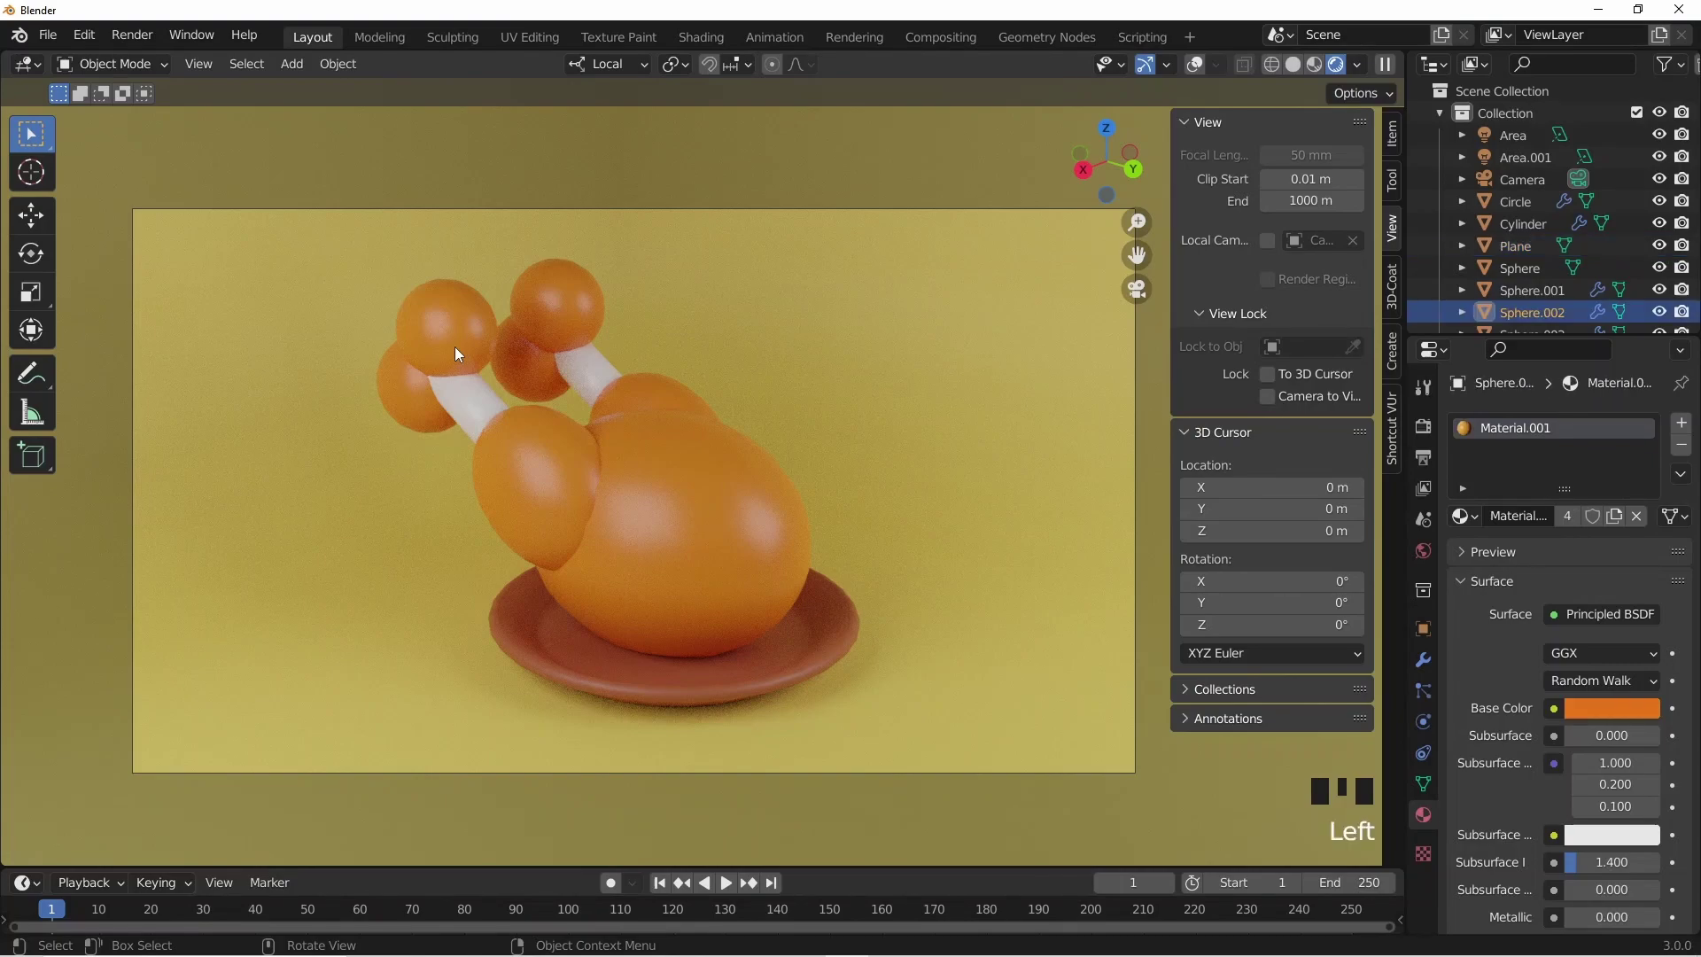
click(1305, 74)
click(487, 357)
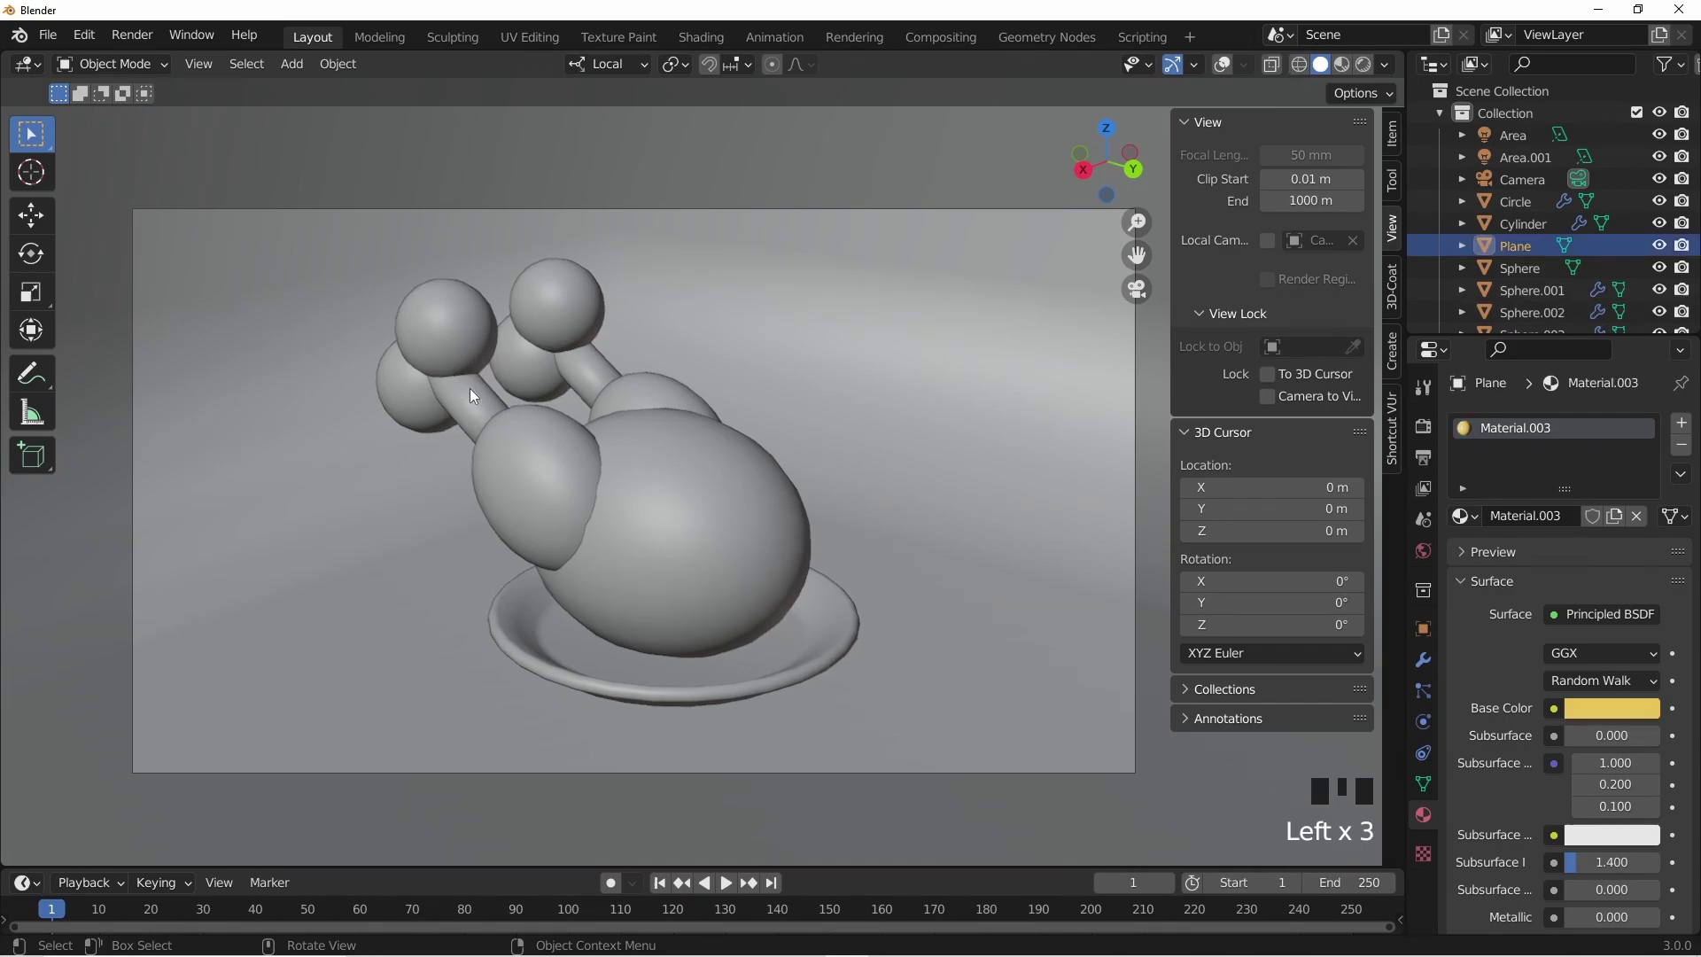